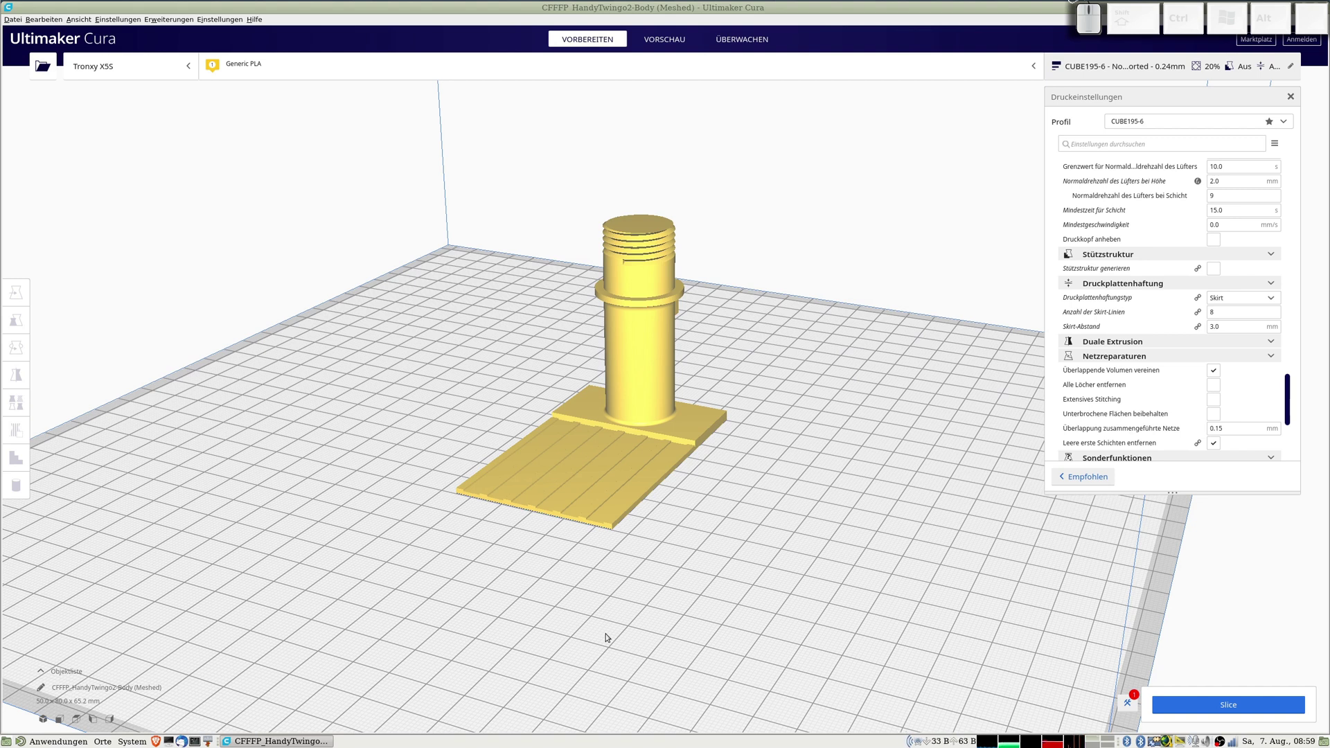
Bring up the Drucker submenu listing Tronxy X5S and the add/manage printer options.
{"action": "key", "text": "super+u"}
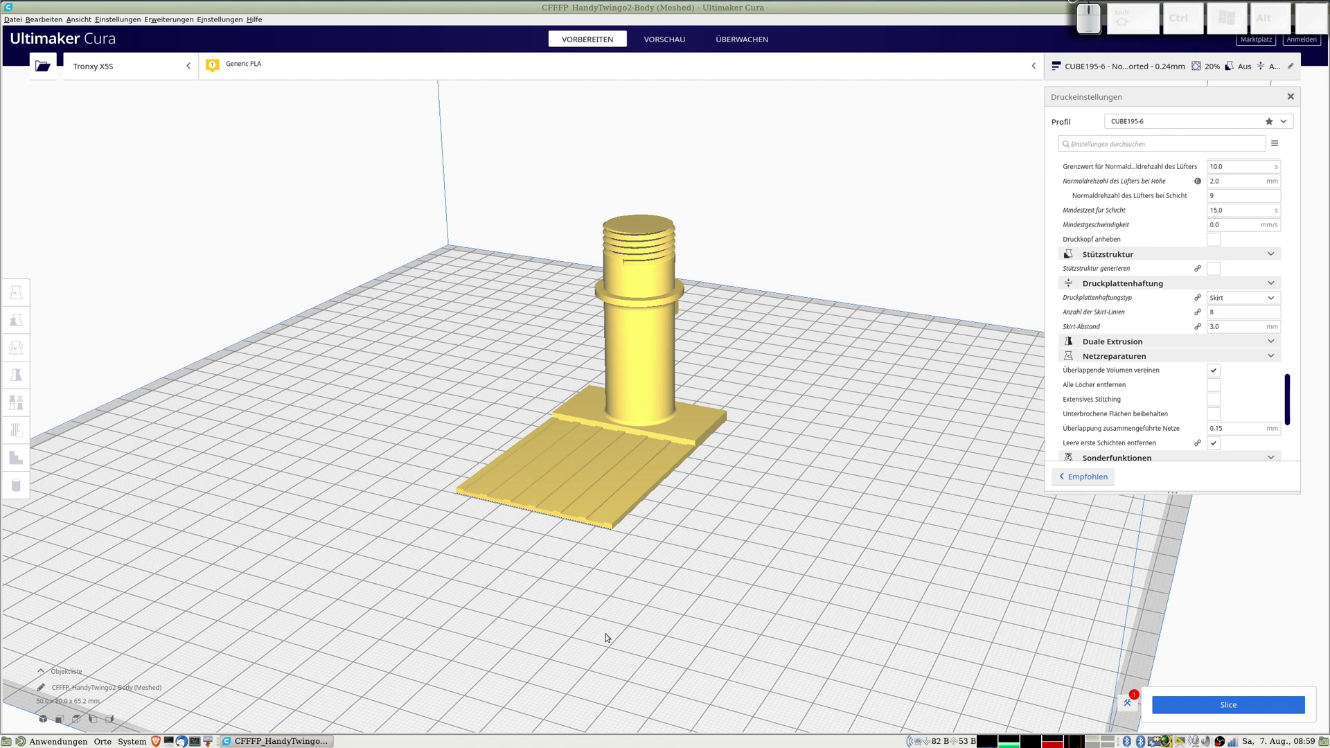
{"action": "key", "text": "super+i"}
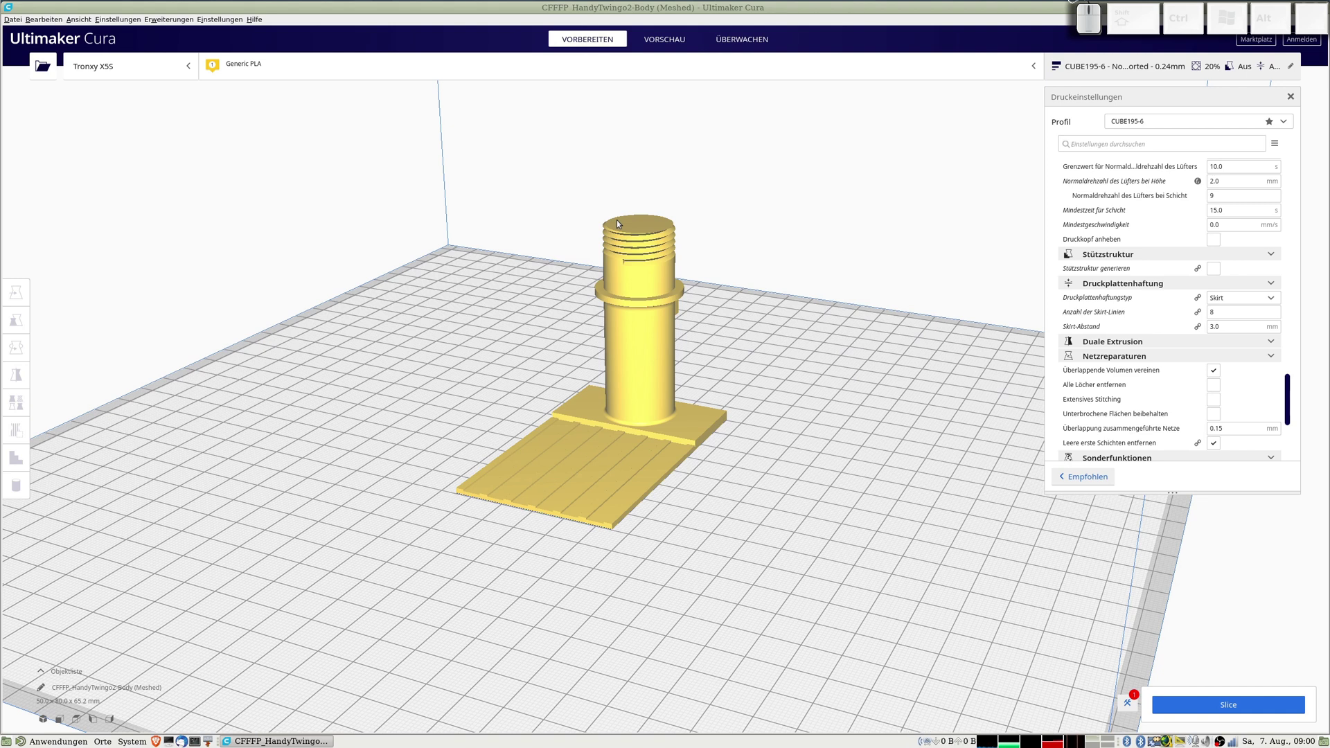
{"action": "key", "text": "super+r"}
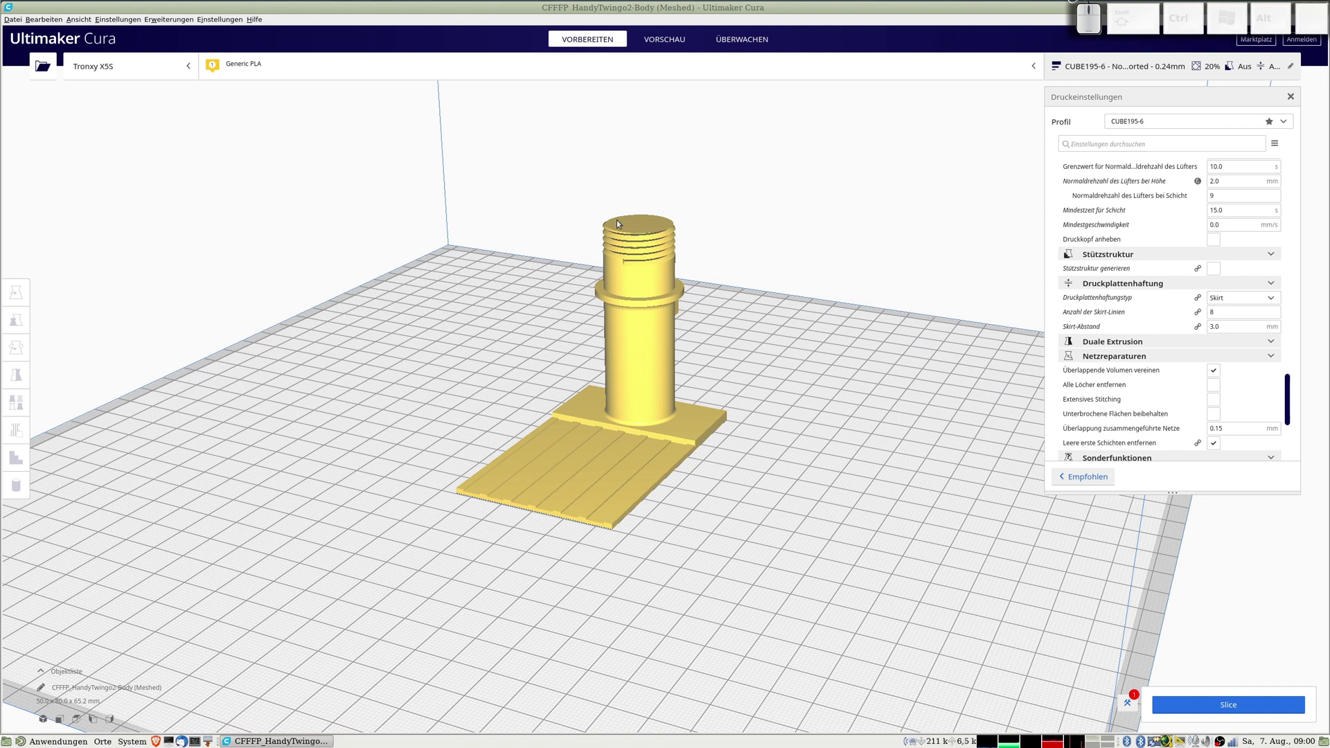
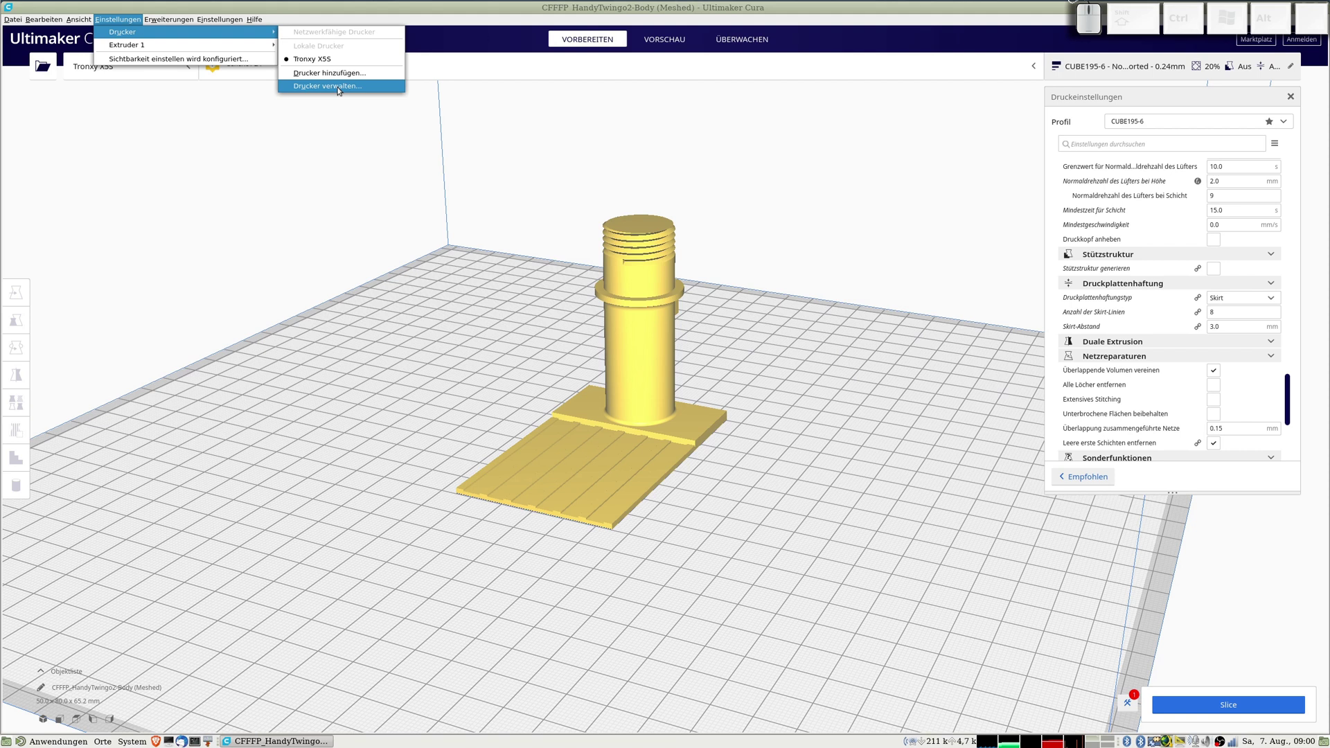
Go to Drucker verwalten and start Hinzufügen to add a new printer.
{"action": "left_click", "coordinate": [331, 89]}
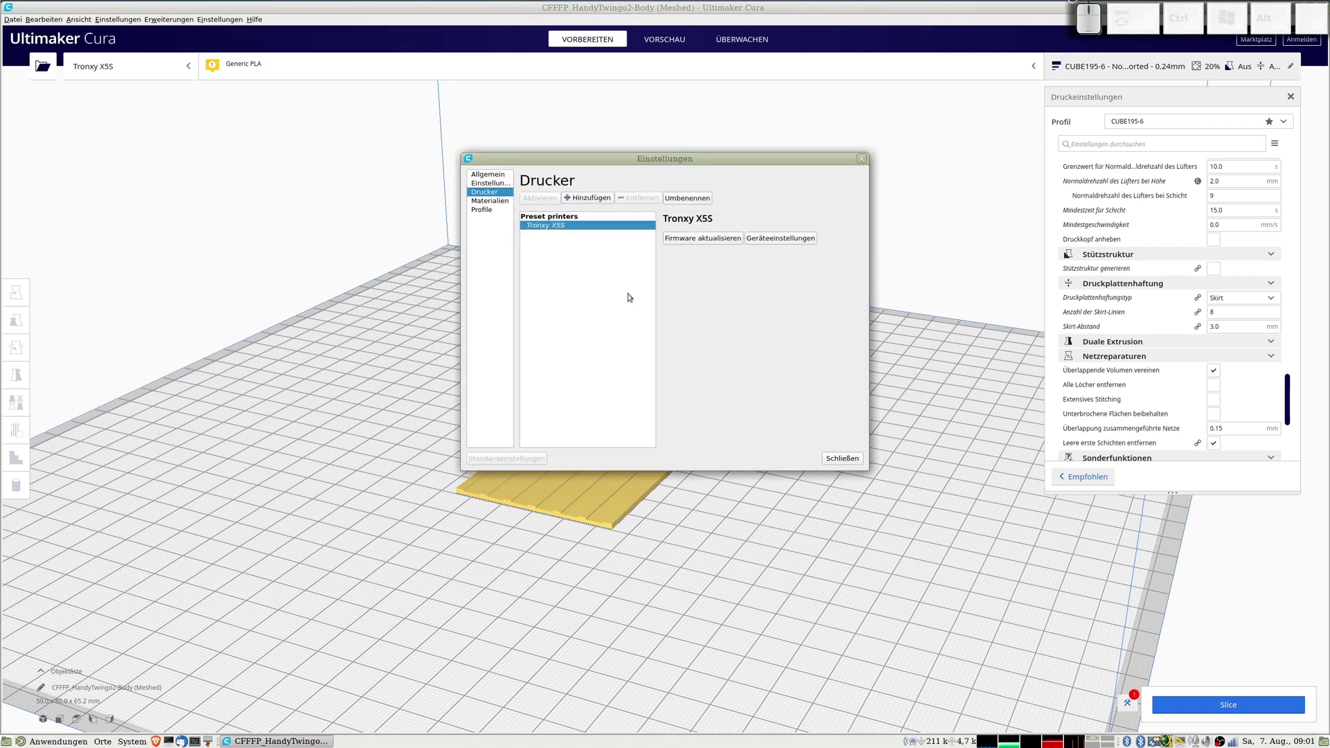
{"action": "left_click", "coordinate": [585, 200]}
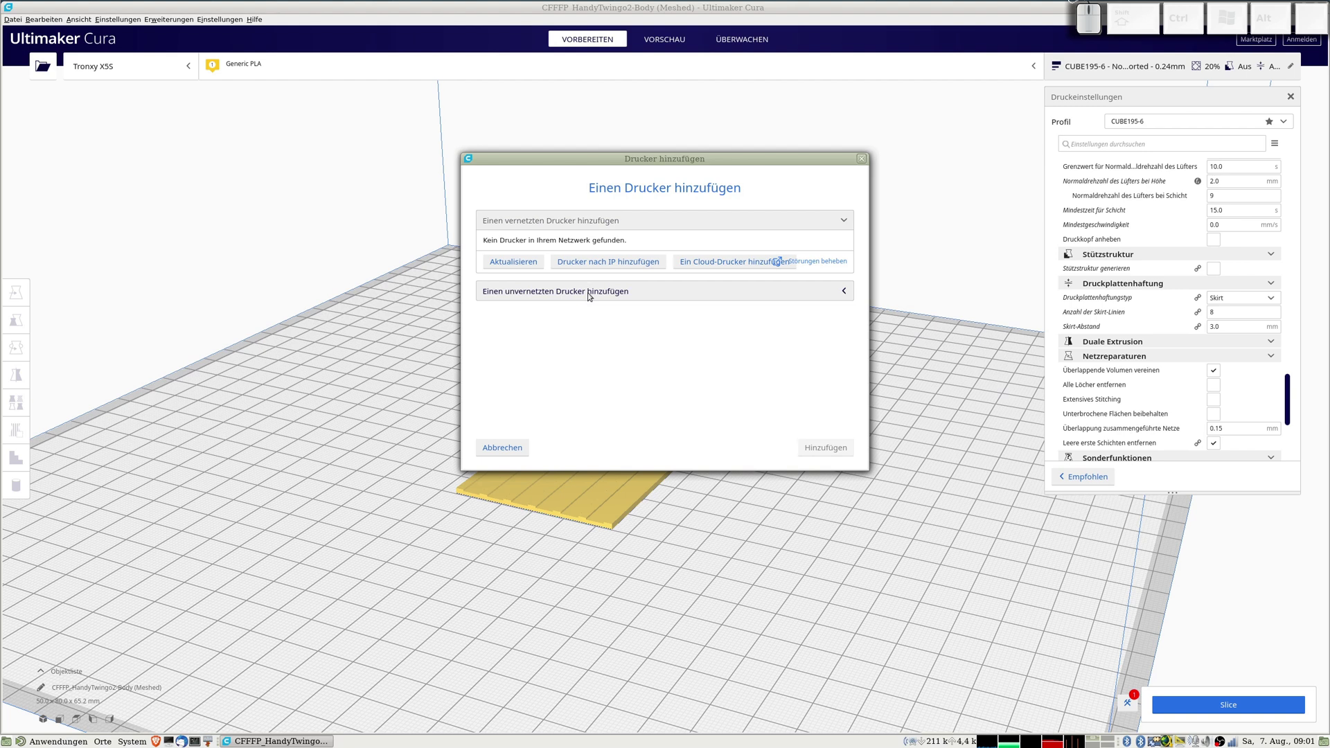
Select Custom FFF printer as a non-networked printer and begin naming it ZZZ-TEST.
{"action": "left_click", "coordinate": [592, 294]}
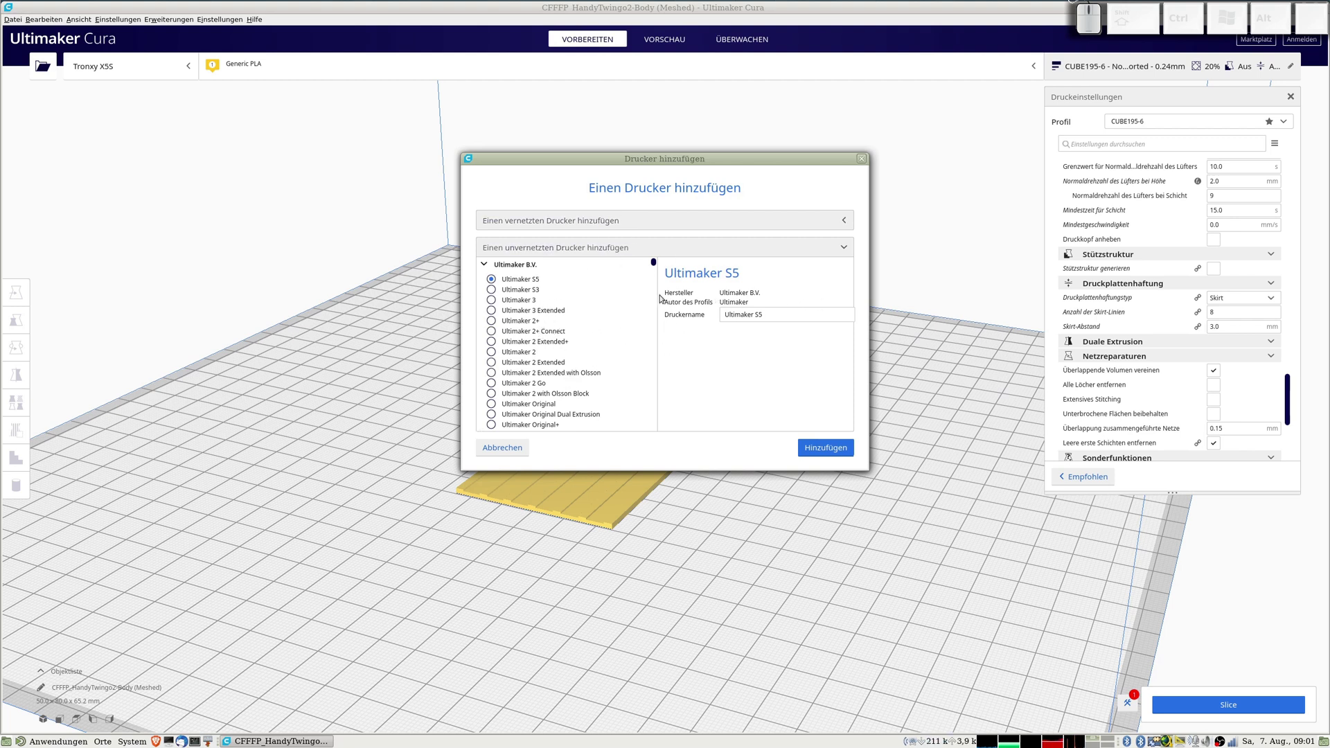
{"action": "left_click_drag", "start_coordinate": [657, 265], "coordinate": [516, 309]}
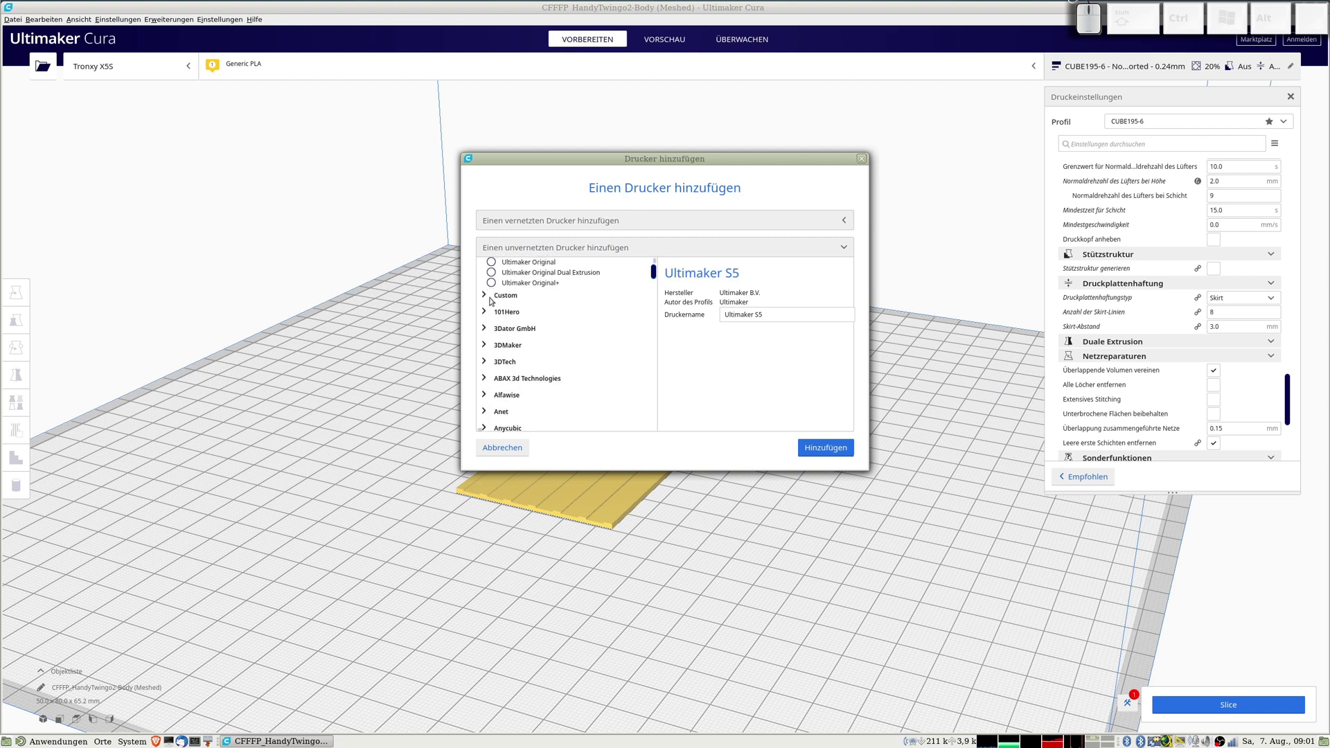
{"action": "left_click", "coordinate": [488, 296]}
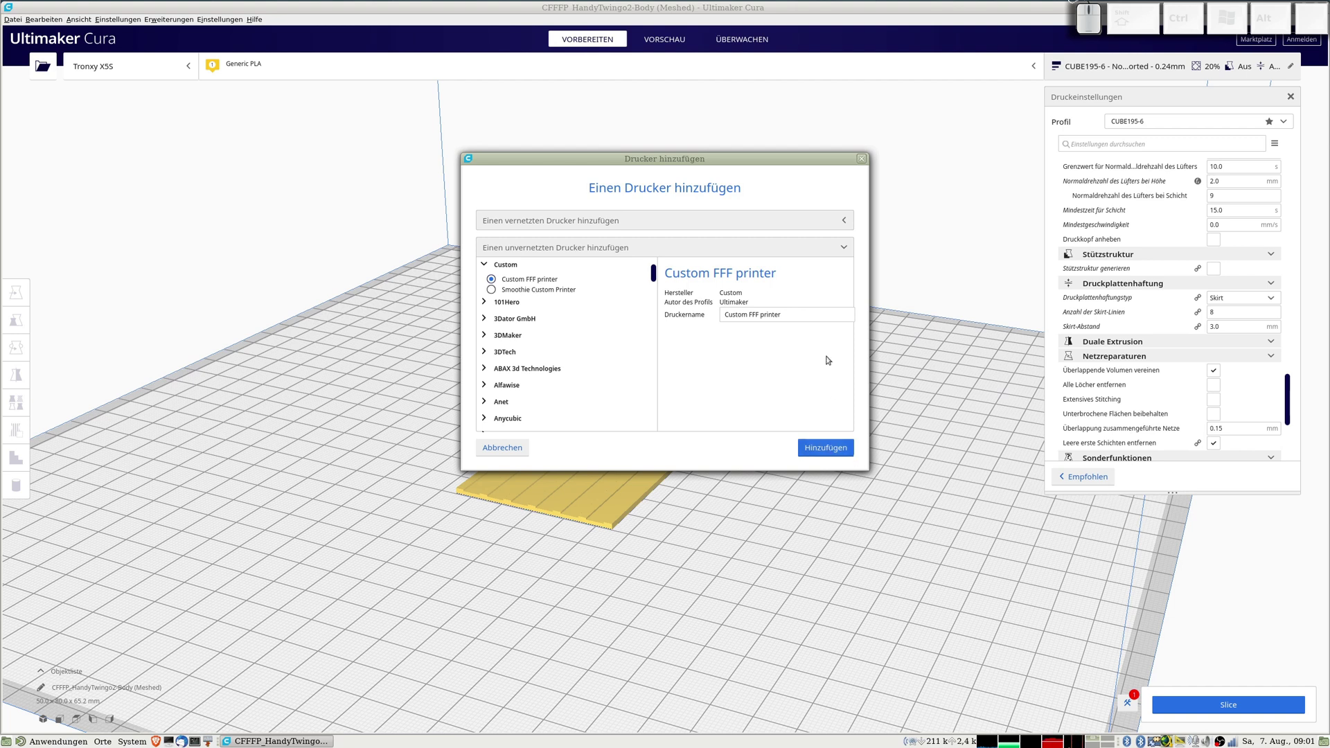
{"action": "left_click", "coordinate": [709, 317]}
{"action": "key", "text": "shift+z"}
{"action": "key", "text": "z"}
{"action": "key", "text": "shift+-"}
{"action": "key", "text": "t"}
{"action": "key", "text": "shift+e"}
Finish the name ZZZ-TEST and add the custom printer.
{"action": "key", "text": "s"}
{"action": "key", "text": "t"}
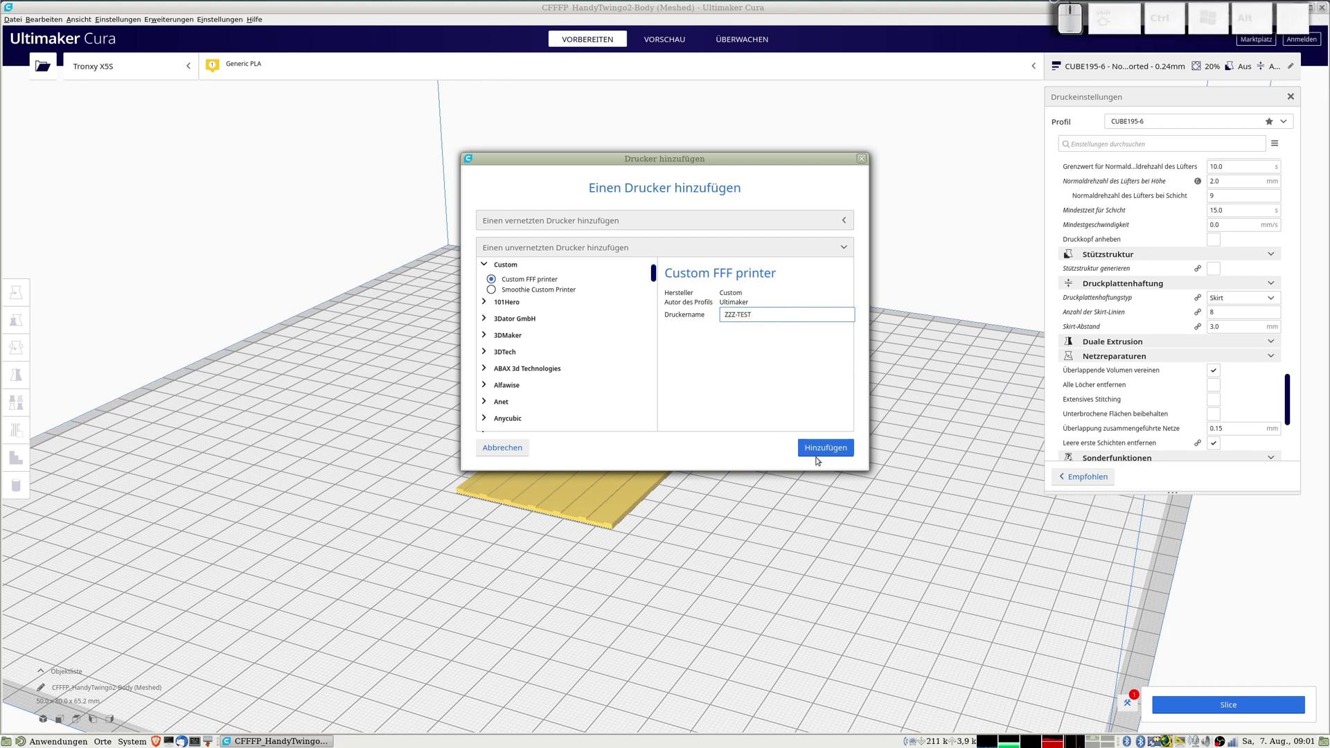
{"action": "left_click", "coordinate": [822, 452]}
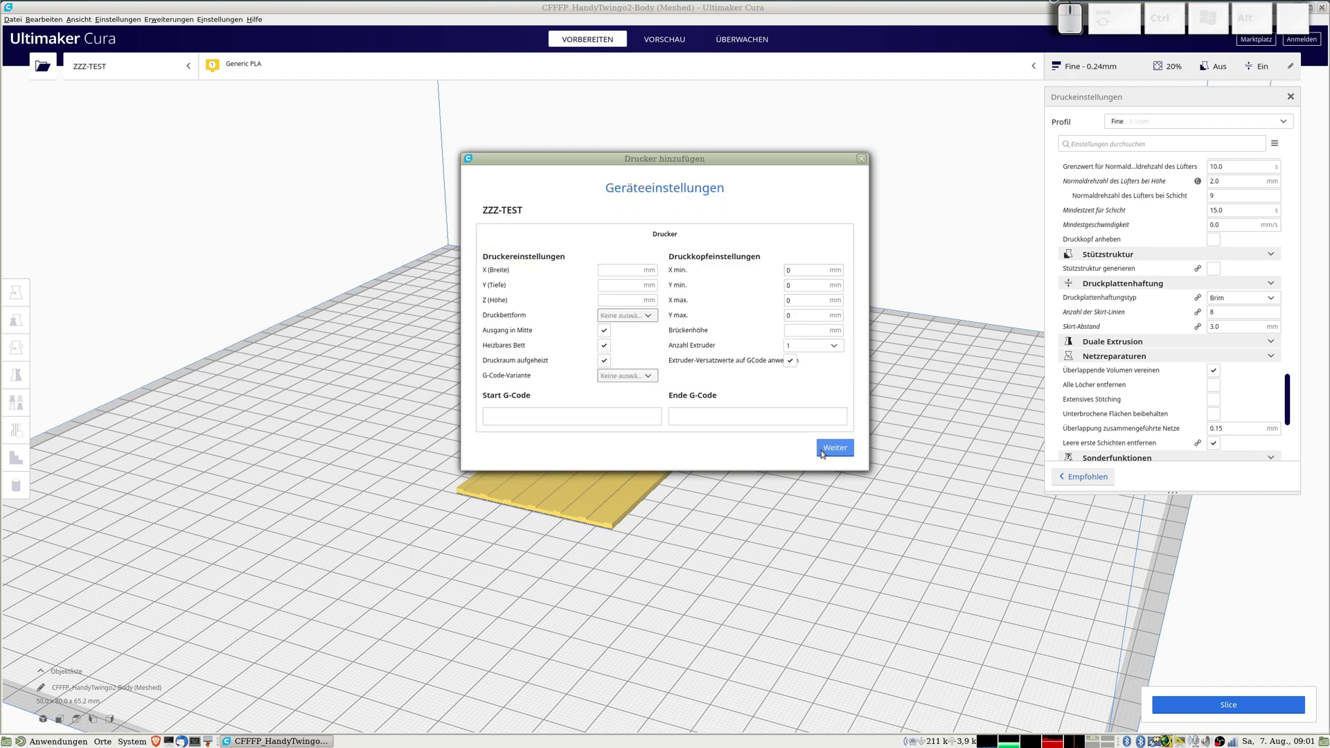
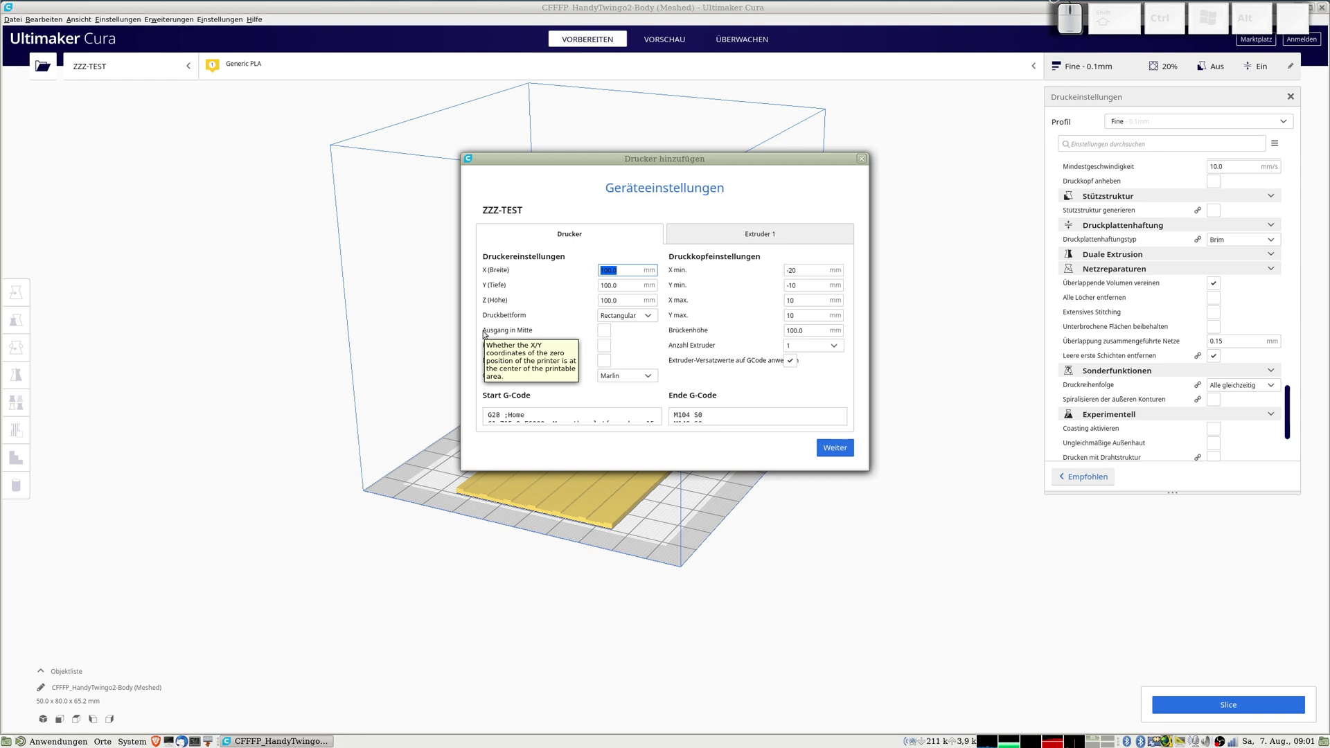
Set the build volume to X 330, Y 330, Z 400 mm and enable Heizbares Bett.
{"action": "key", "text": "KP_3"}
{"action": "key", "text": "KP_3"}
{"action": "key", "text": "KP_0"}
{"action": "key", "text": "Tab"}
{"action": "key", "text": "KP_3"}
{"action": "key", "text": "KP_3"}
{"action": "key", "text": "KP_0"}
{"action": "key", "text": "Tab"}
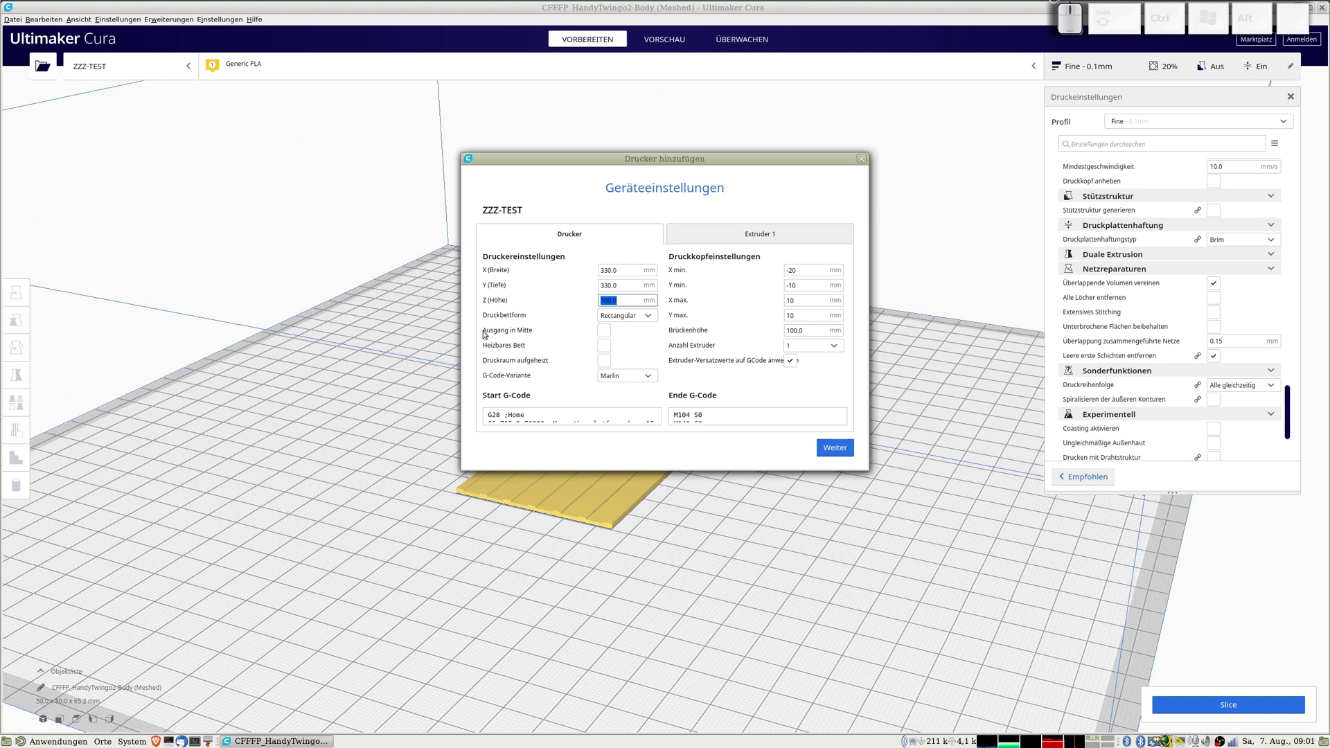
{"action": "key", "text": "KP_4"}
{"action": "key", "text": "KP_0"}
{"action": "key", "text": "KP_0"}
{"action": "key", "text": "Tab"}
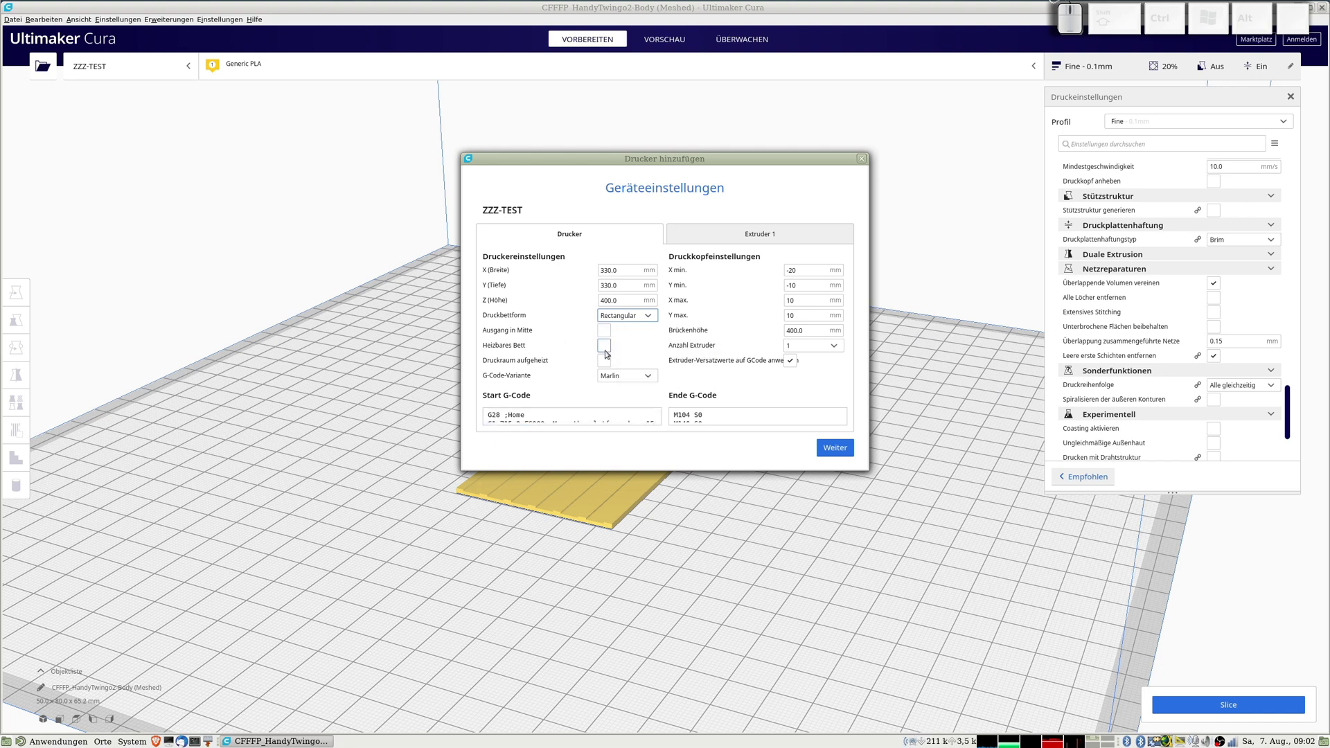
{"action": "left_click", "coordinate": [606, 349]}
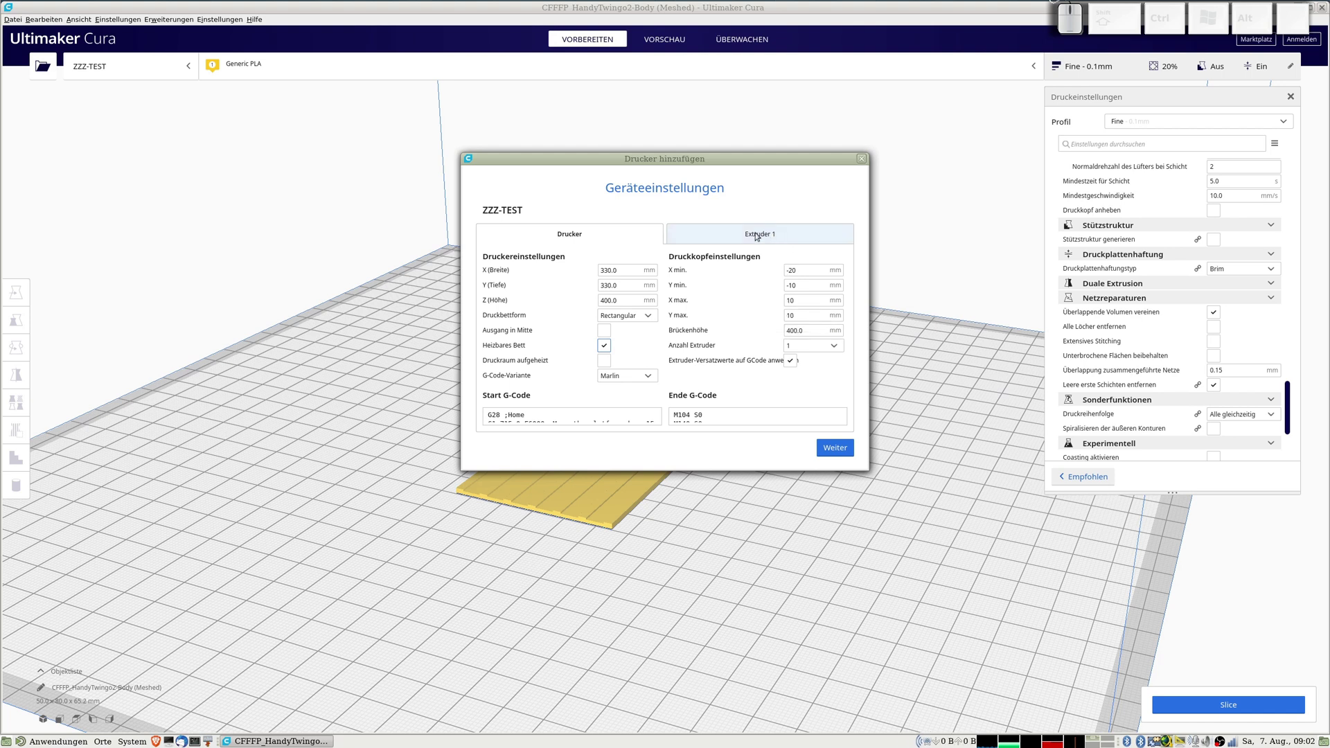
Set Extruder 1's compatible material diameter to 1.75 mm.
{"action": "left_click", "coordinate": [749, 235]}
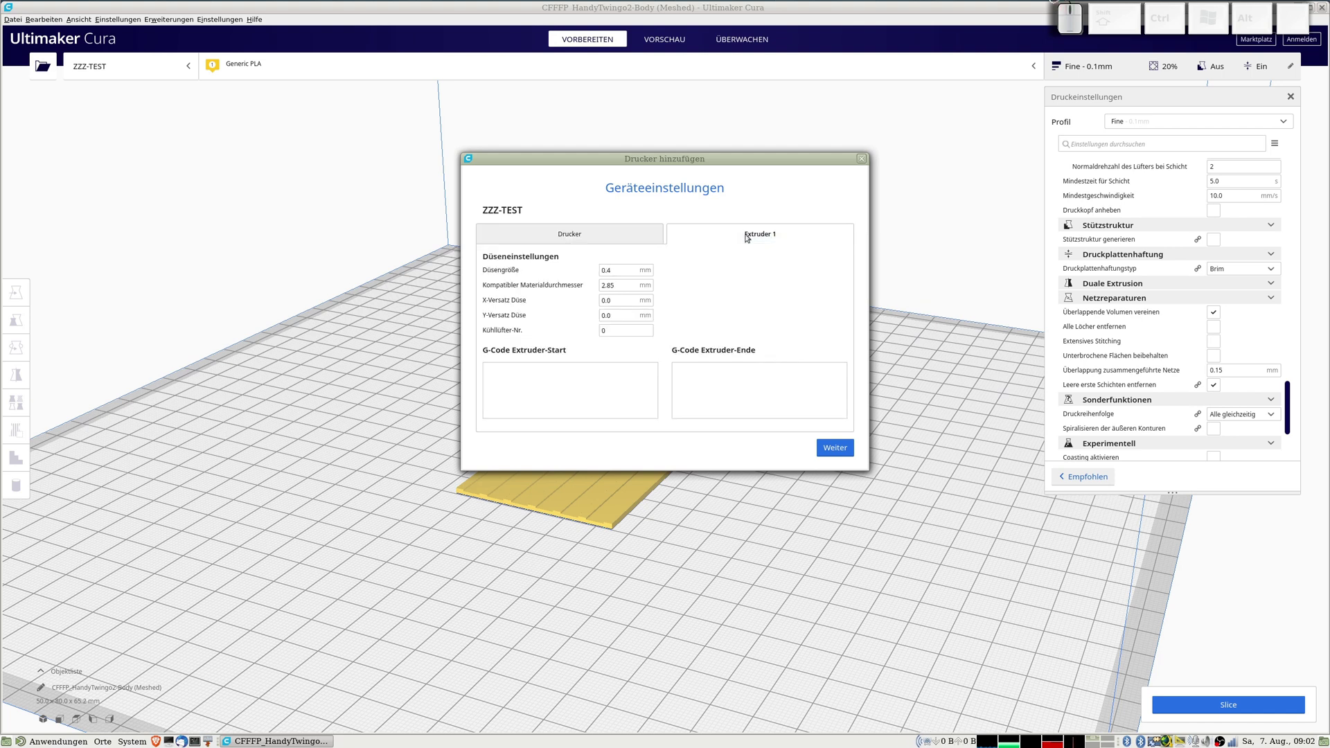
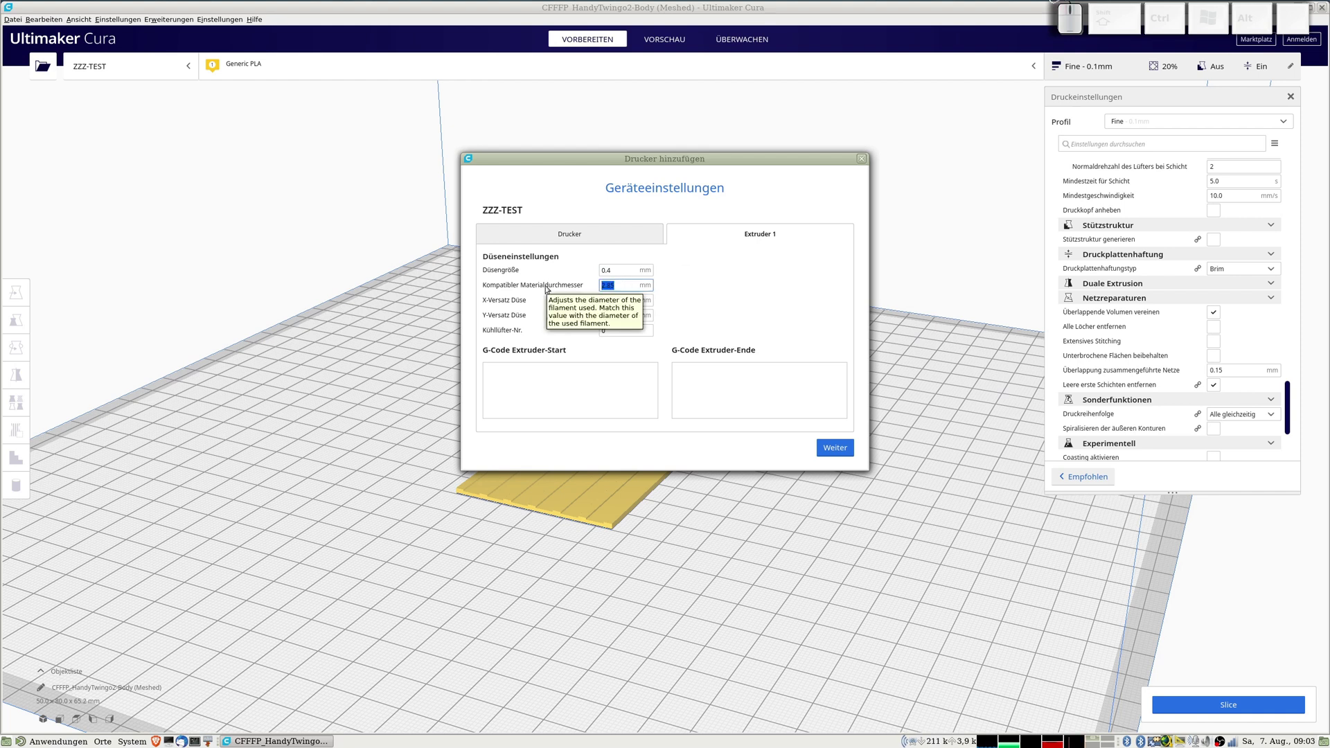
{"action": "key", "text": "KP_1"}
{"action": "key", "text": "KP_Decimal"}
{"action": "key", "text": "KP_7"}
{"action": "key", "text": "KP_5"}
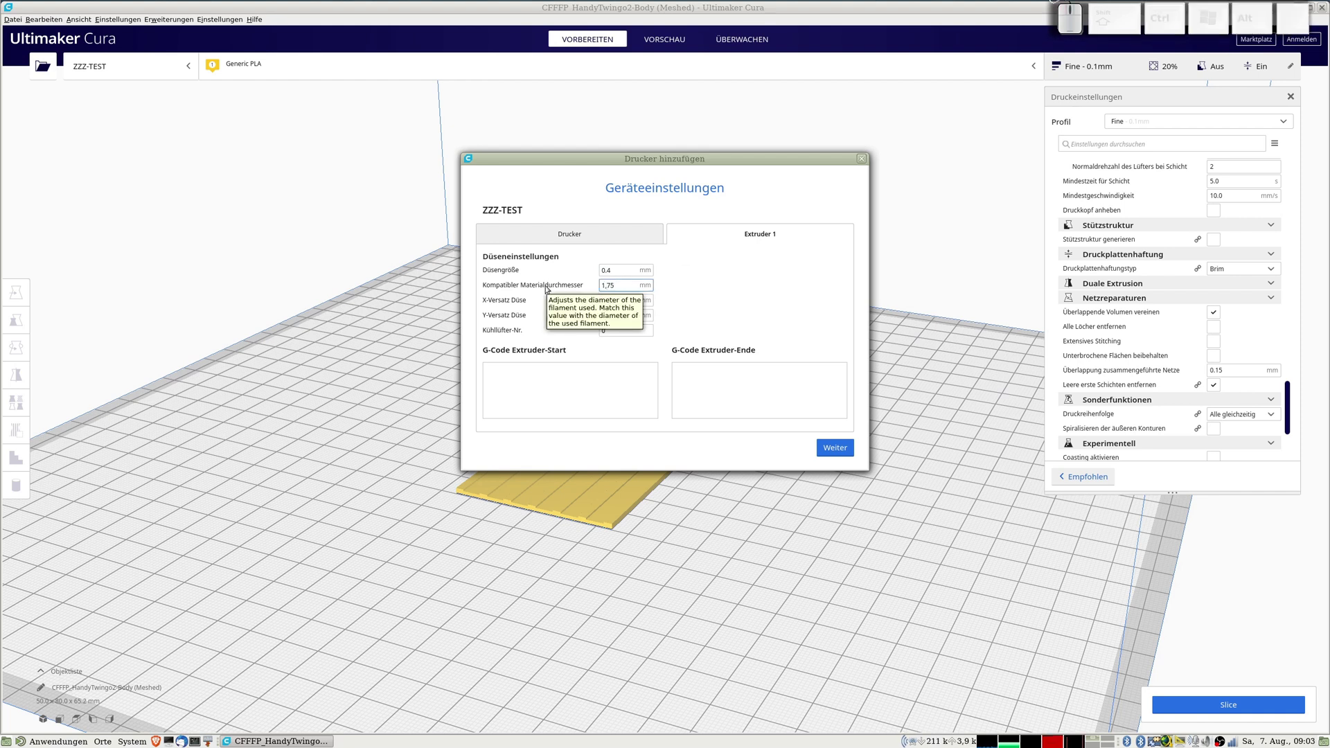
{"action": "key", "text": "Tab"}
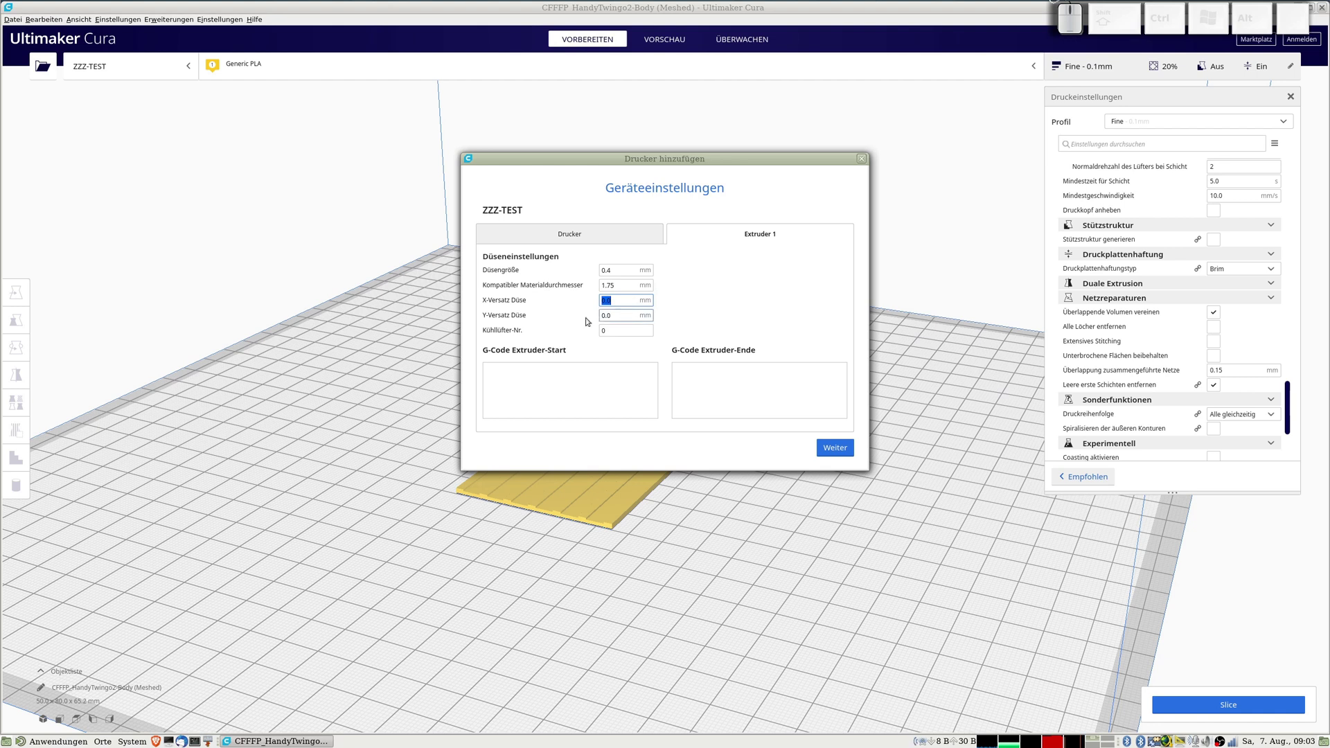
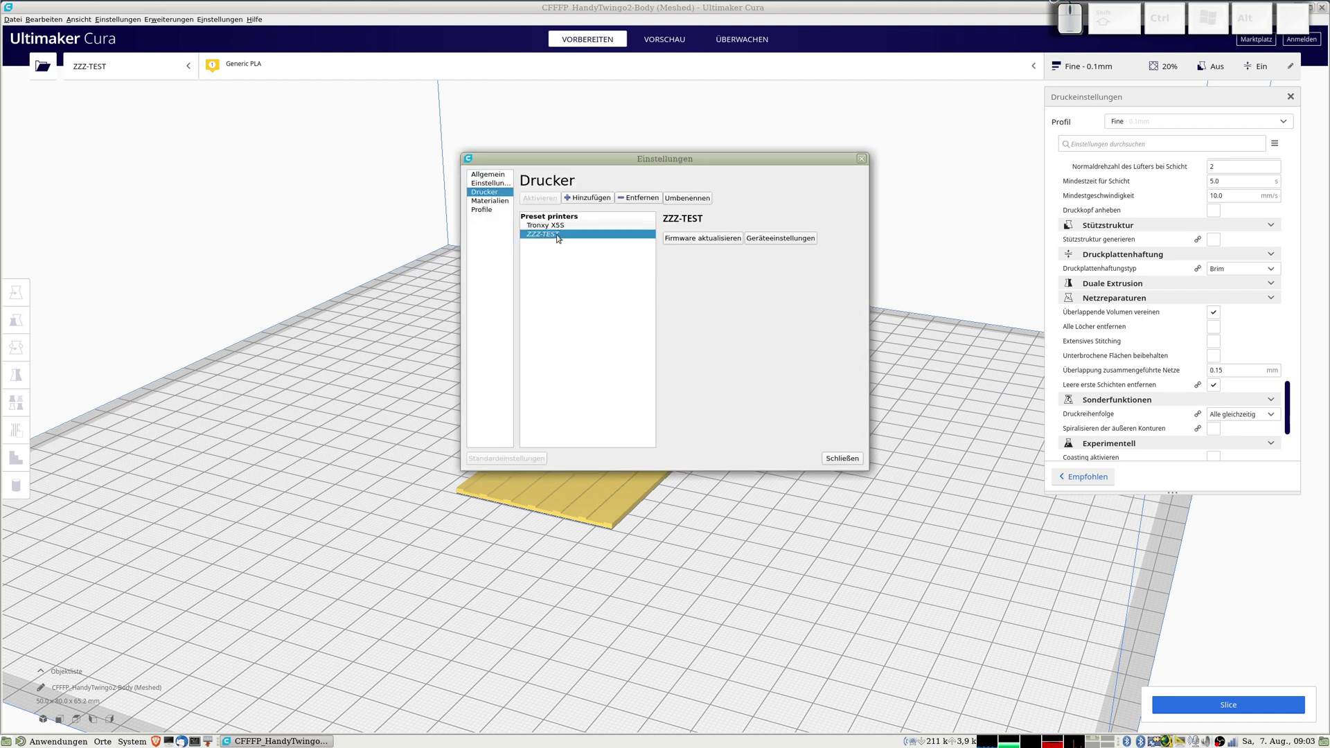
Close the preferences and confirm ZZZ-TEST as the active printer in the selector.
{"action": "left_click", "coordinate": [847, 463]}
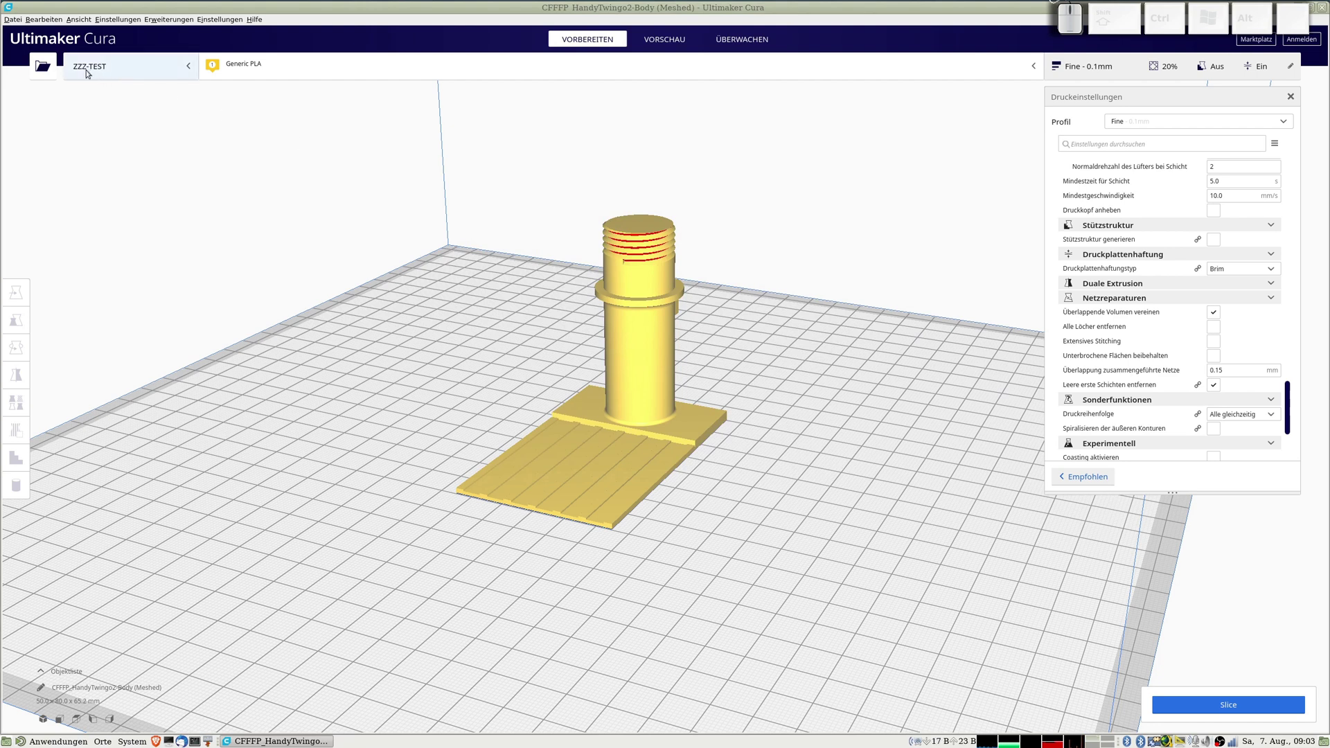
{"action": "left_click", "coordinate": [188, 69]}
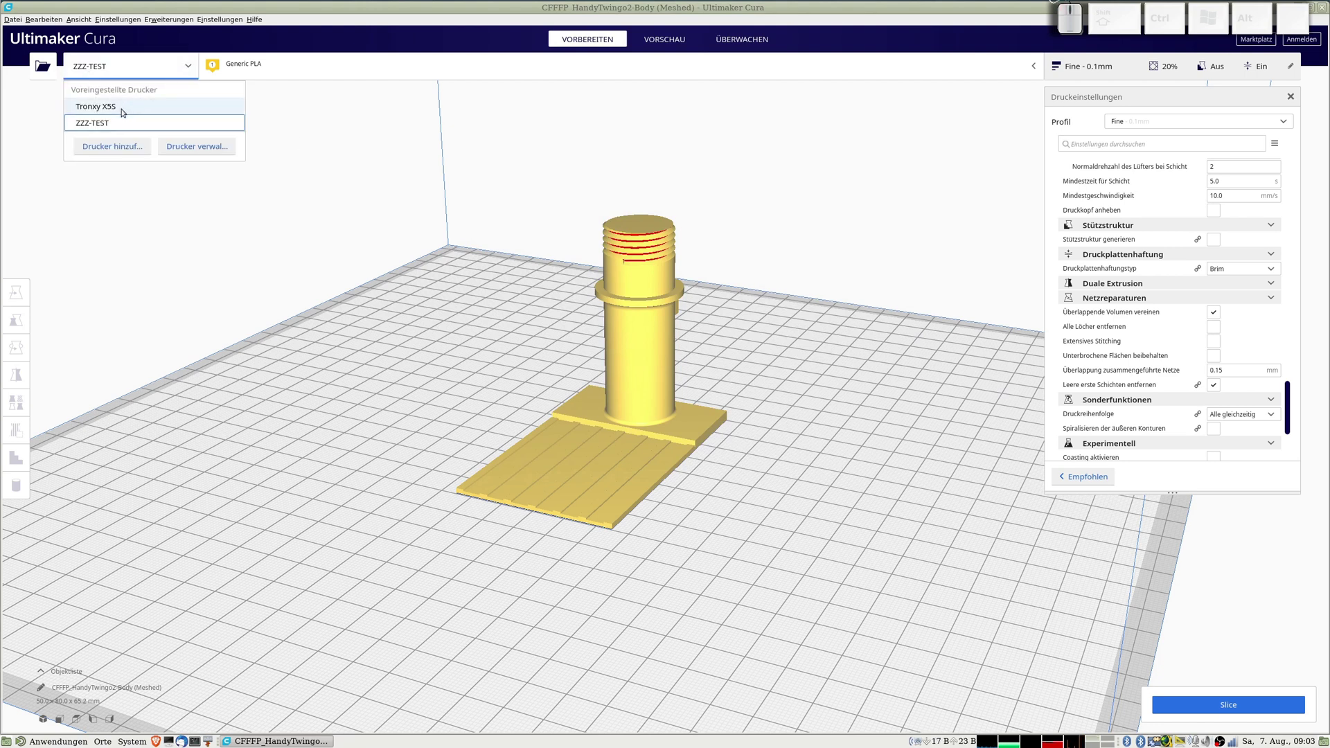
{"action": "left_click", "coordinate": [111, 125]}
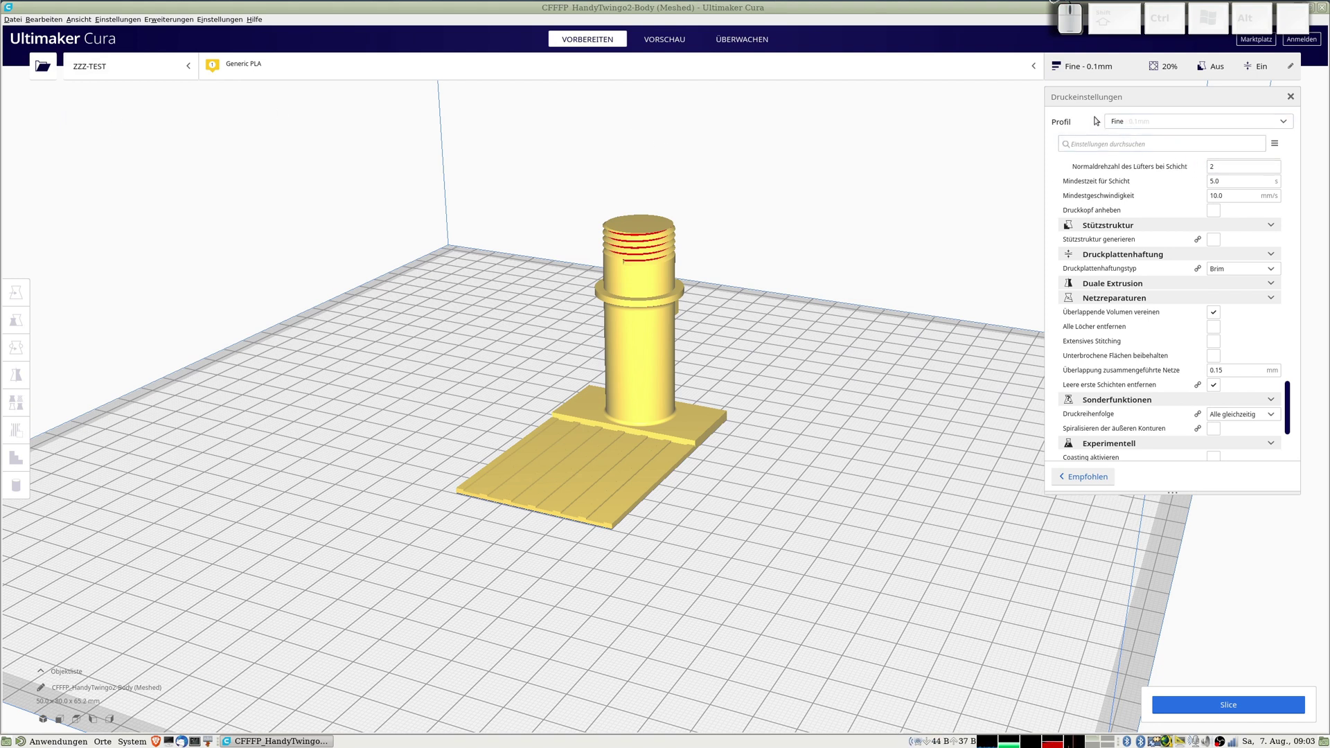
Review the Profil dropdown choices and dismiss it, leaving Fine current.
{"action": "left_click", "coordinate": [1285, 123]}
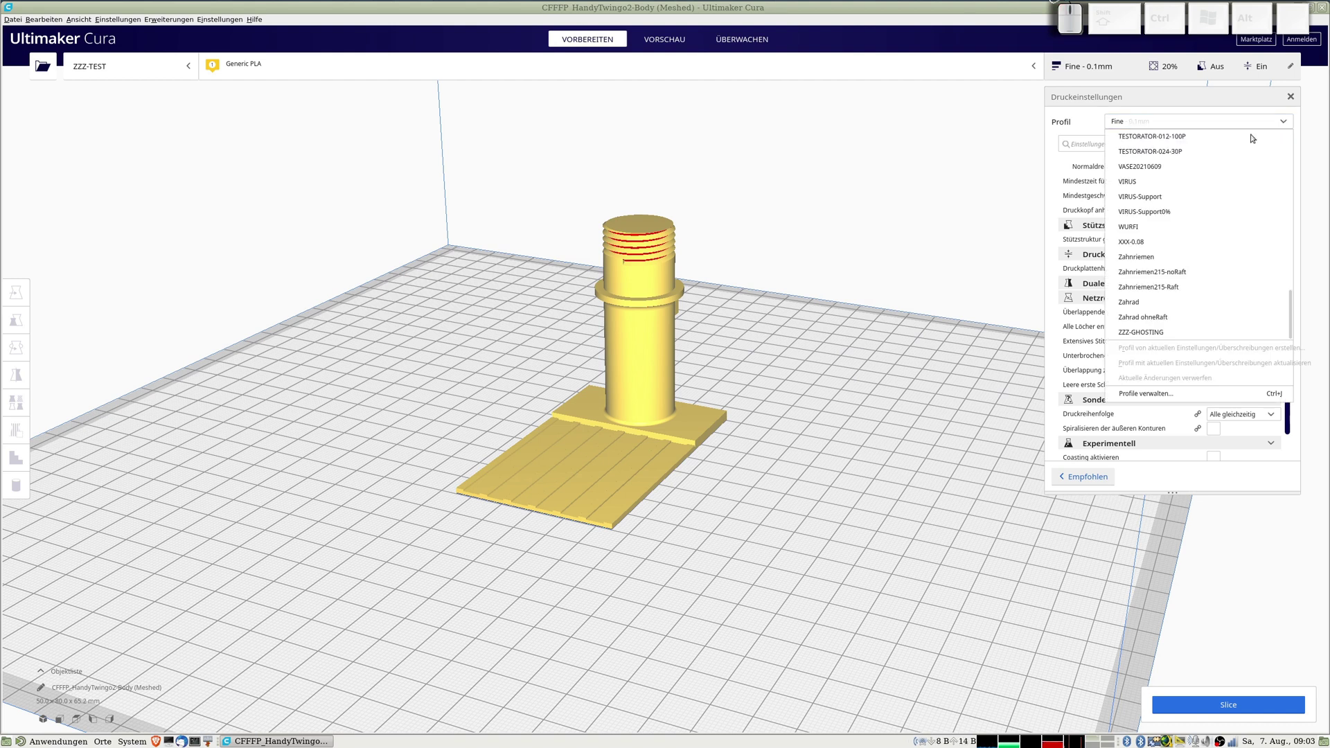
{"action": "scroll", "scroll_direction": "up", "scroll_amount": 3}
{"action": "scroll", "scroll_direction": "up", "scroll_amount": 3}
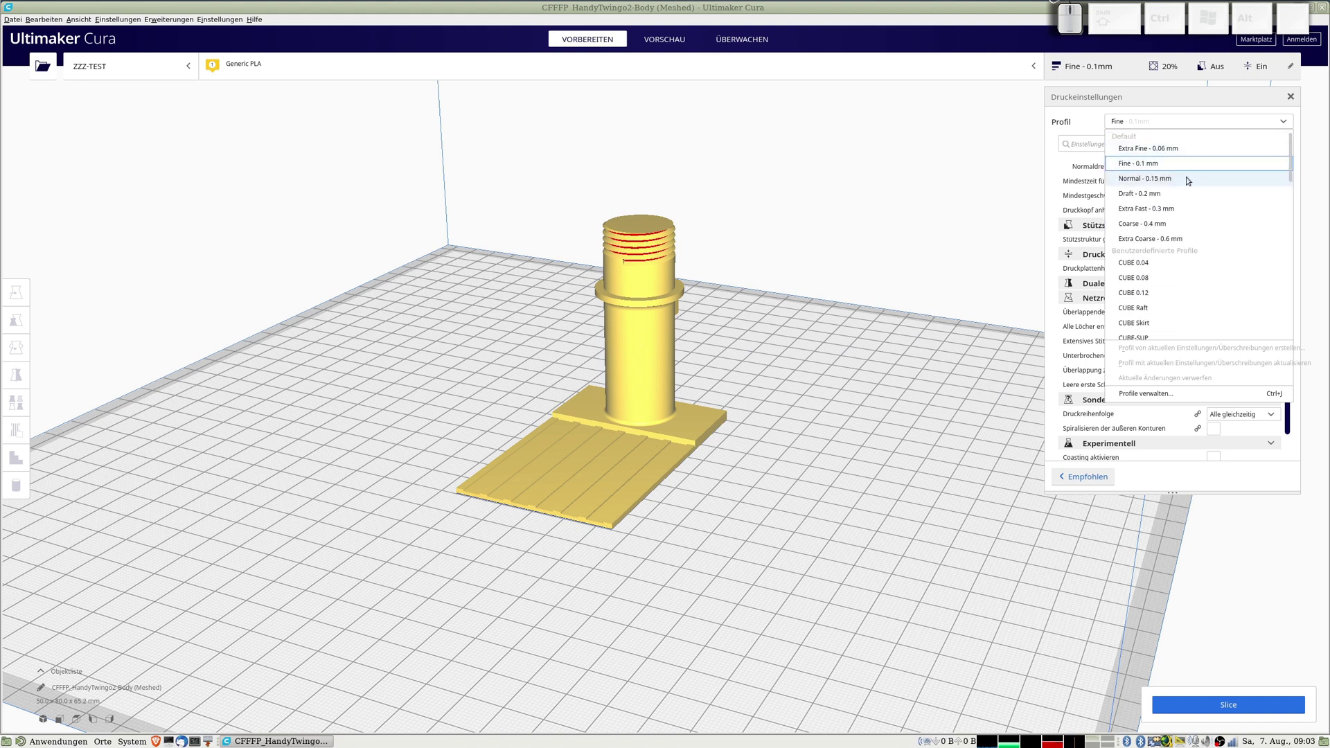
{"action": "key", "text": "Escape"}
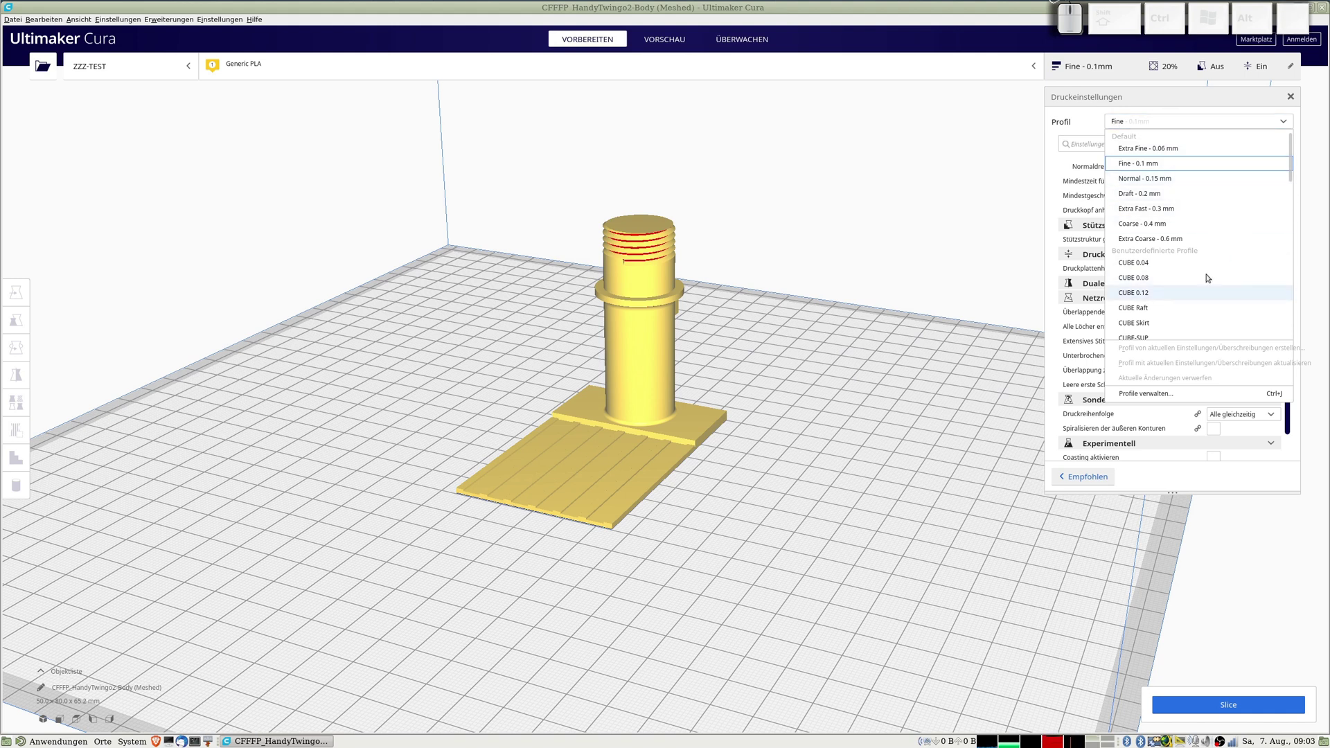
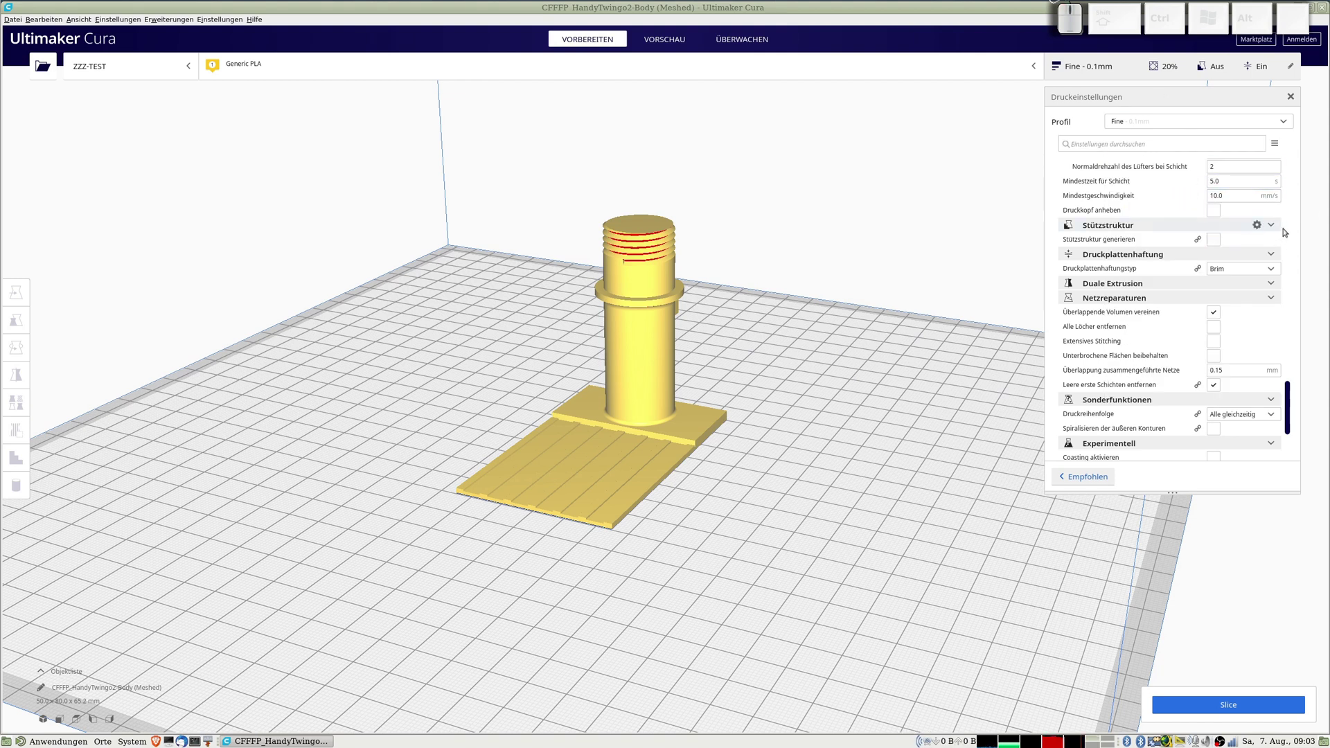
Enter 0.24 mm Schichtdicke and 0.16 mm Dicke der ersten Schicht in Quality.
{"action": "left_click", "coordinate": [1289, 413]}
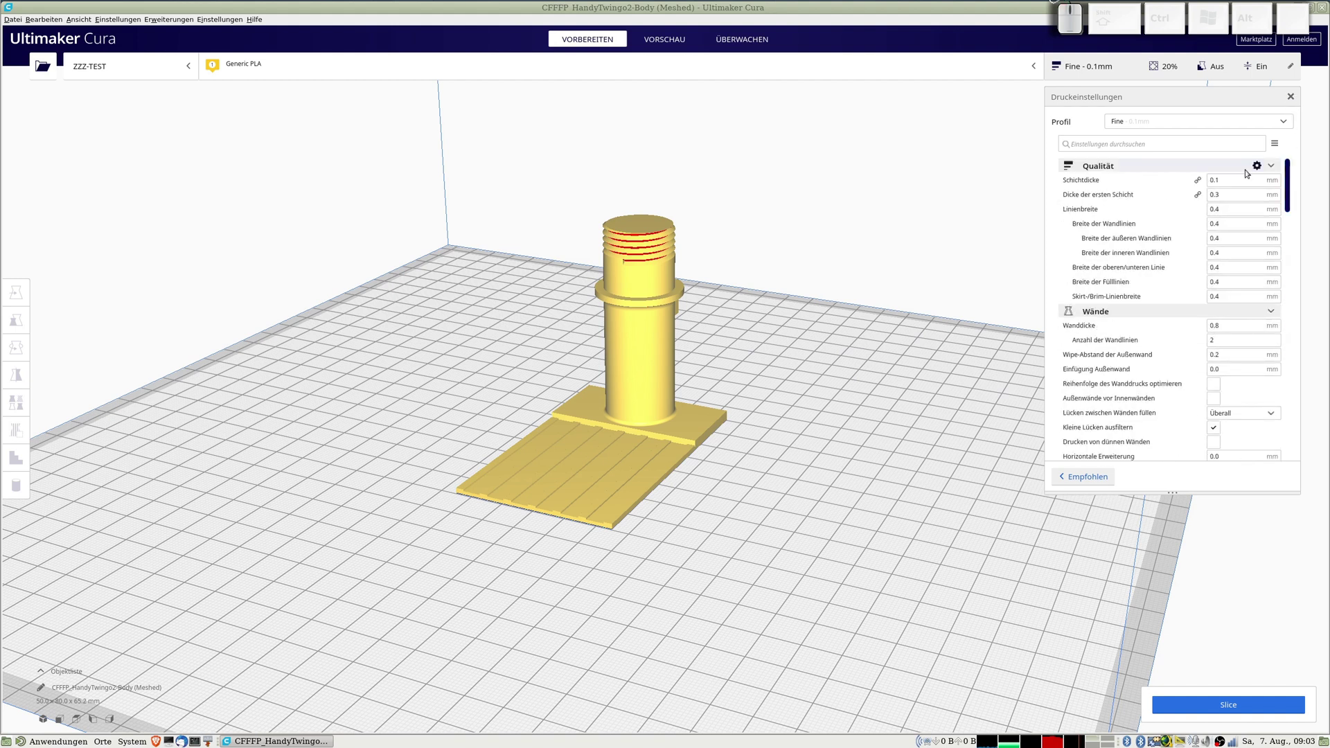
{"action": "left_click", "coordinate": [1158, 178]}
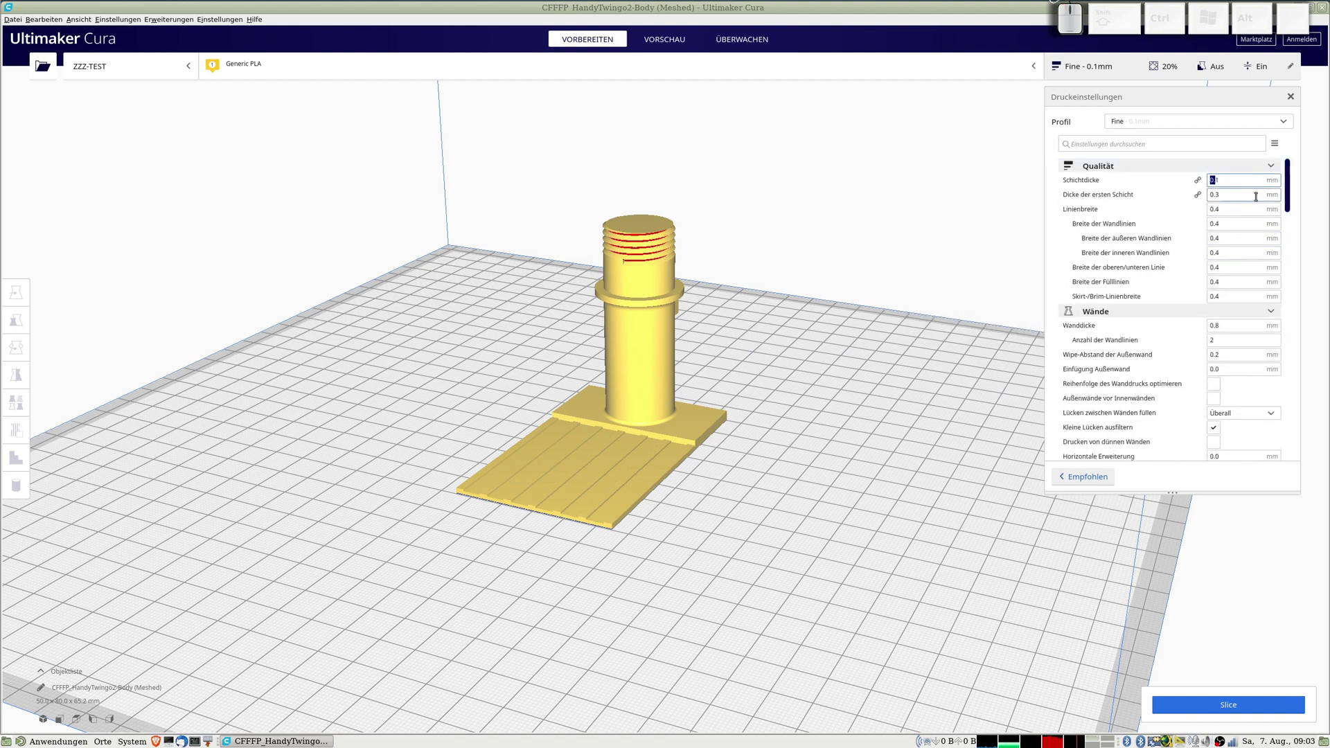
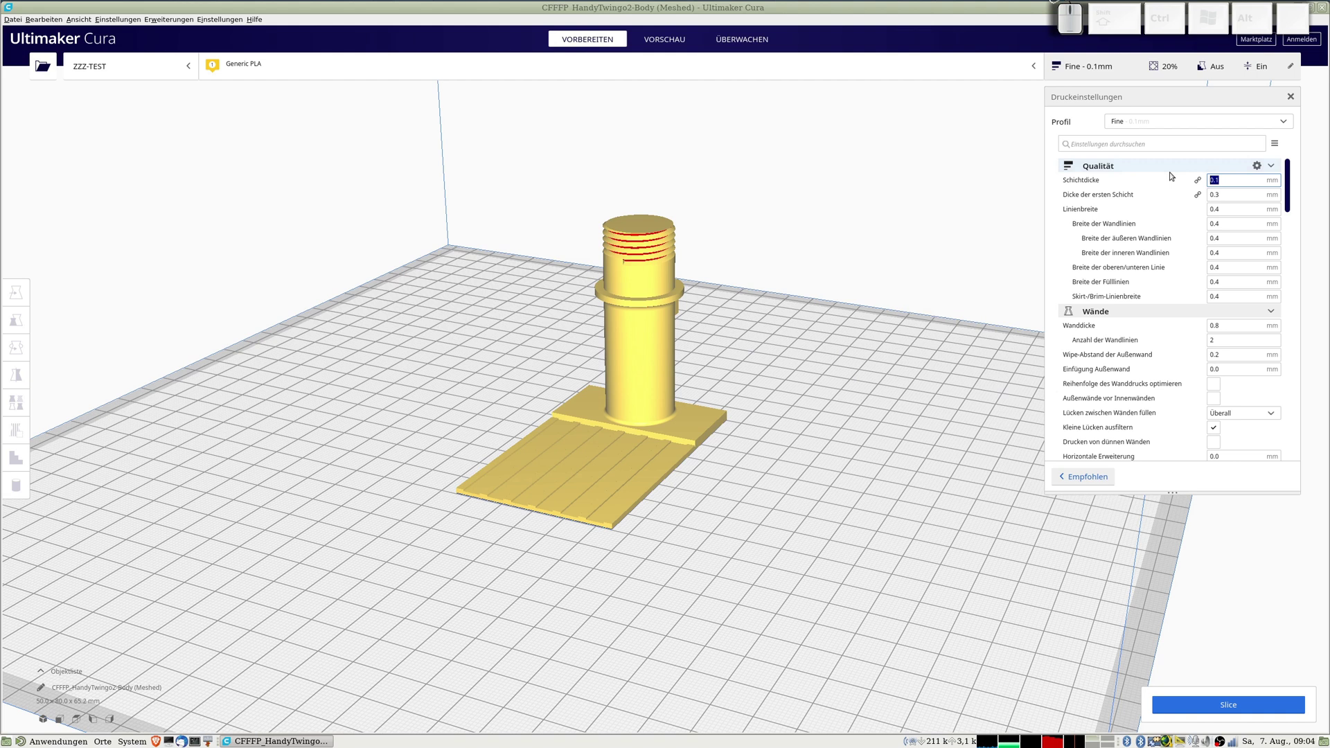
{"action": "key", "text": "KP_0"}
{"action": "key", "text": "KP_Decimal"}
{"action": "key", "text": "KP_2"}
{"action": "key", "text": "KP_4"}
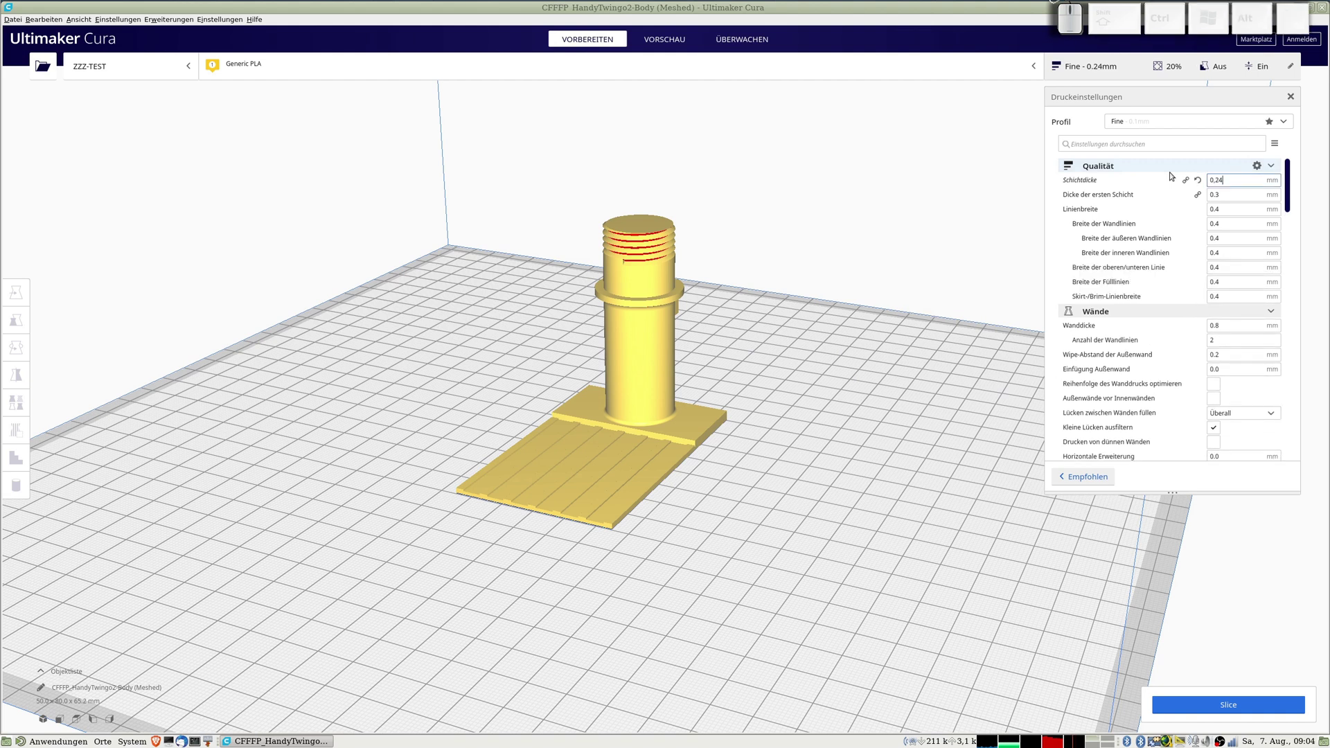
{"action": "key", "text": "Tab"}
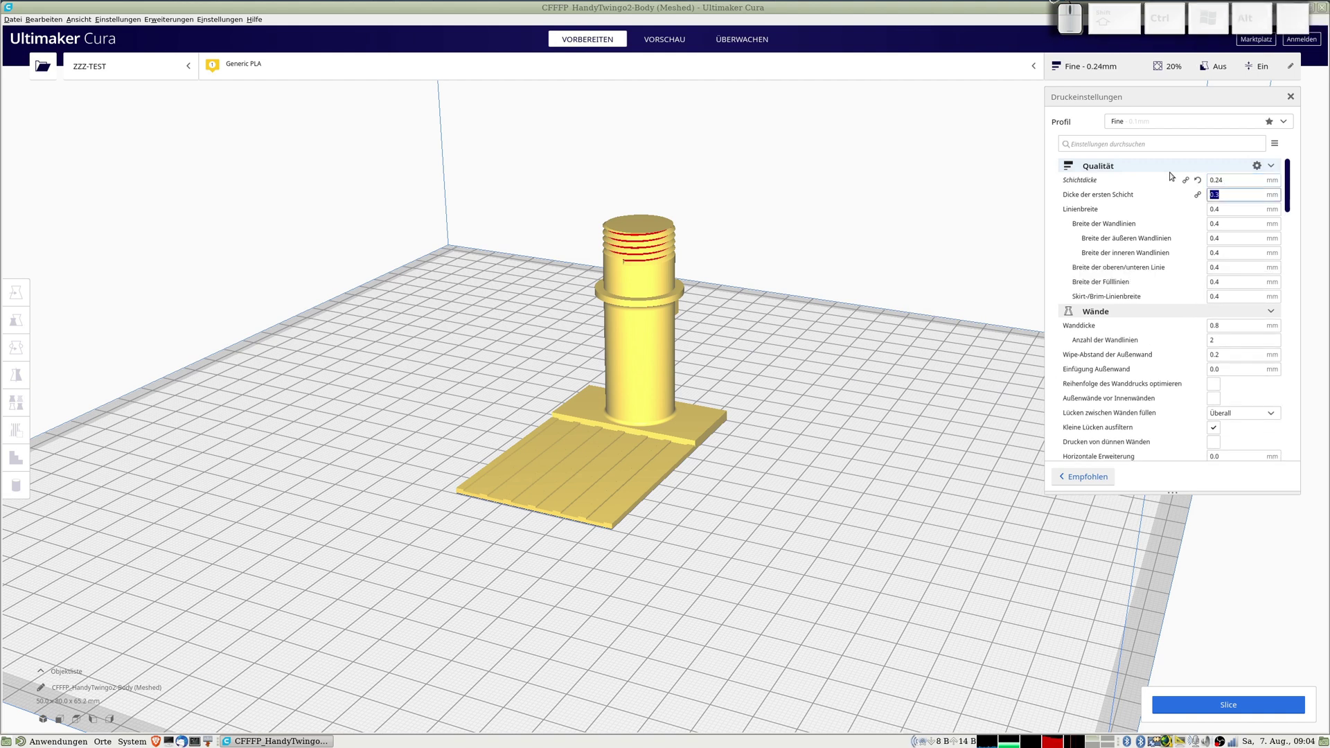
{"action": "key", "text": "KP_0"}
{"action": "key", "text": "KP_Decimal"}
{"action": "key", "text": "KP_1"}
{"action": "key", "text": "KP_6"}
Step through the line width fields and uncheck wall-order optimization.
{"action": "key", "text": "Tab"}
{"action": "key", "text": "Tab"}
{"action": "key", "text": "Tab"}
{"action": "key", "text": "Tab"}
{"action": "key", "text": "Tab"}
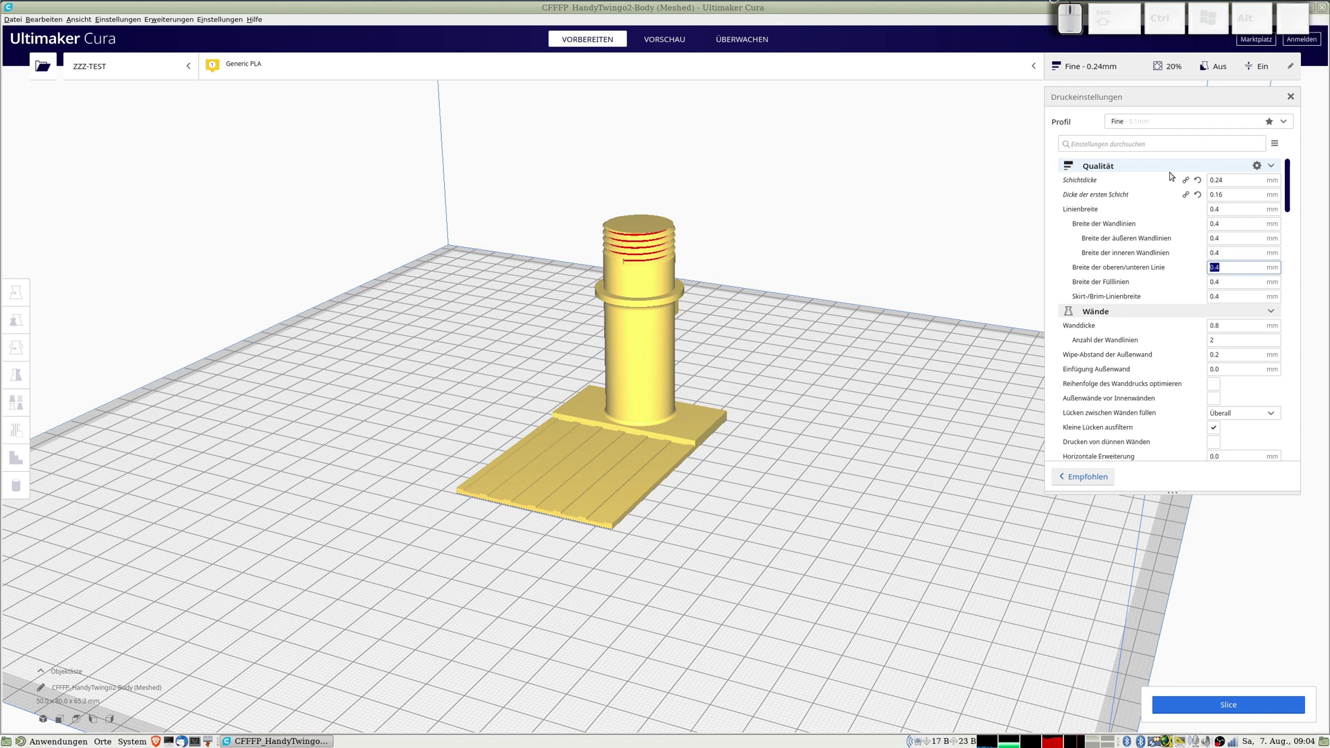
{"action": "key", "text": "Tab"}
{"action": "key", "text": "Tab"}
{"action": "key", "text": "Tab"}
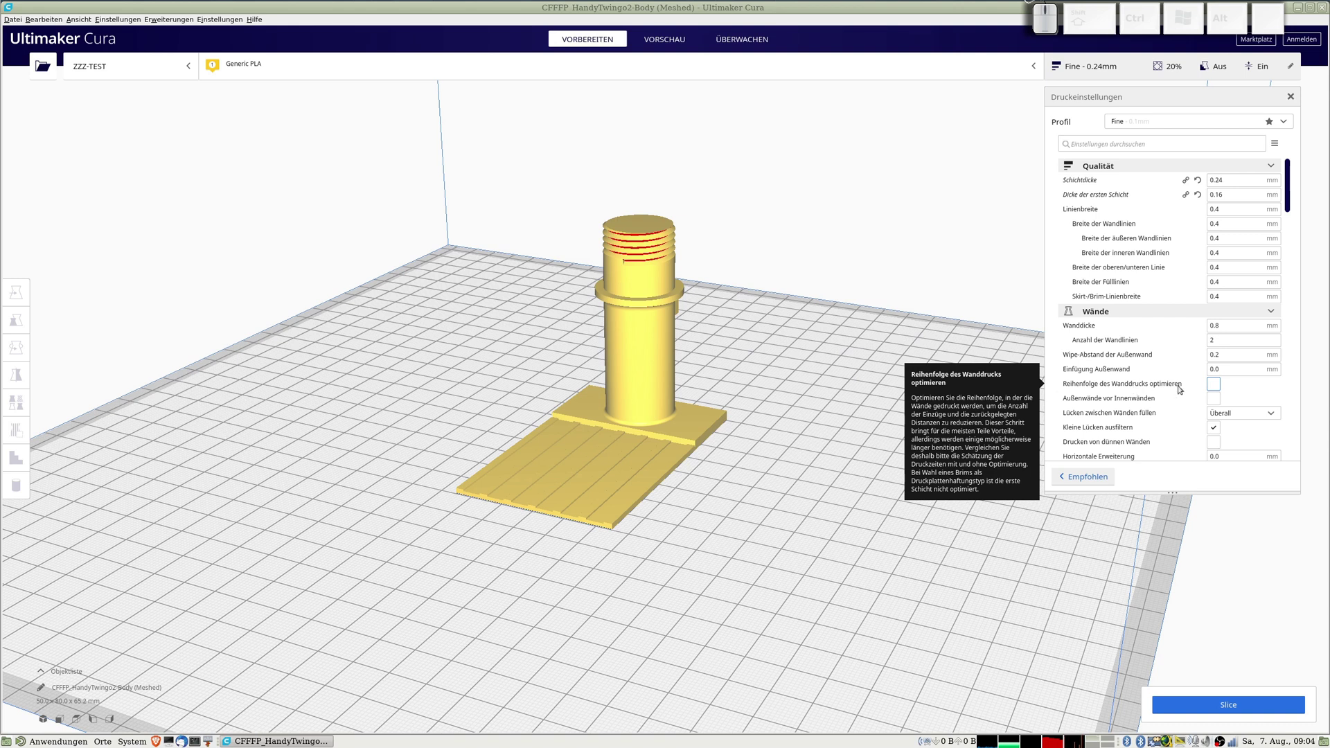
{"action": "left_click", "coordinate": [1260, 390]}
{"action": "left_click", "coordinate": [1218, 385]}
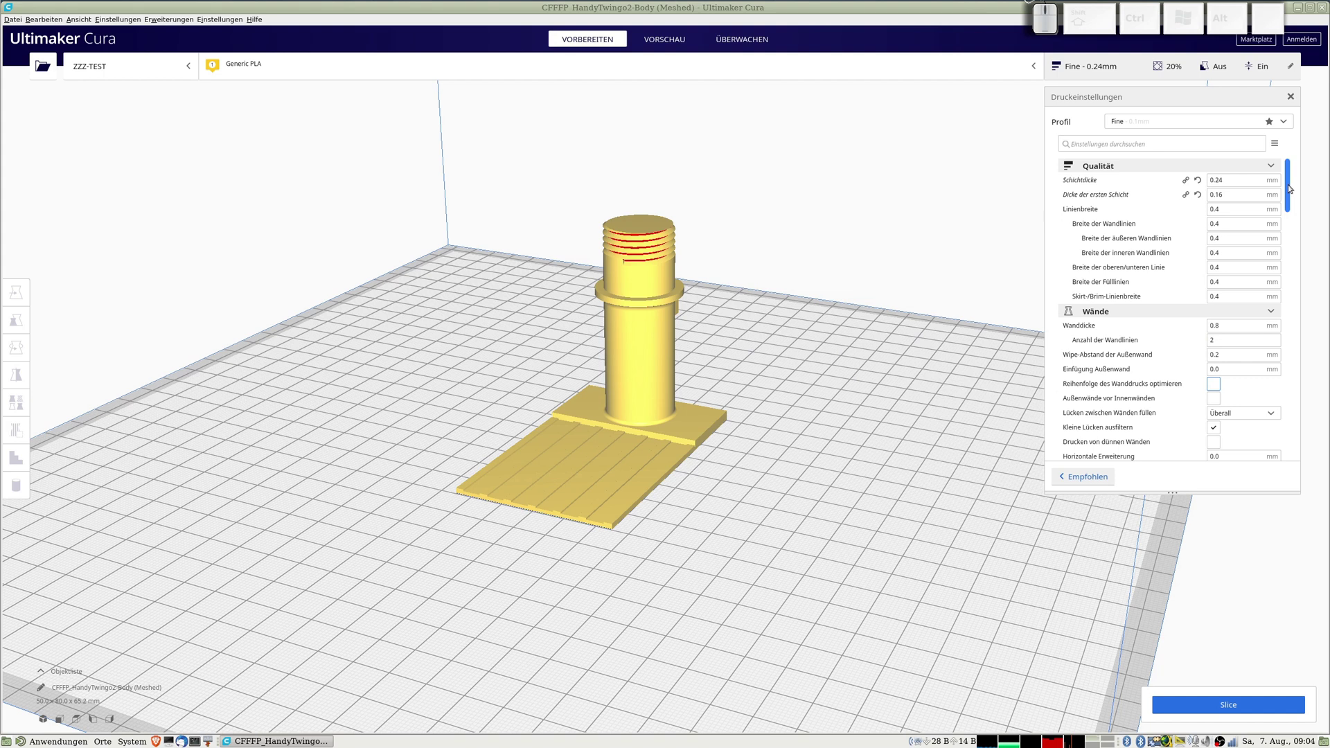
Enable Drucken von dünnen Wänden in Wände and scroll down to the Füllung settings.
{"action": "left_click_drag", "start_coordinate": [1291, 186], "coordinate": [1221, 208]}
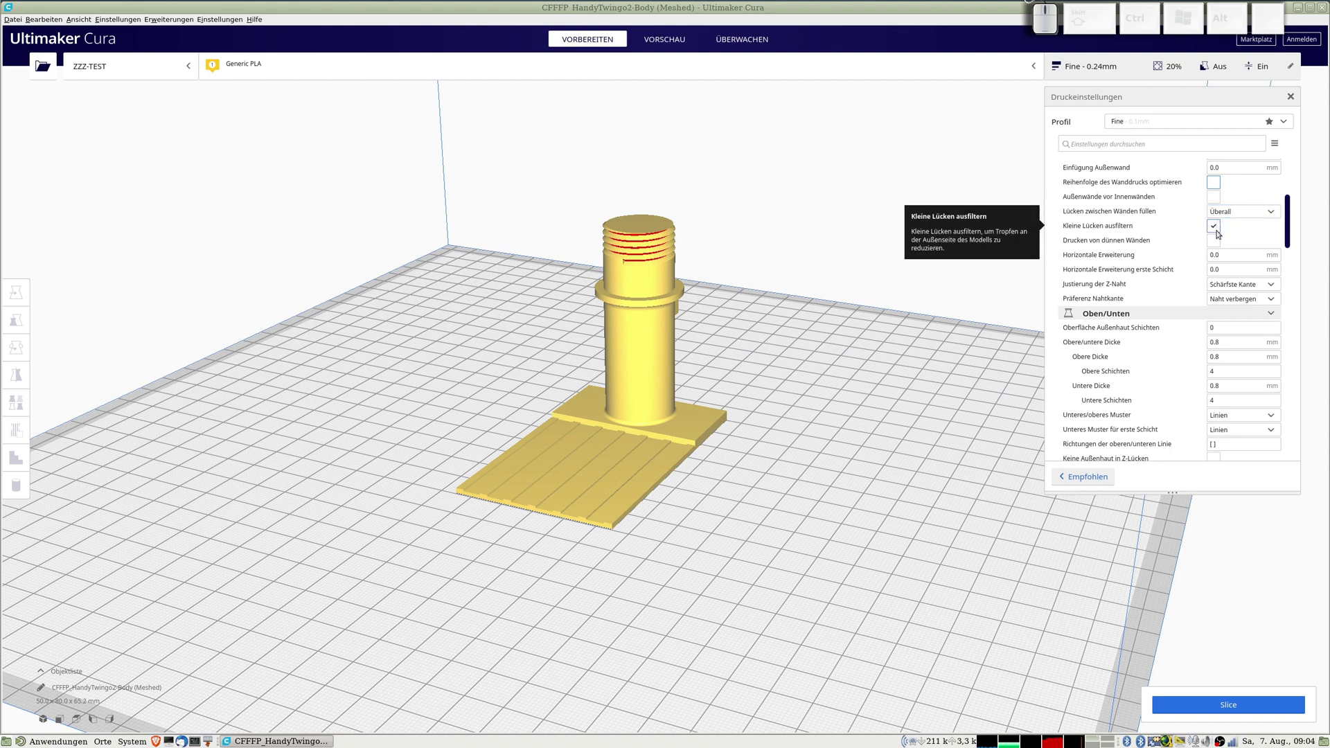
{"action": "left_click", "coordinate": [1216, 244]}
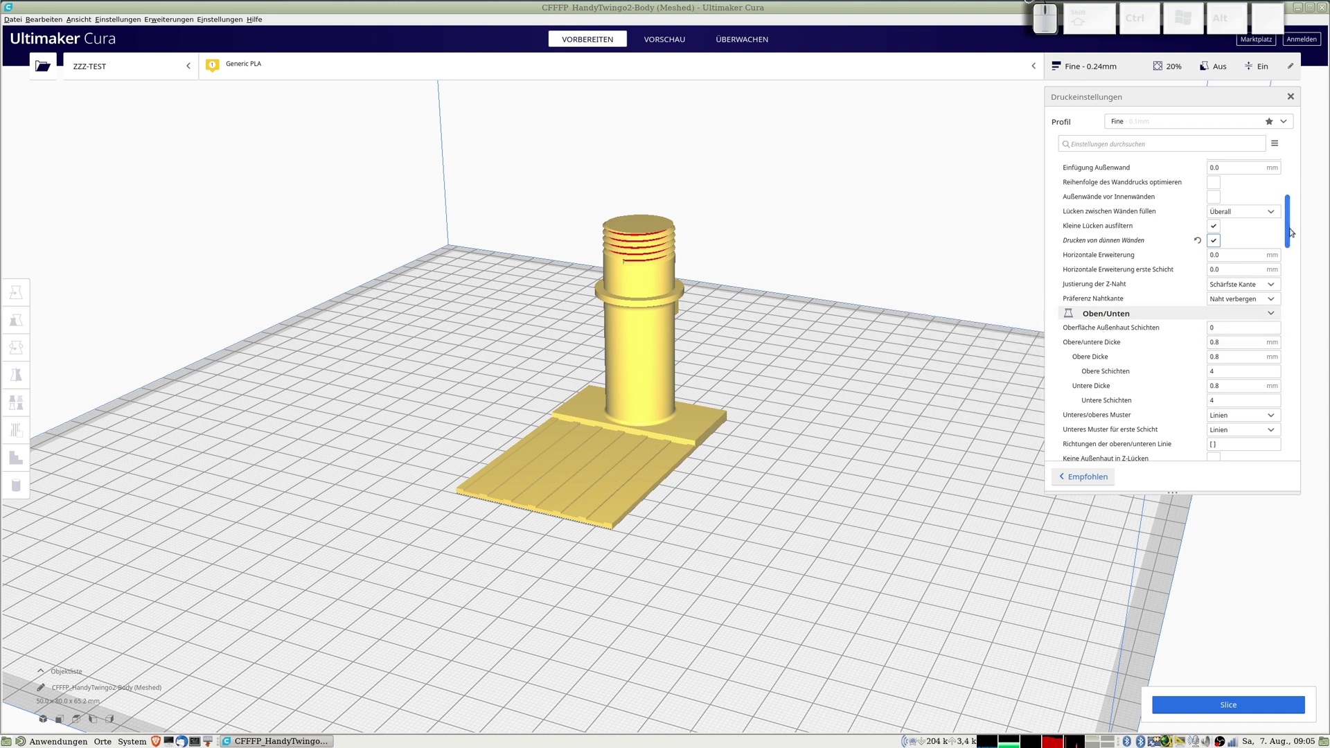
{"action": "left_click_drag", "start_coordinate": [1293, 230], "coordinate": [1233, 248]}
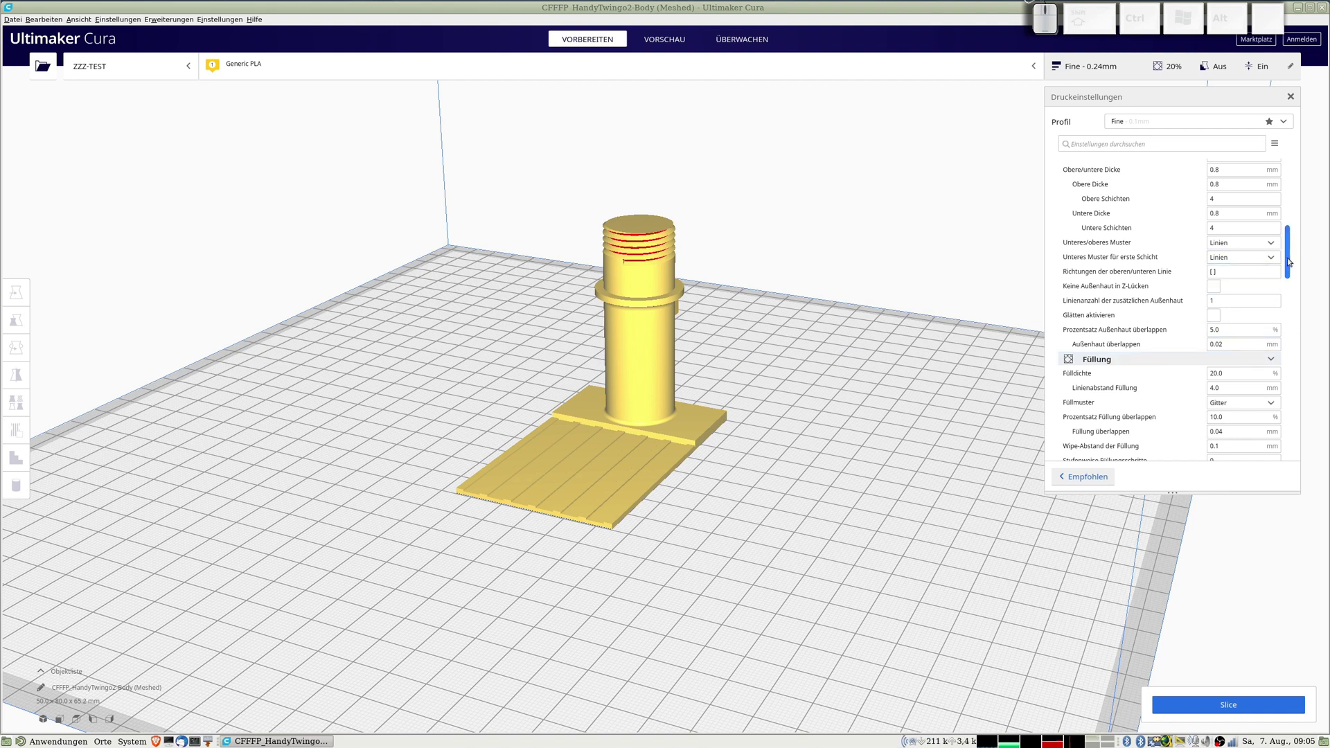
{"action": "left_click_drag", "start_coordinate": [1290, 259], "coordinate": [1177, 269]}
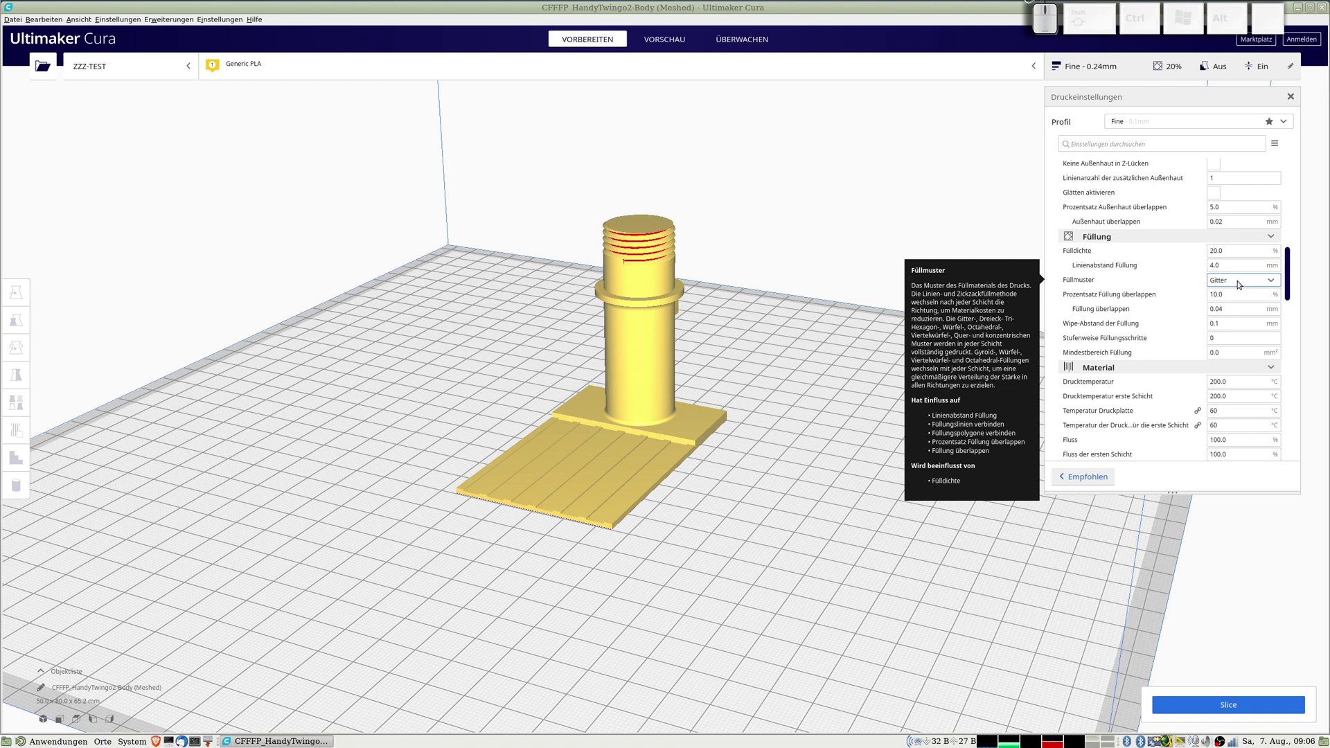
Set the Füllmuster to Dreiecke instead of grid.
{"action": "left_click", "coordinate": [1241, 282]}
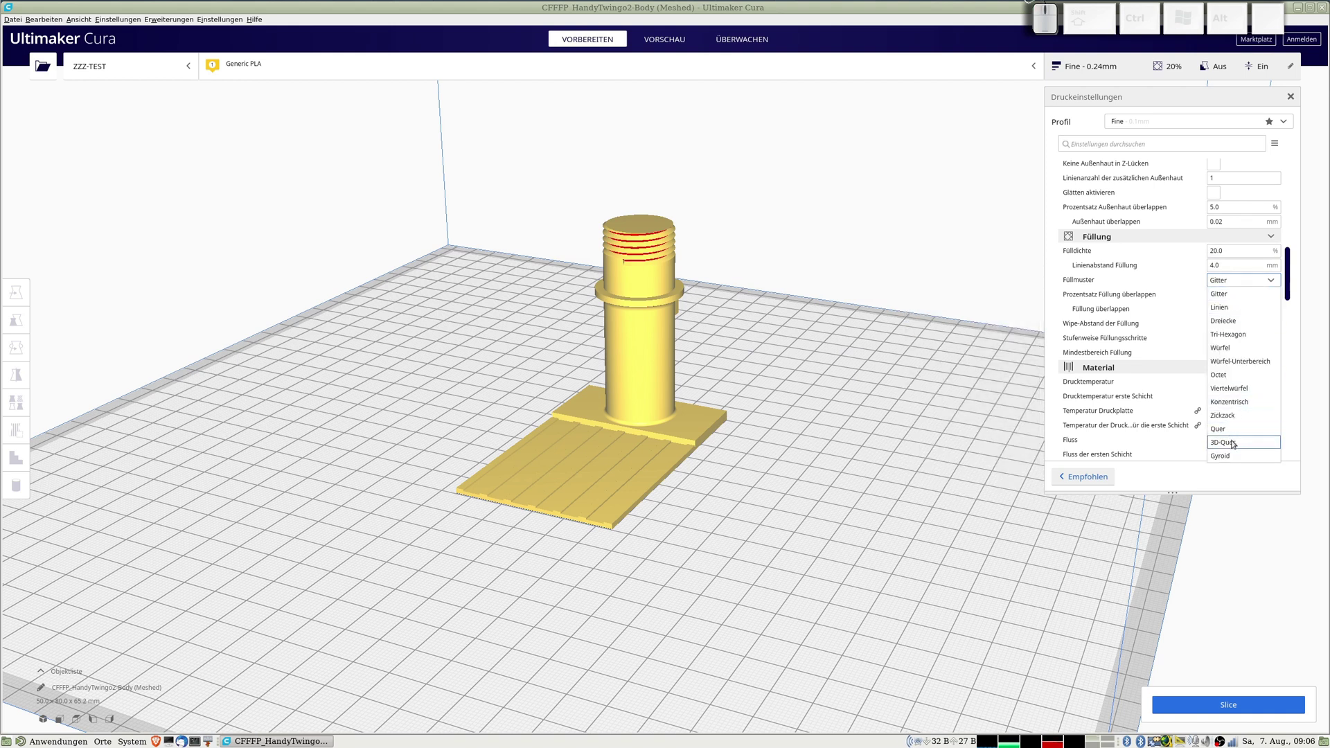
{"action": "left_click", "coordinate": [1237, 320]}
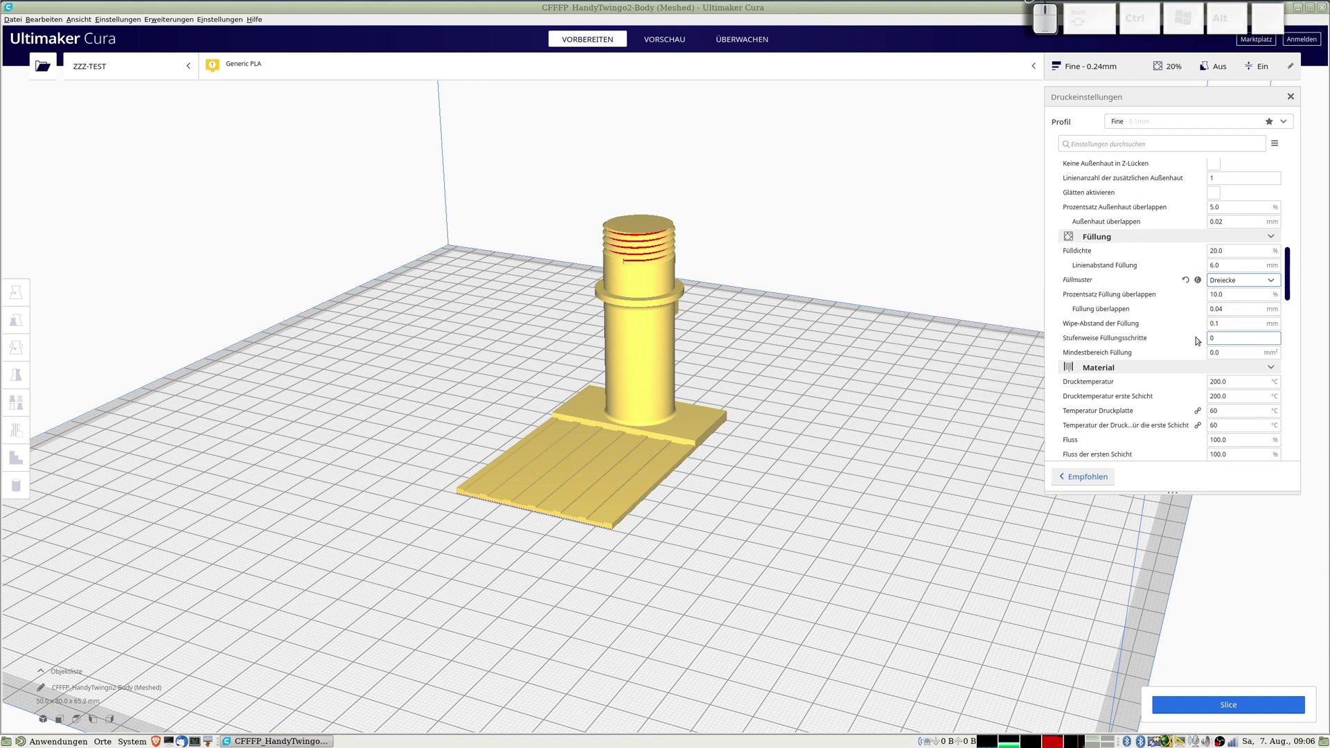
{"action": "left_click", "coordinate": [1294, 281]}
Set Drucktemperatur to 195 °C in the Material section.
{"action": "left_click", "coordinate": [1290, 282]}
{"action": "left_click", "coordinate": [1226, 237]}
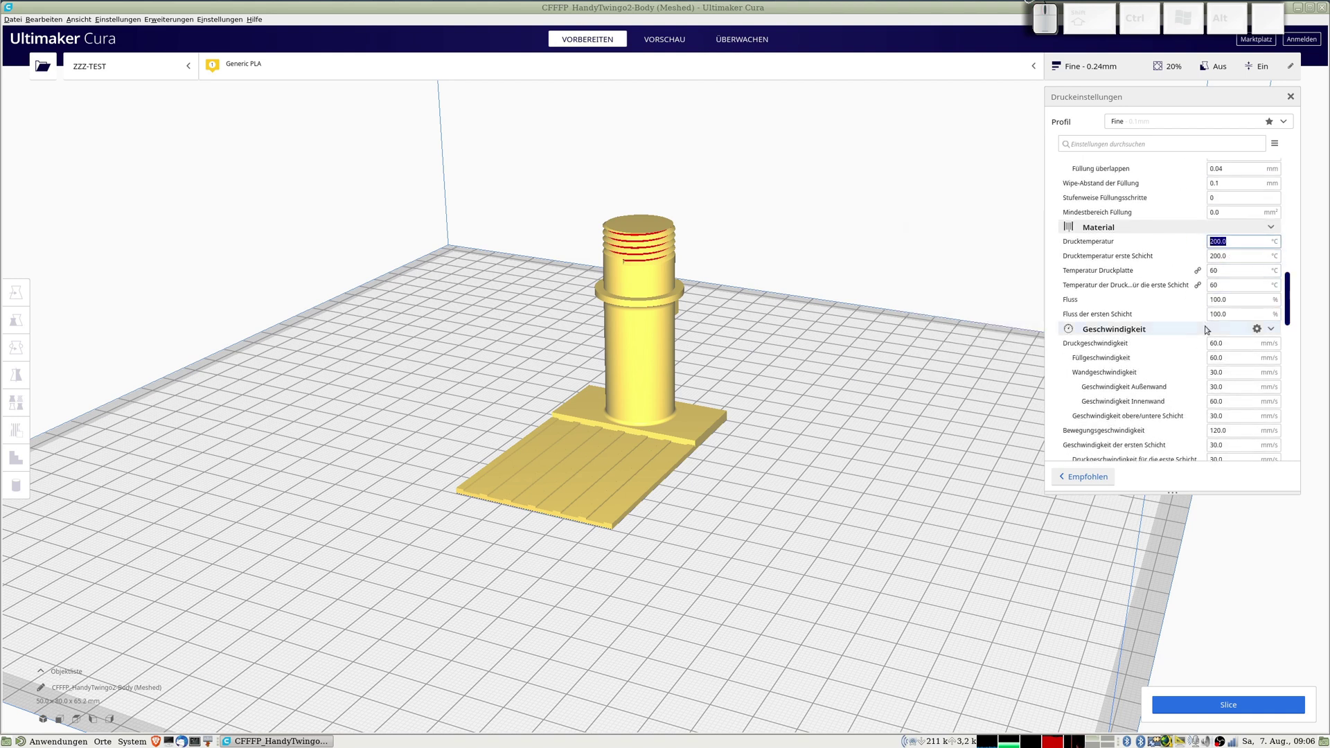
{"action": "key", "text": "KP_1"}
{"action": "key", "text": "KP_9"}
{"action": "key", "text": "KP_5"}
{"action": "key", "text": "Tab"}
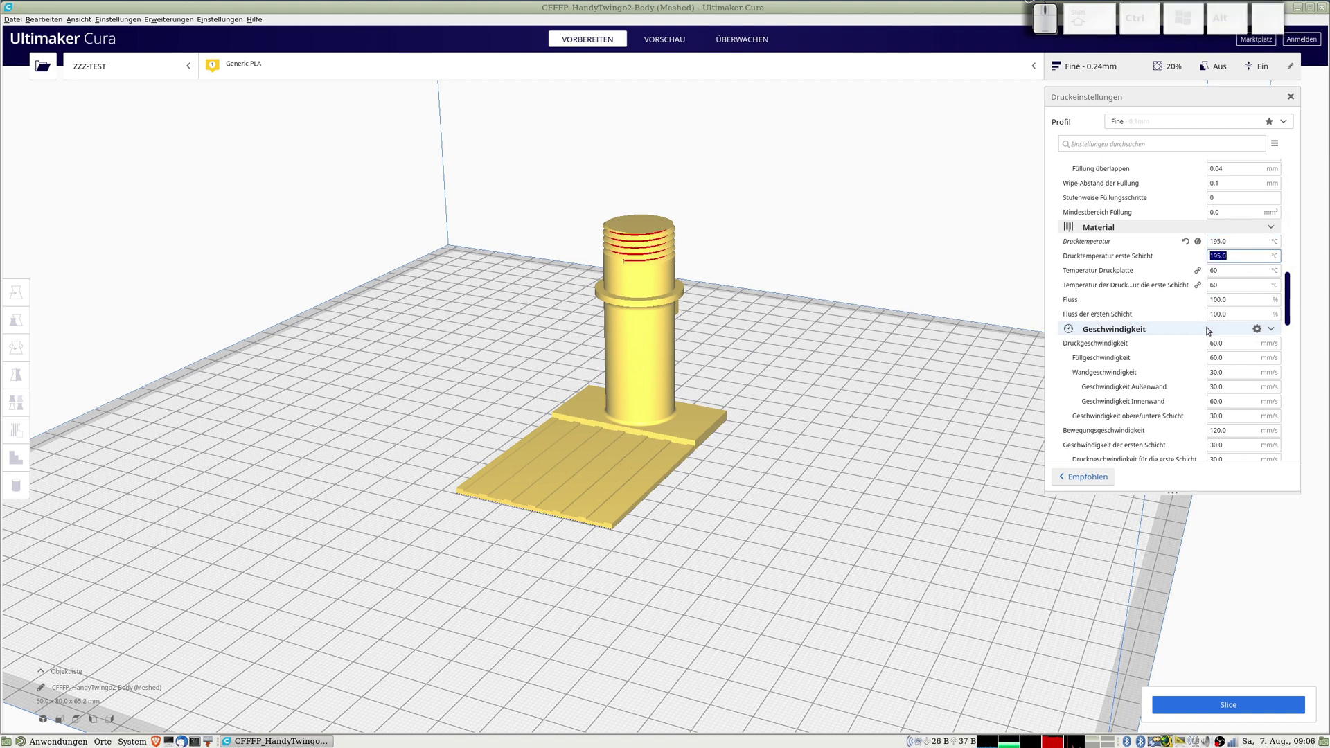
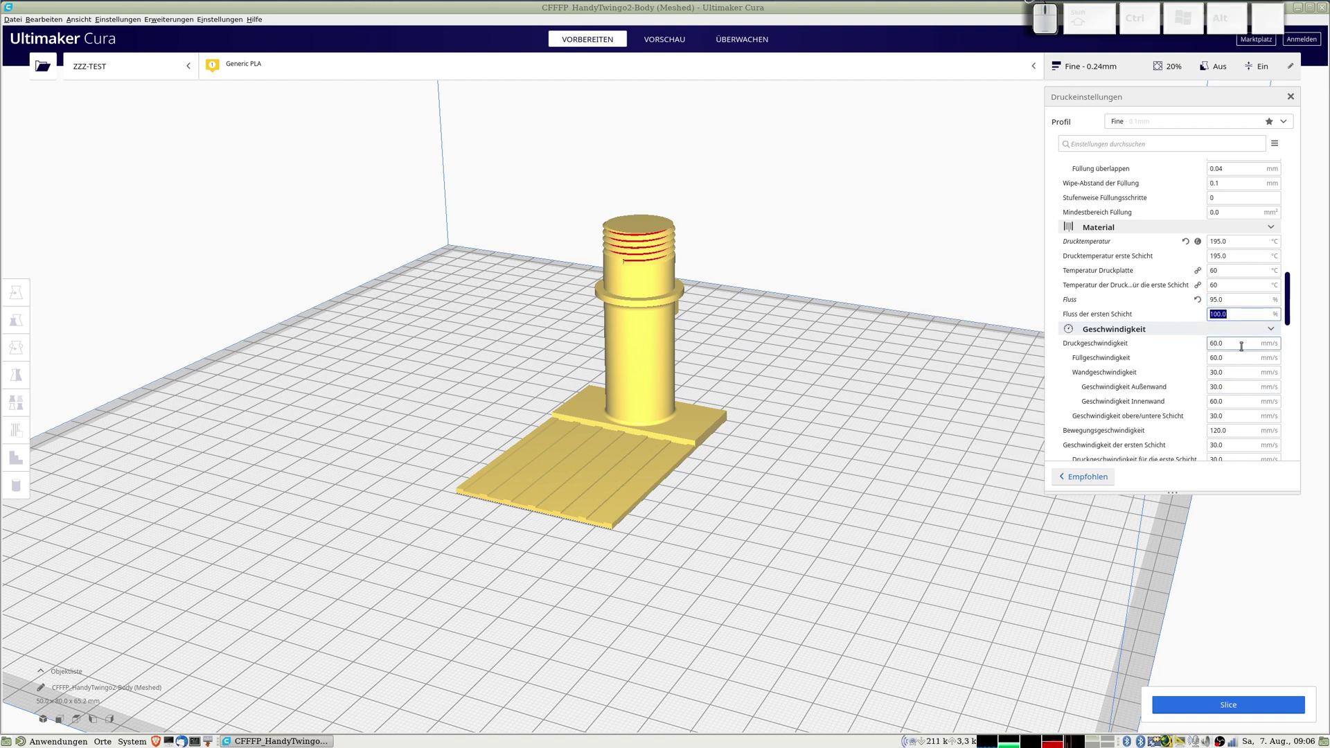
Set the print speed to 100 mm/s.
{"action": "left_click", "coordinate": [1166, 341]}
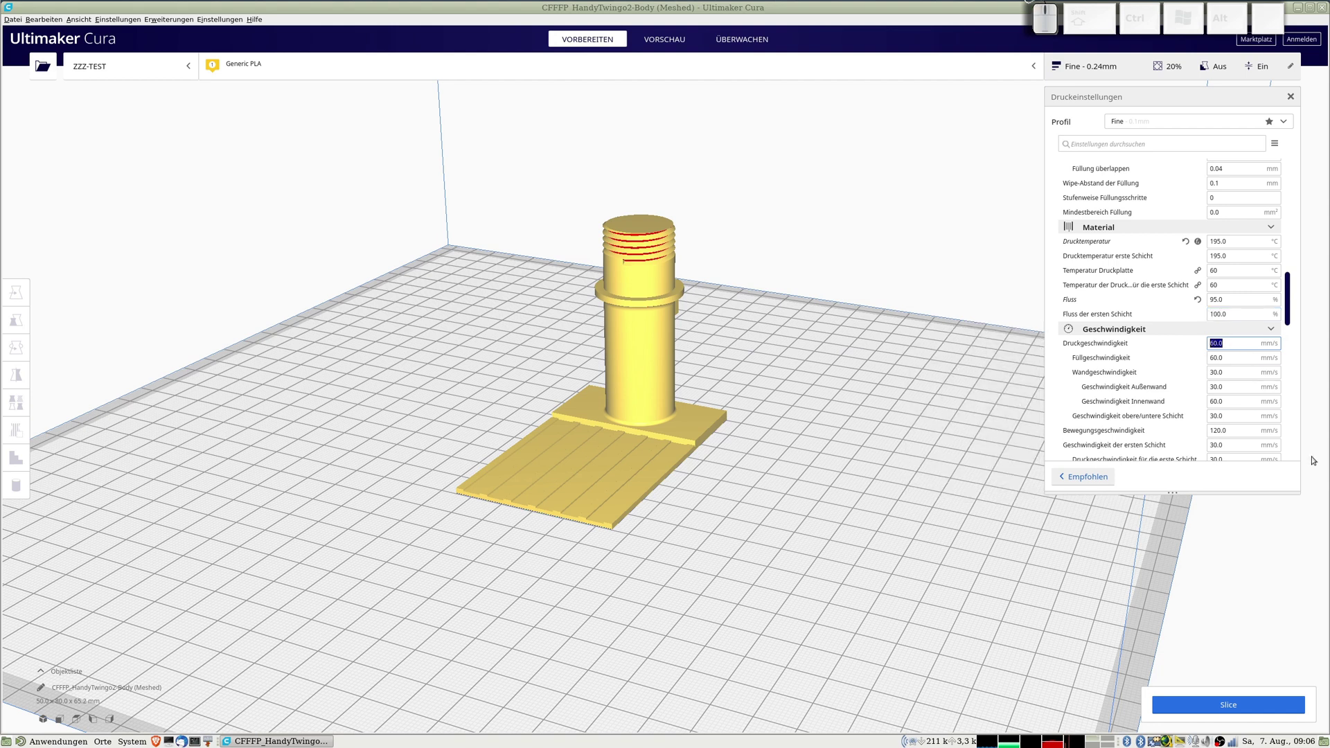
{"action": "key", "text": "KP_1"}
{"action": "key", "text": "KP_0"}
{"action": "key", "text": "KP_0"}
{"action": "key", "text": "Tab"}
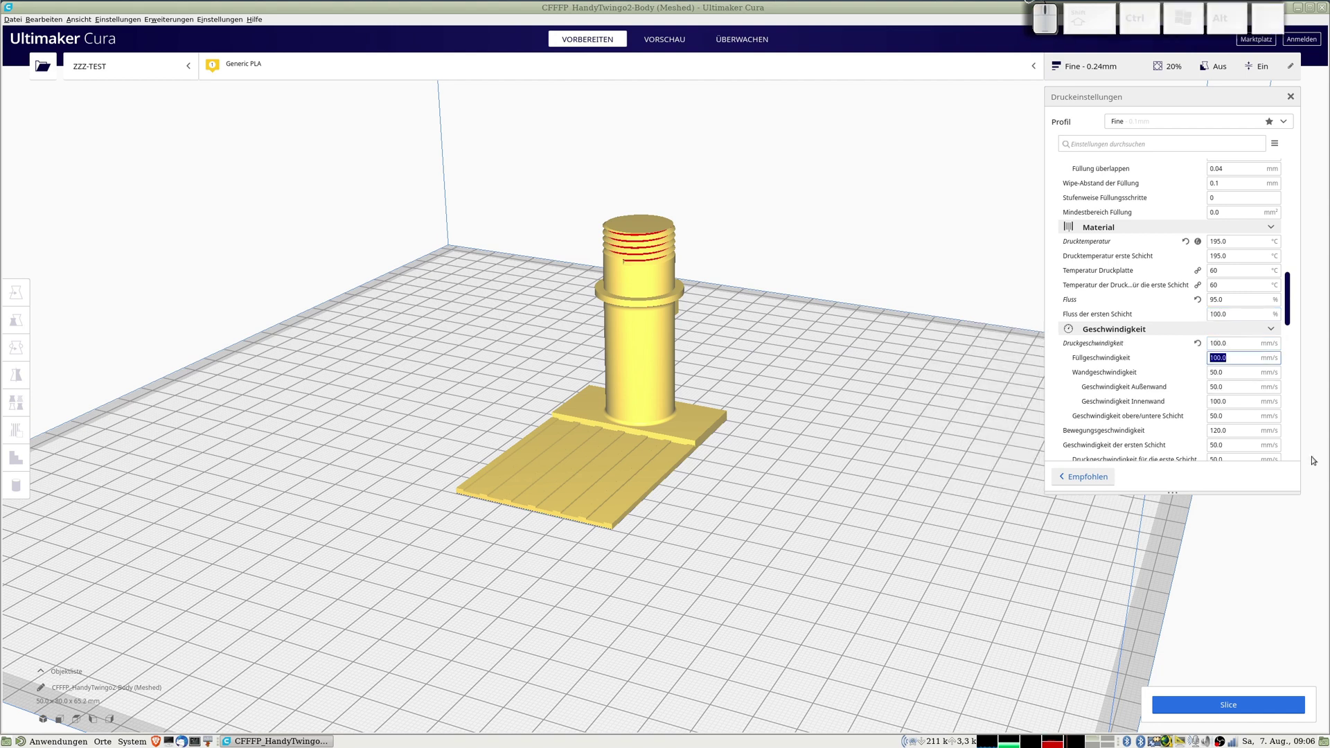
Set the infill and wall speeds to 100 mm/s as well, then scroll to the travel settings.
{"action": "key", "text": "Tab"}
{"action": "key", "text": "KP_1"}
{"action": "key", "text": "KP_0"}
{"action": "key", "text": "KP_0"}
{"action": "key", "text": "Tab"}
{"action": "key", "text": "Tab"}
{"action": "key", "text": "KP_1"}
{"action": "key", "text": "KP_0"}
{"action": "key", "text": "KP_0"}
{"action": "key", "text": "Tab"}
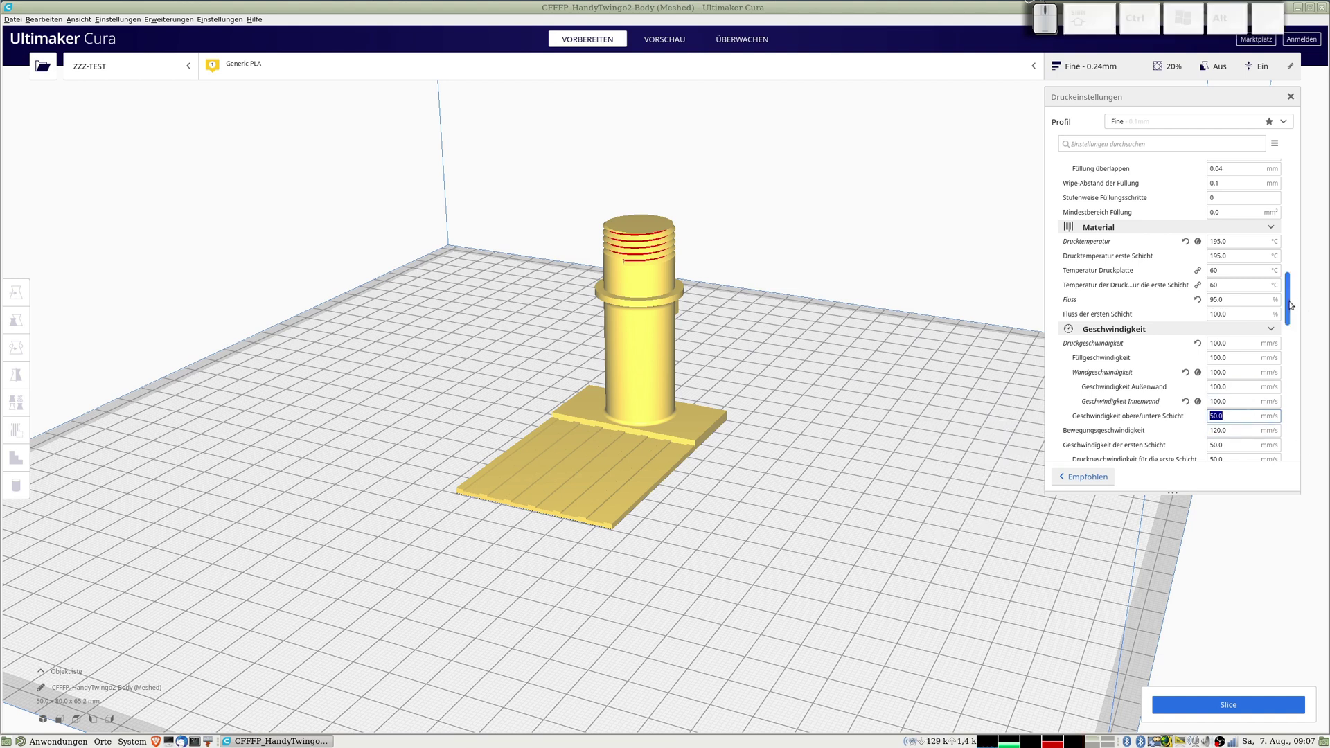
{"action": "left_click_drag", "start_coordinate": [1292, 301], "coordinate": [1271, 248]}
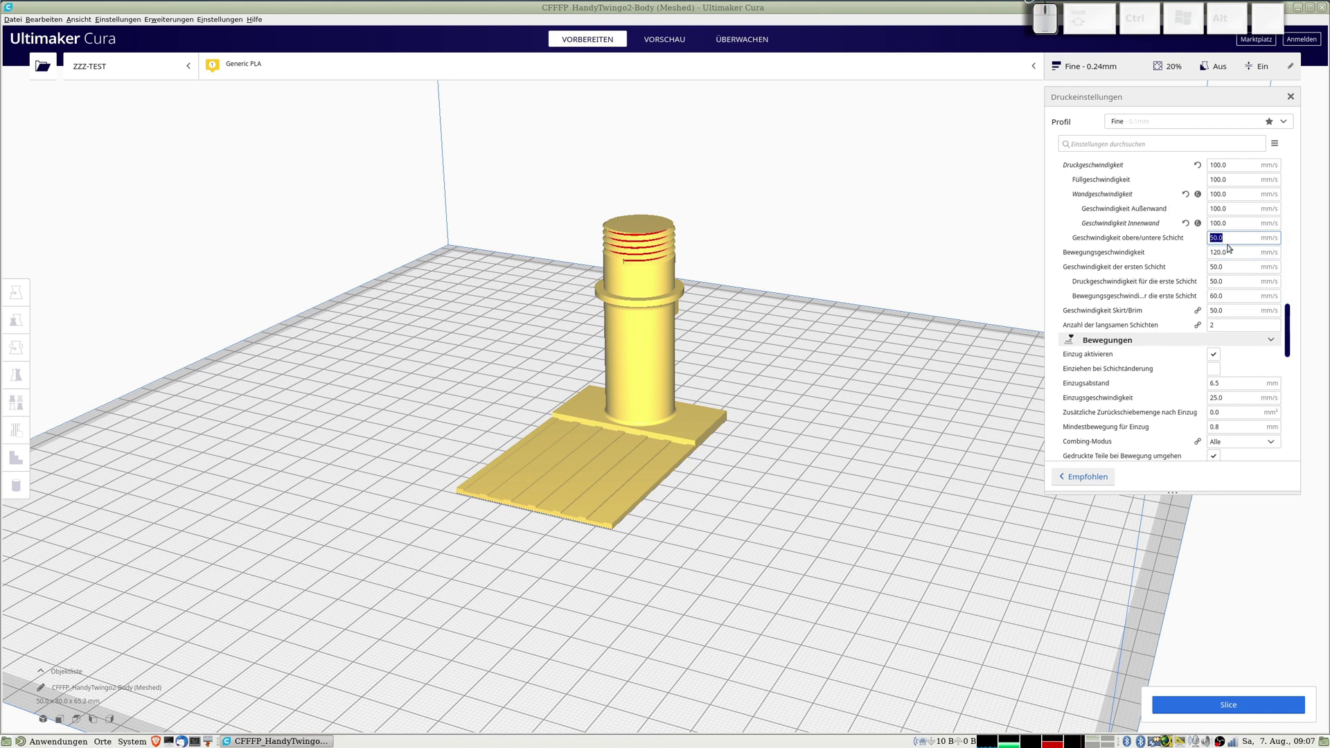
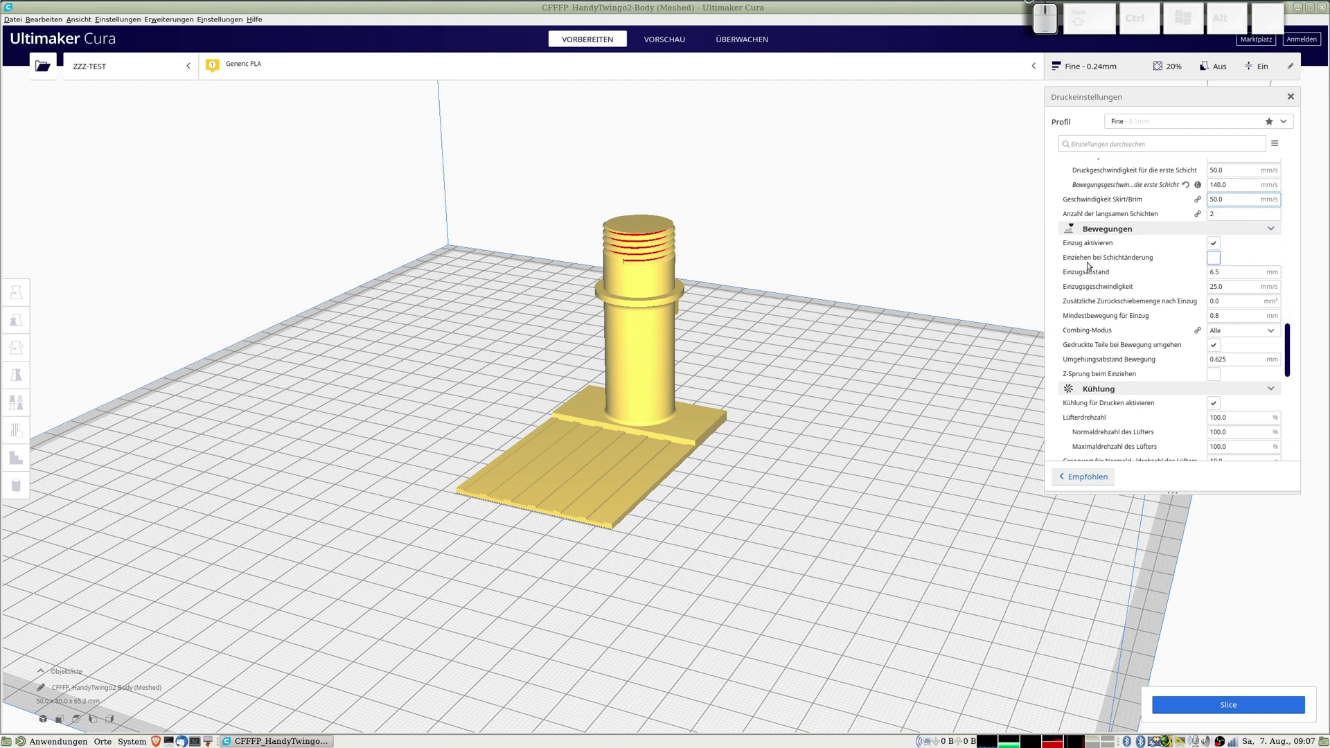
Set the retraction speed to 40 mm/s in the Bewegungen section.
{"action": "left_click", "coordinate": [1220, 259]}
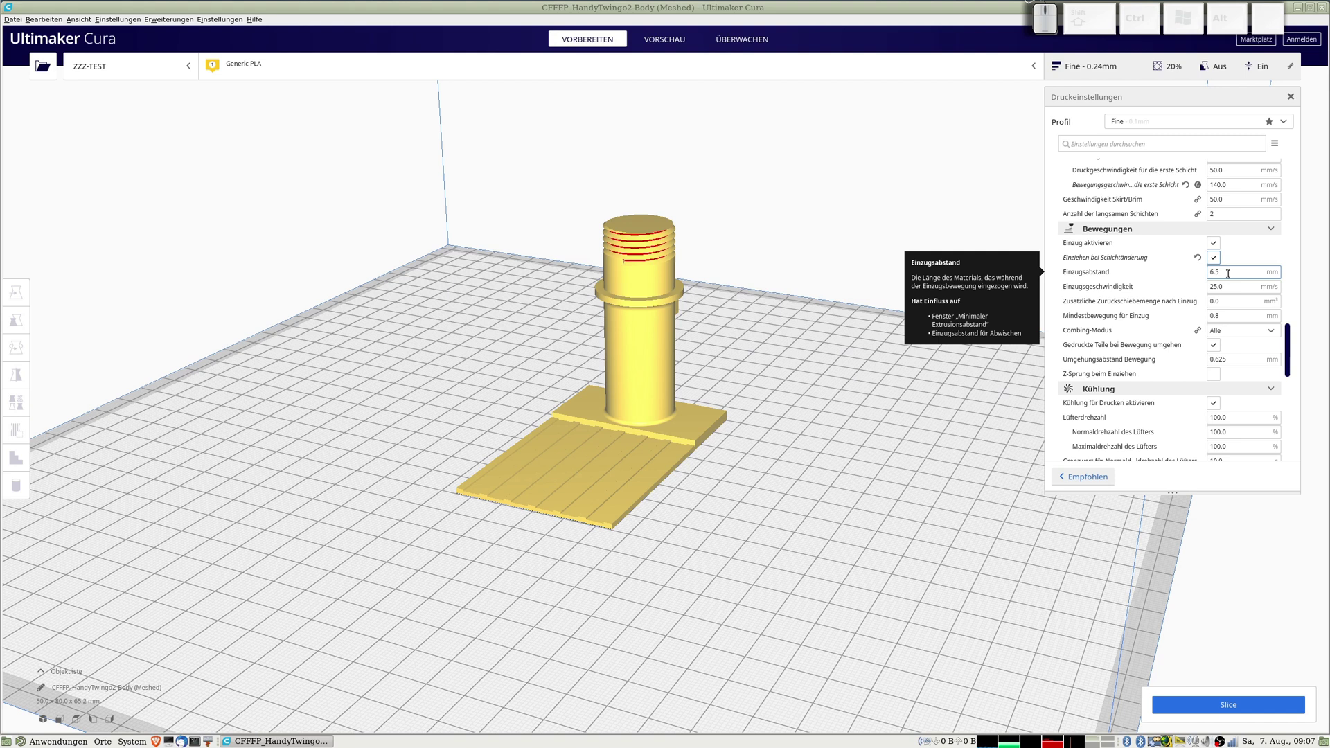
{"action": "left_click", "coordinate": [1202, 288]}
{"action": "key", "text": "KP_4"}
{"action": "key", "text": "KP_0"}
{"action": "key", "text": "Tab"}
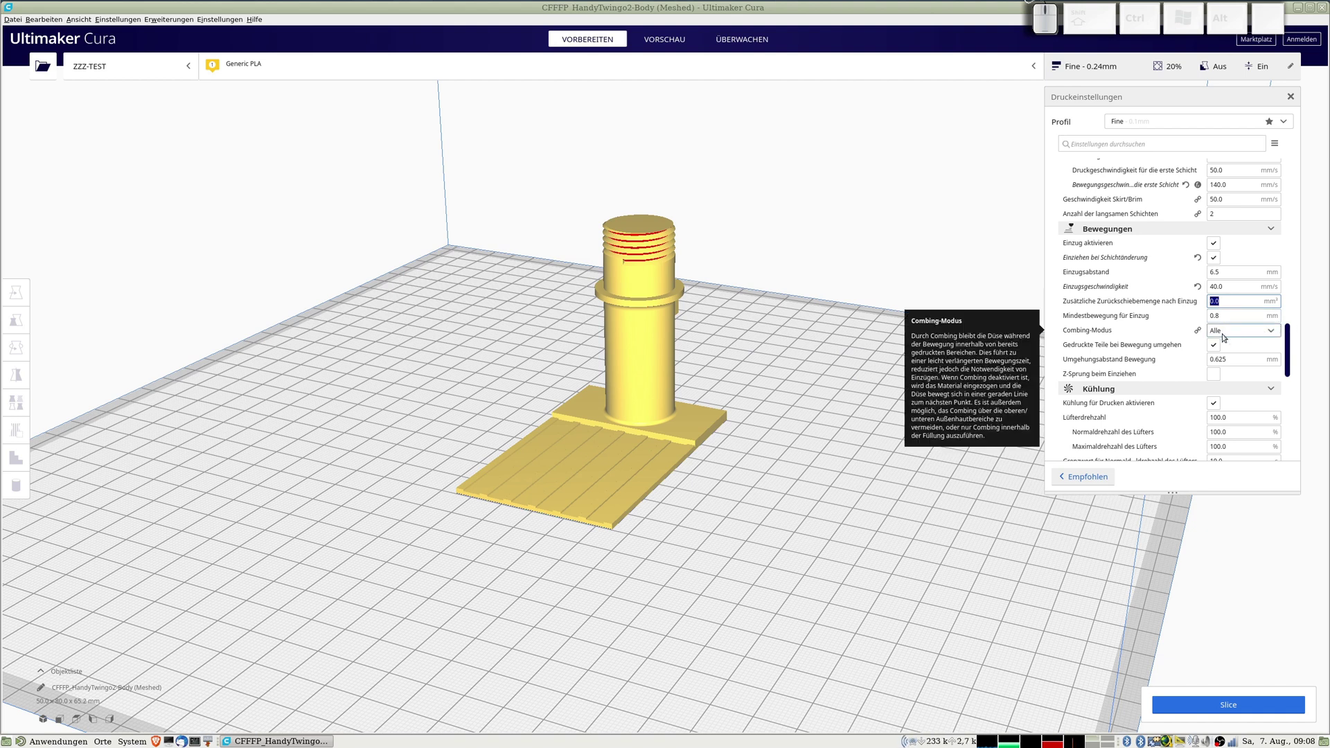
Limit combing to 'Innerhalb der Füllung' and enable Z-hop when retracting.
{"action": "left_click", "coordinate": [1231, 333]}
{"action": "left_click", "coordinate": [1234, 387]}
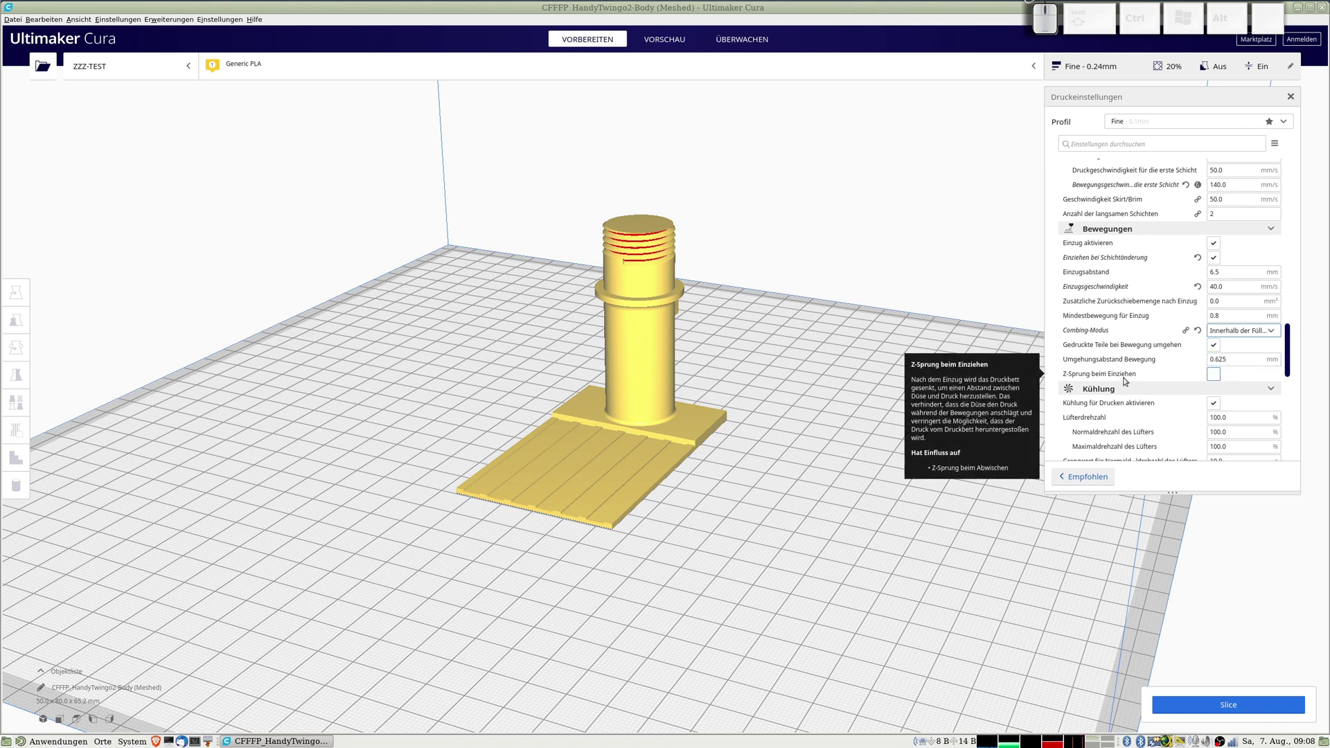
{"action": "left_click", "coordinate": [1218, 375]}
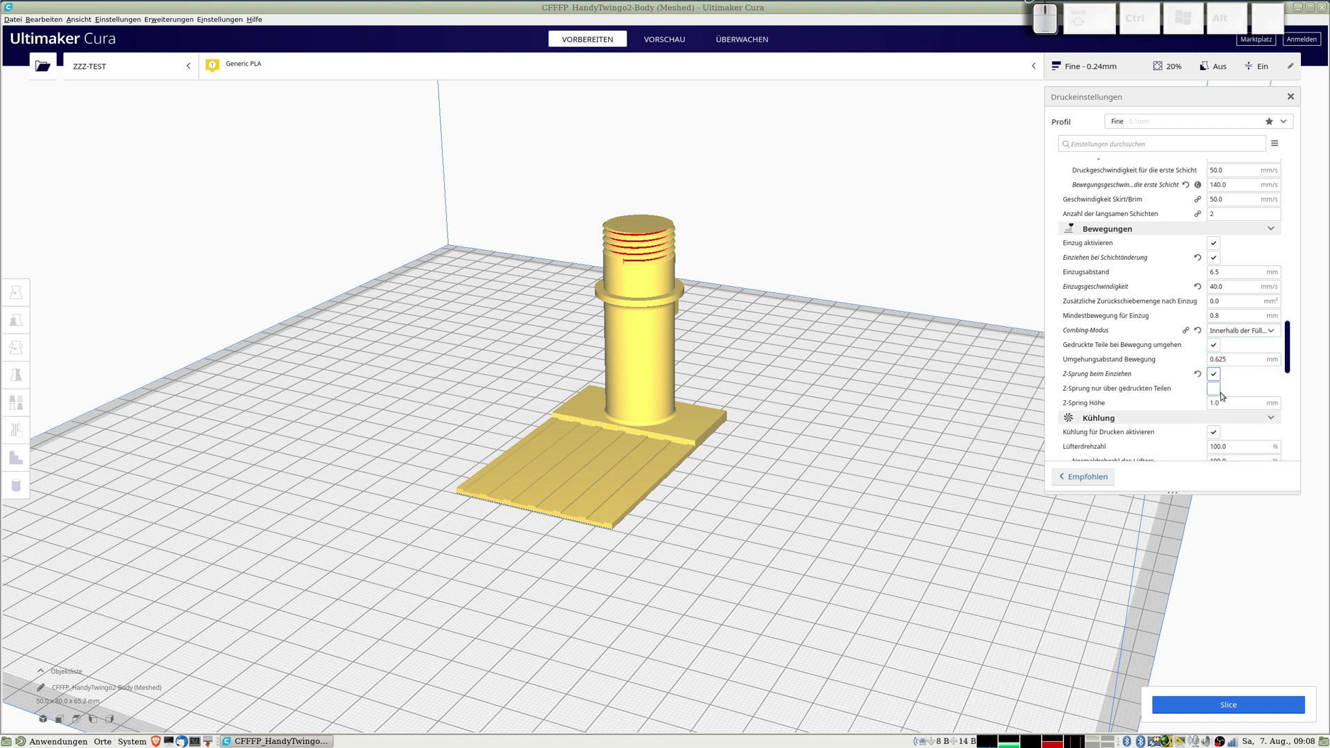
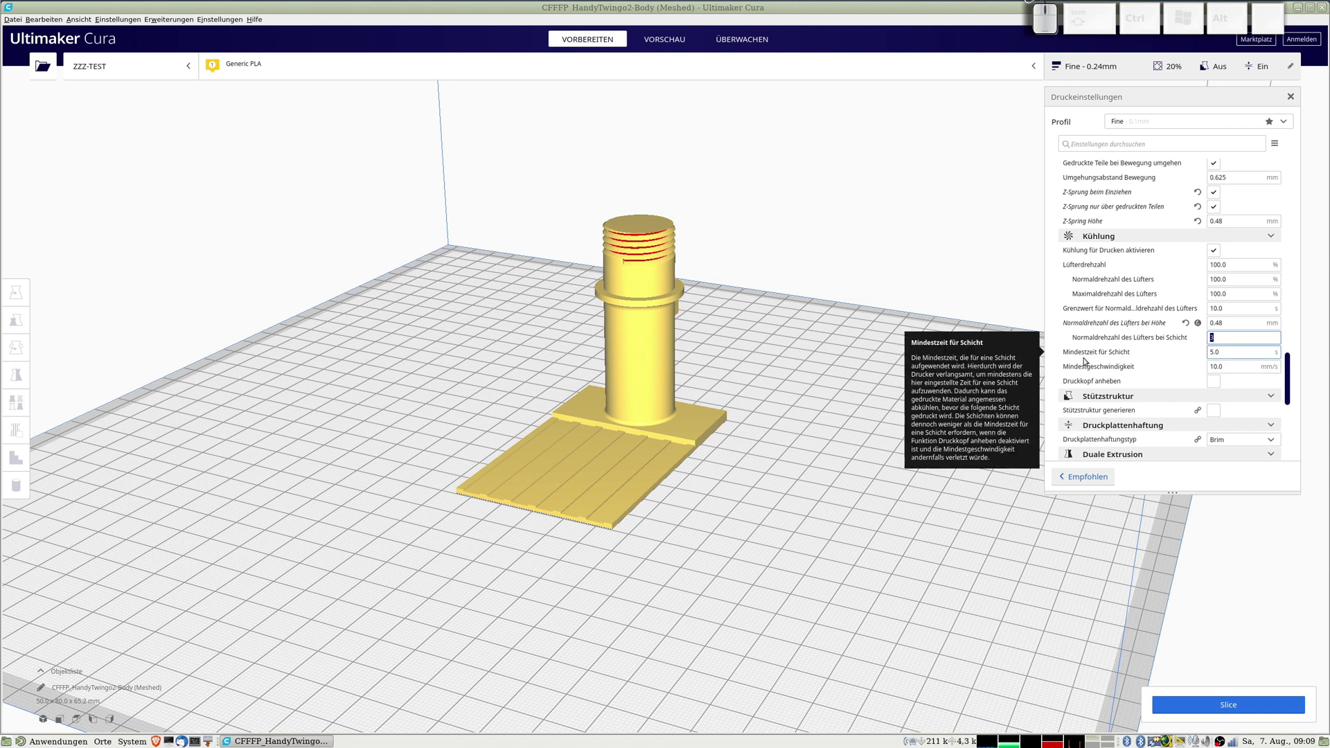
Set Mindestzeit für Schicht to 15 seconds in the Kühlung section.
{"action": "left_click", "coordinate": [1191, 349]}
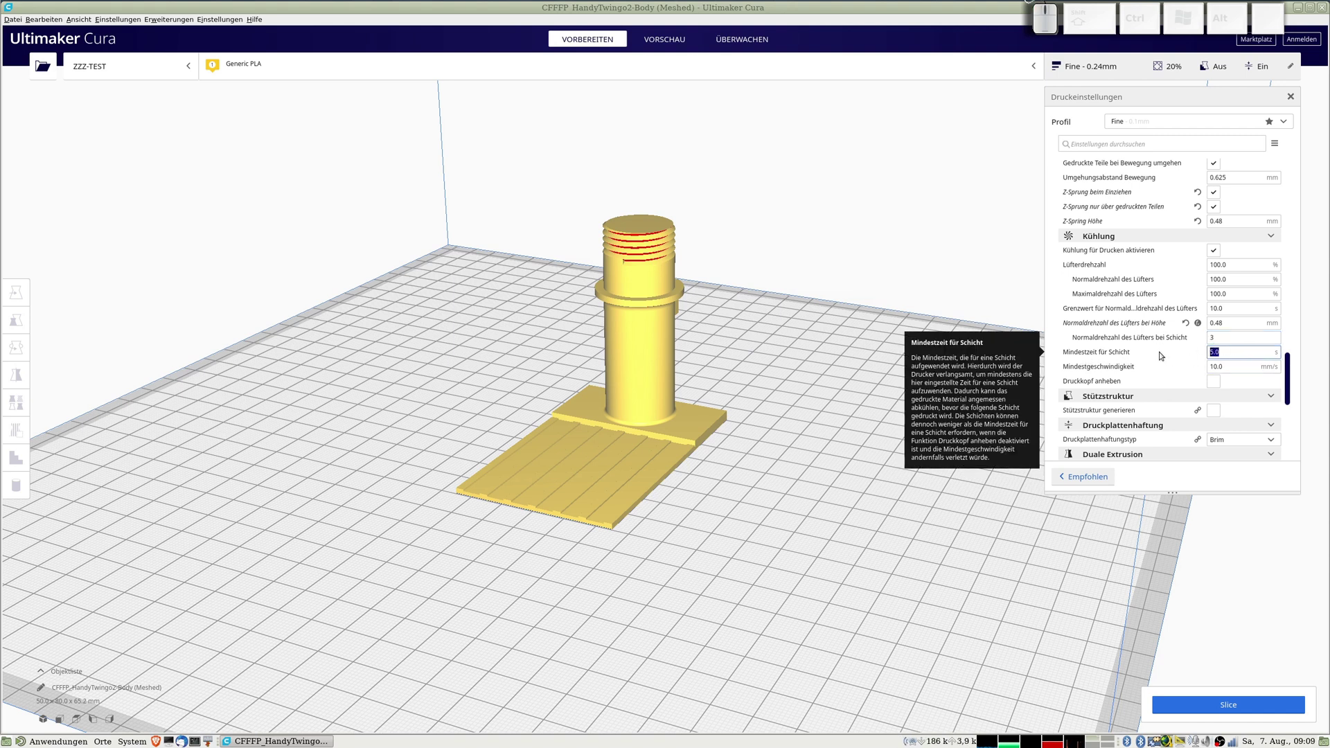
{"action": "key", "text": "KP_1"}
{"action": "key", "text": "KP_5"}
{"action": "key", "text": "Tab"}
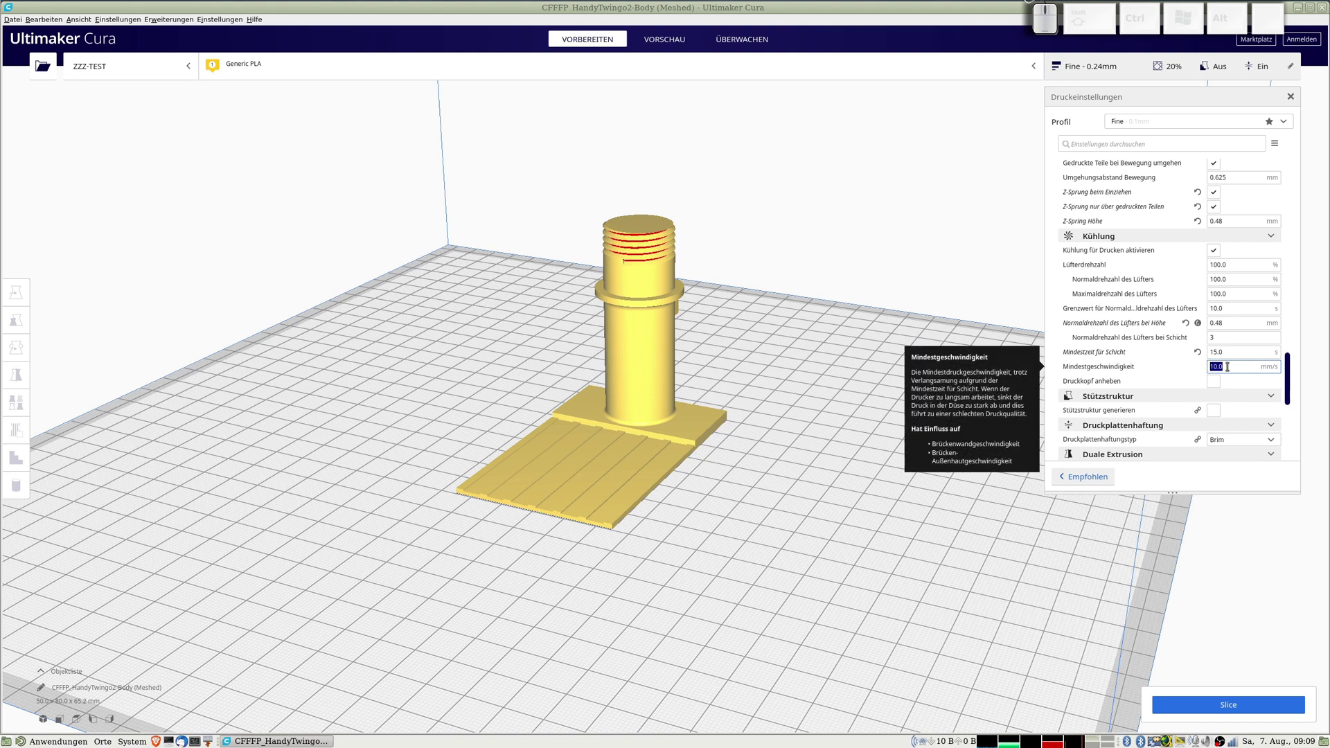
{"action": "left_click_drag", "start_coordinate": [1289, 370], "coordinate": [1236, 333]}
Briefly enable 'Stützstruktur generieren', look over the support options, then switch it off again.
{"action": "left_click", "coordinate": [1221, 276]}
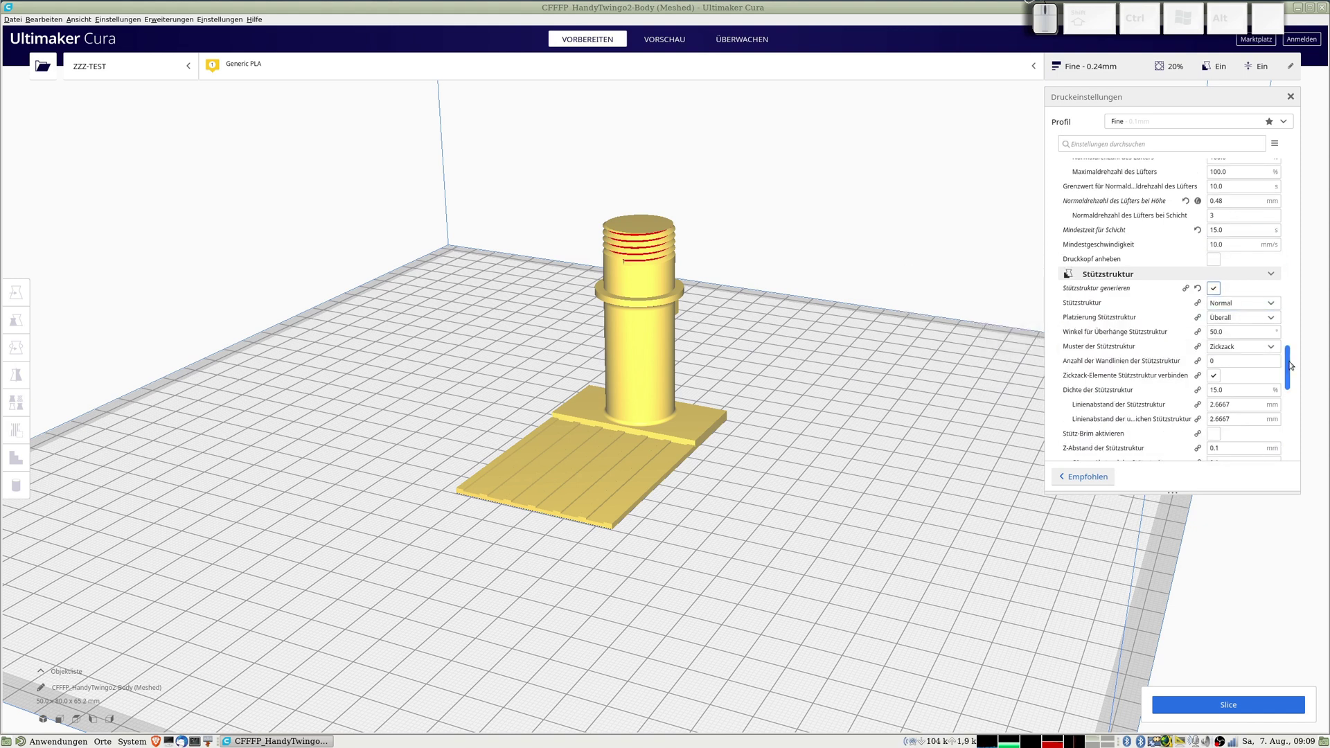
{"action": "left_click_drag", "start_coordinate": [1293, 362], "coordinate": [1276, 289]}
{"action": "left_click", "coordinate": [1254, 252]}
{"action": "left_click", "coordinate": [1235, 345]}
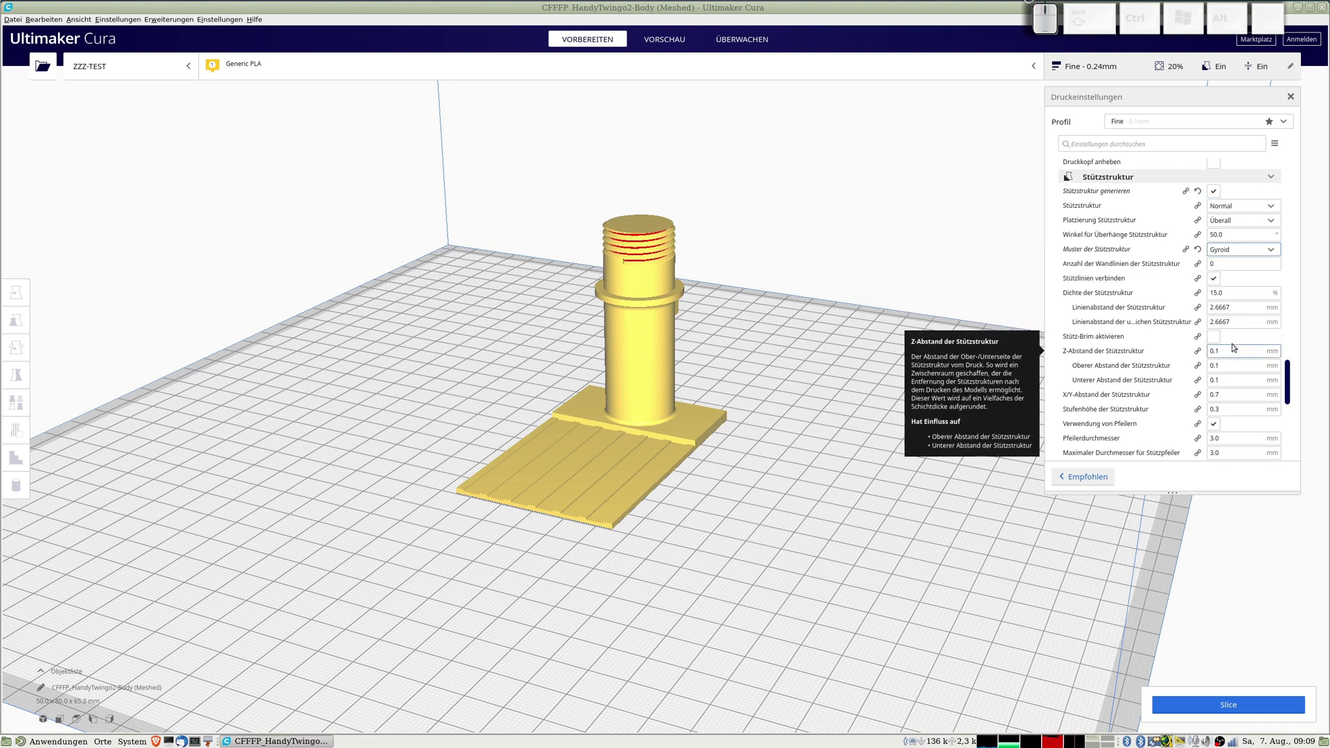
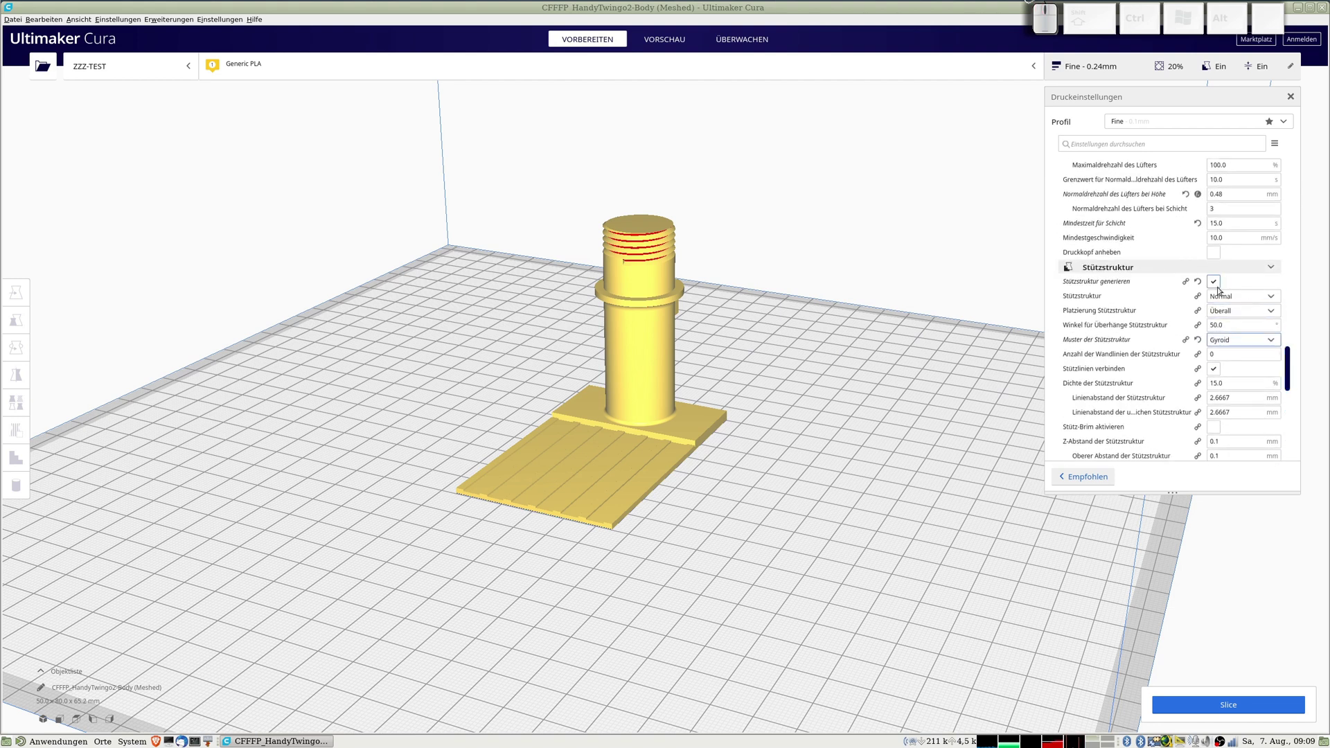
{"action": "left_click", "coordinate": [1216, 286]}
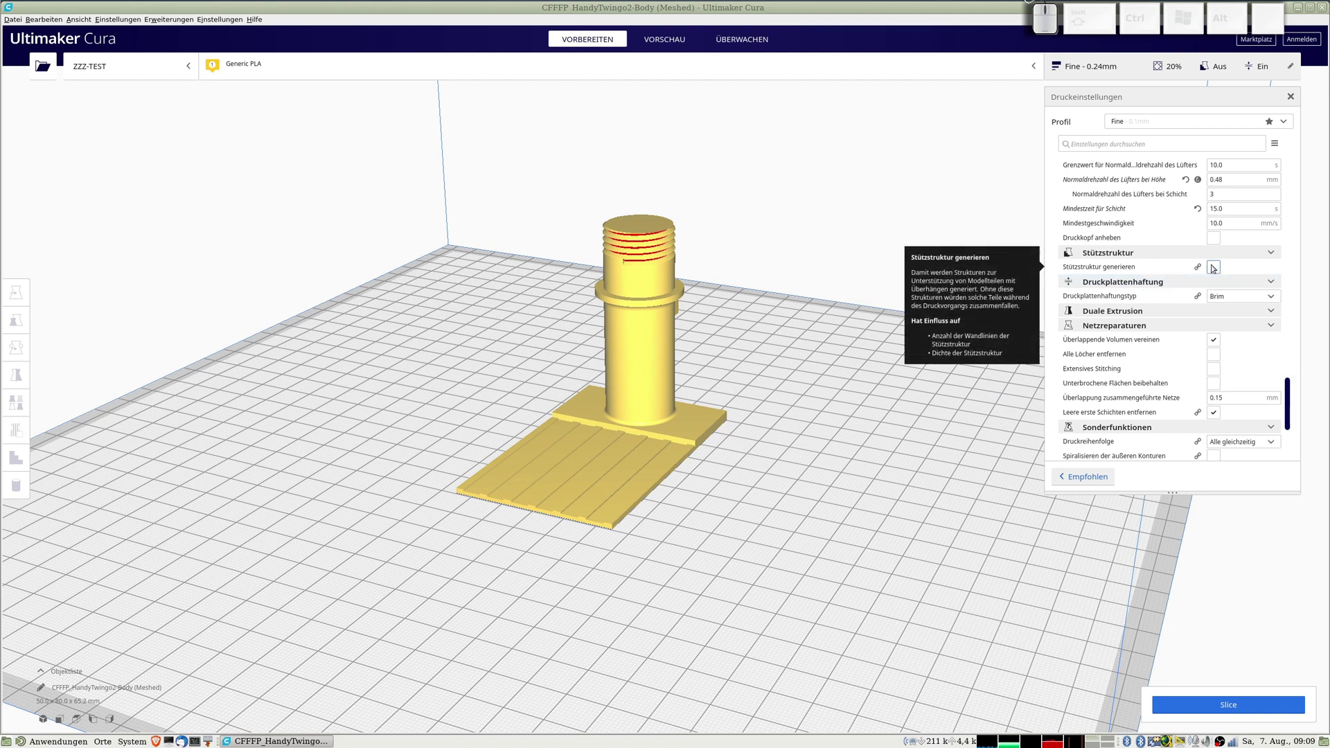
Change Druckplattenhaftungstyp from Brim to Skirt with 8 skirt lines.
{"action": "left_click", "coordinate": [1277, 299]}
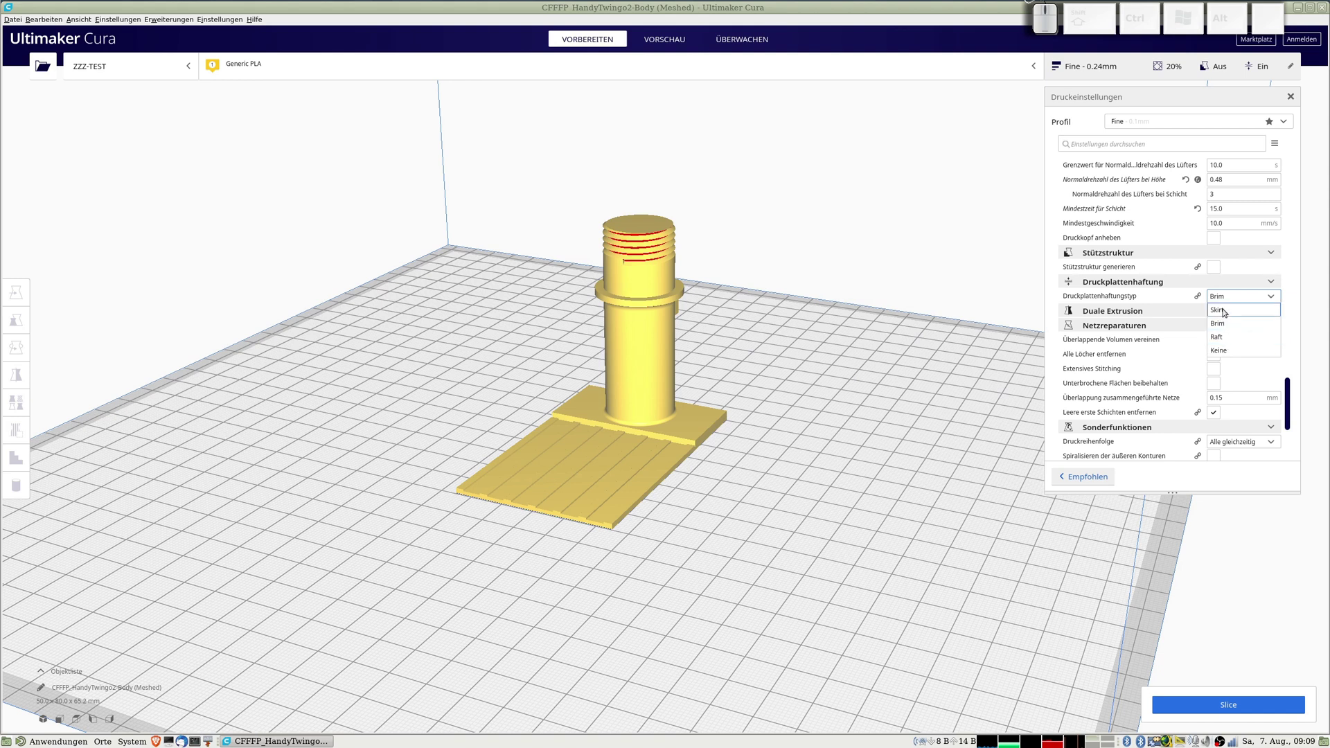
{"action": "left_click", "coordinate": [1226, 309]}
{"action": "left_click", "coordinate": [1212, 311]}
{"action": "key", "text": "KP_8"}
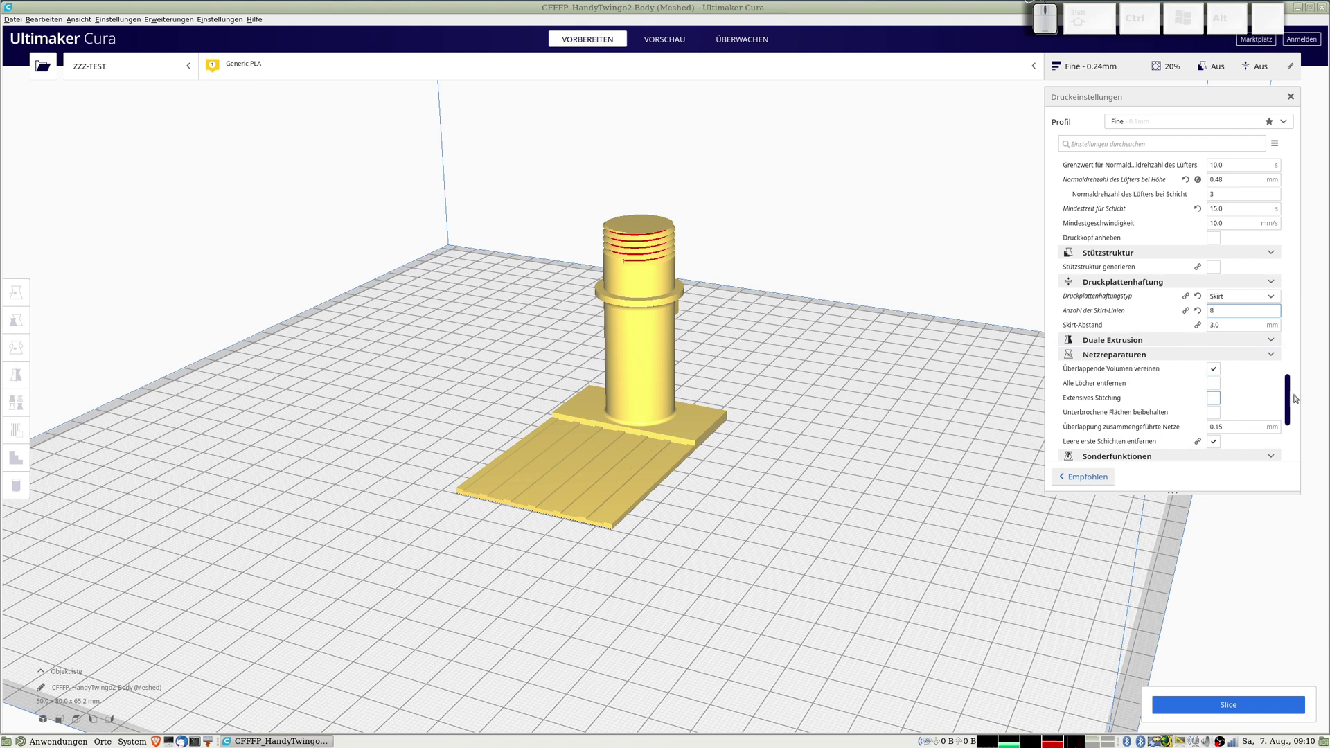
{"action": "left_click", "coordinate": [1290, 392]}
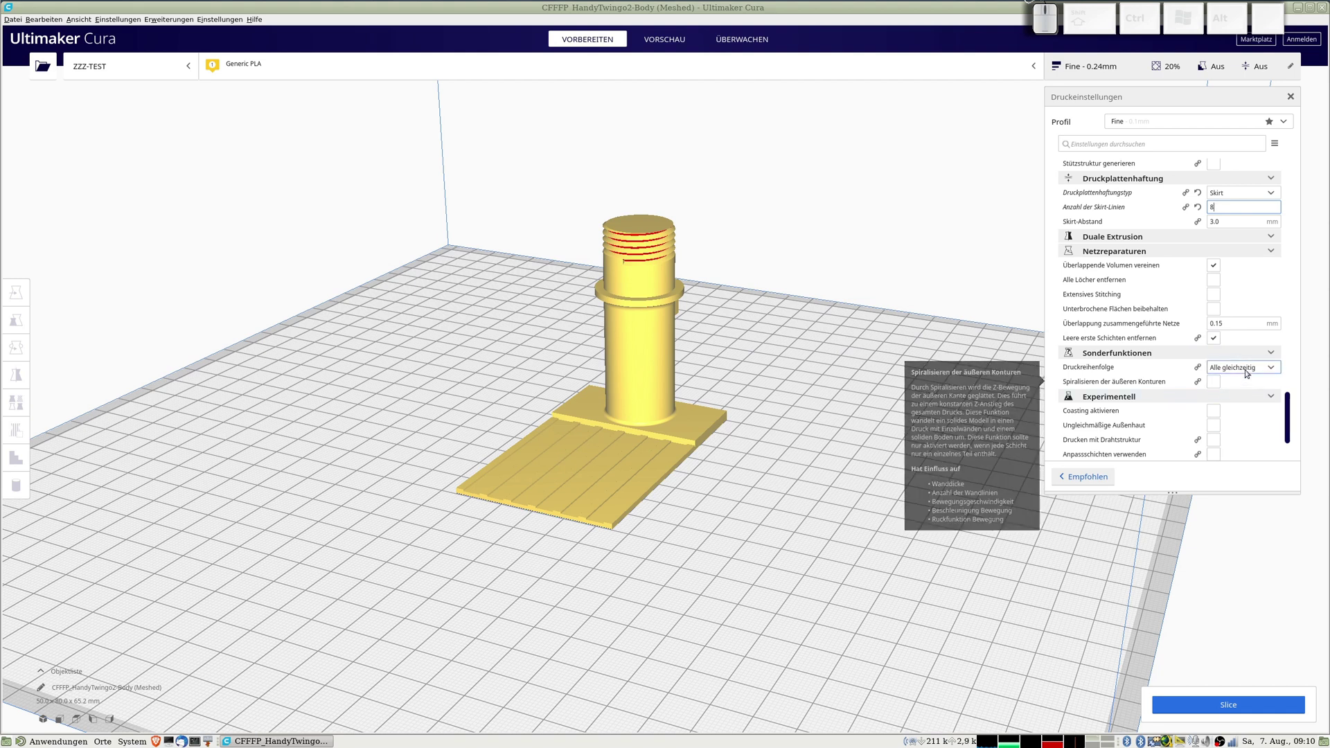
{"action": "left_click", "coordinate": [1249, 369]}
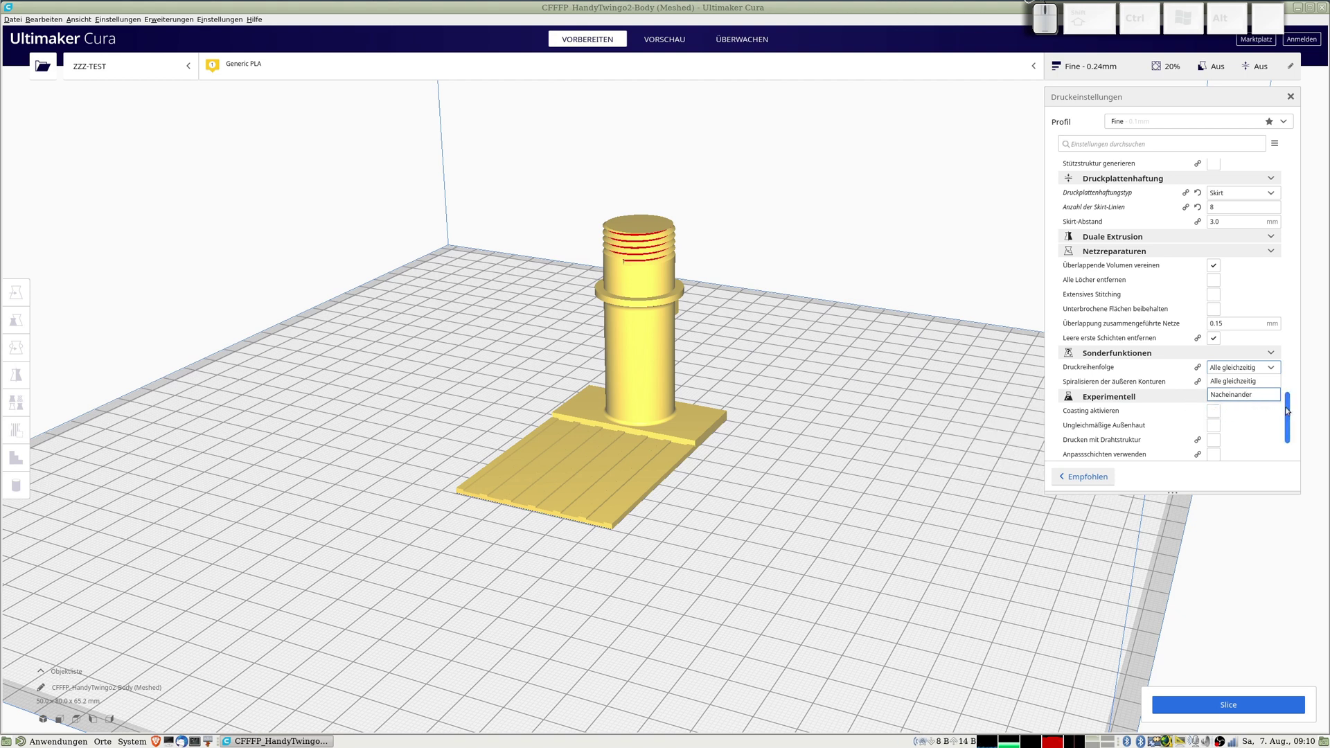
{"action": "left_click", "coordinate": [1288, 408]}
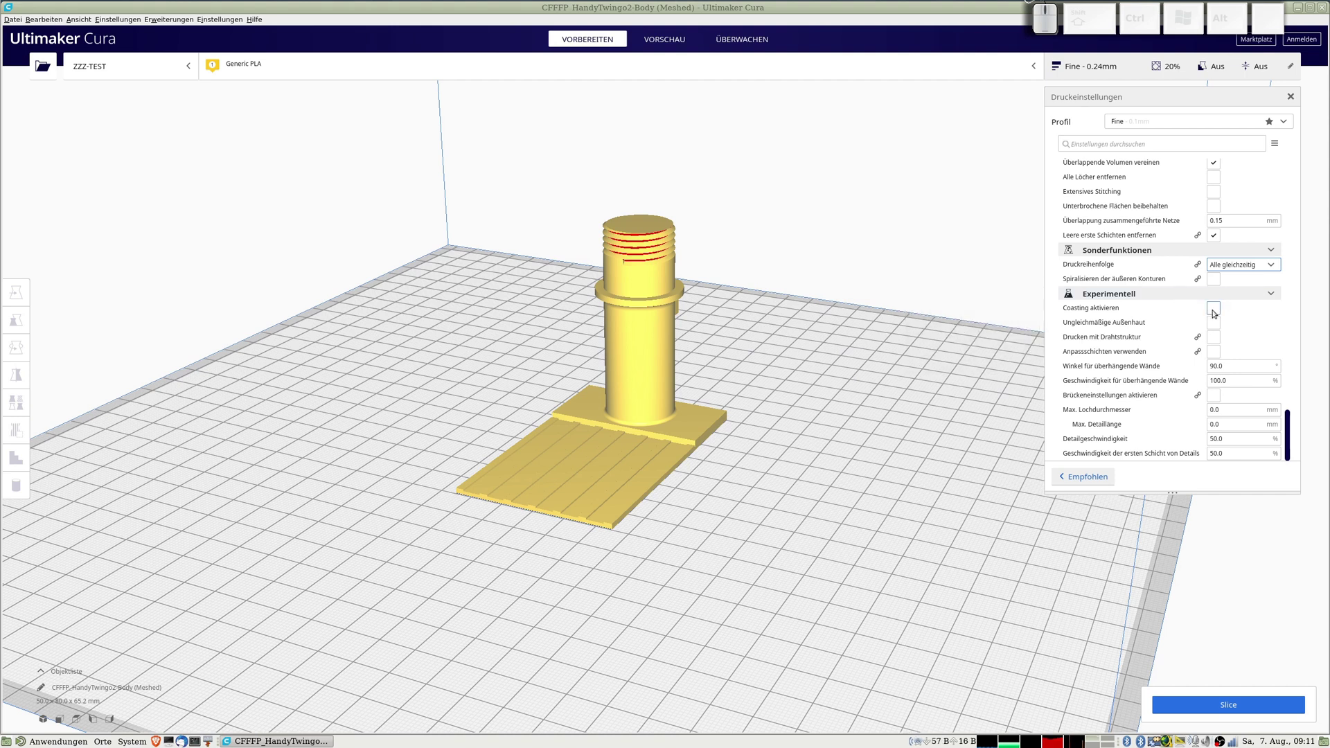
{"action": "left_click", "coordinate": [1217, 311]}
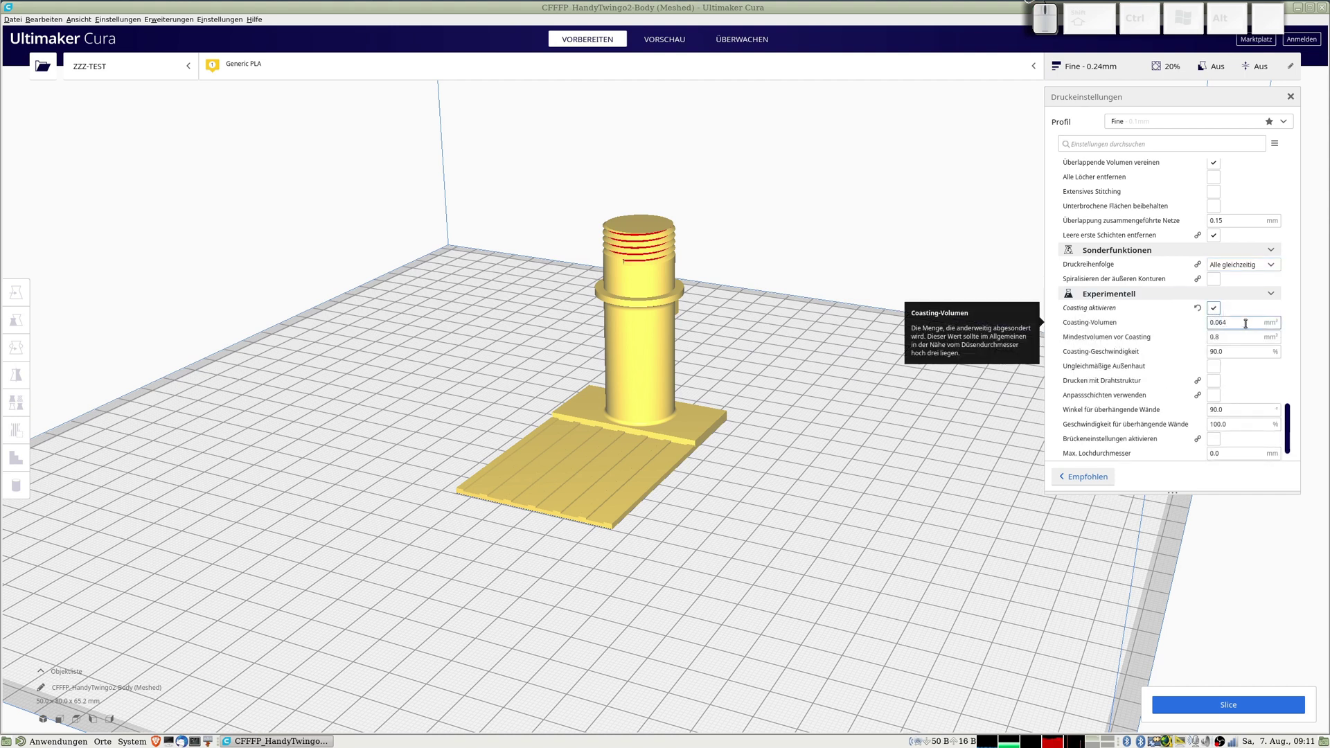
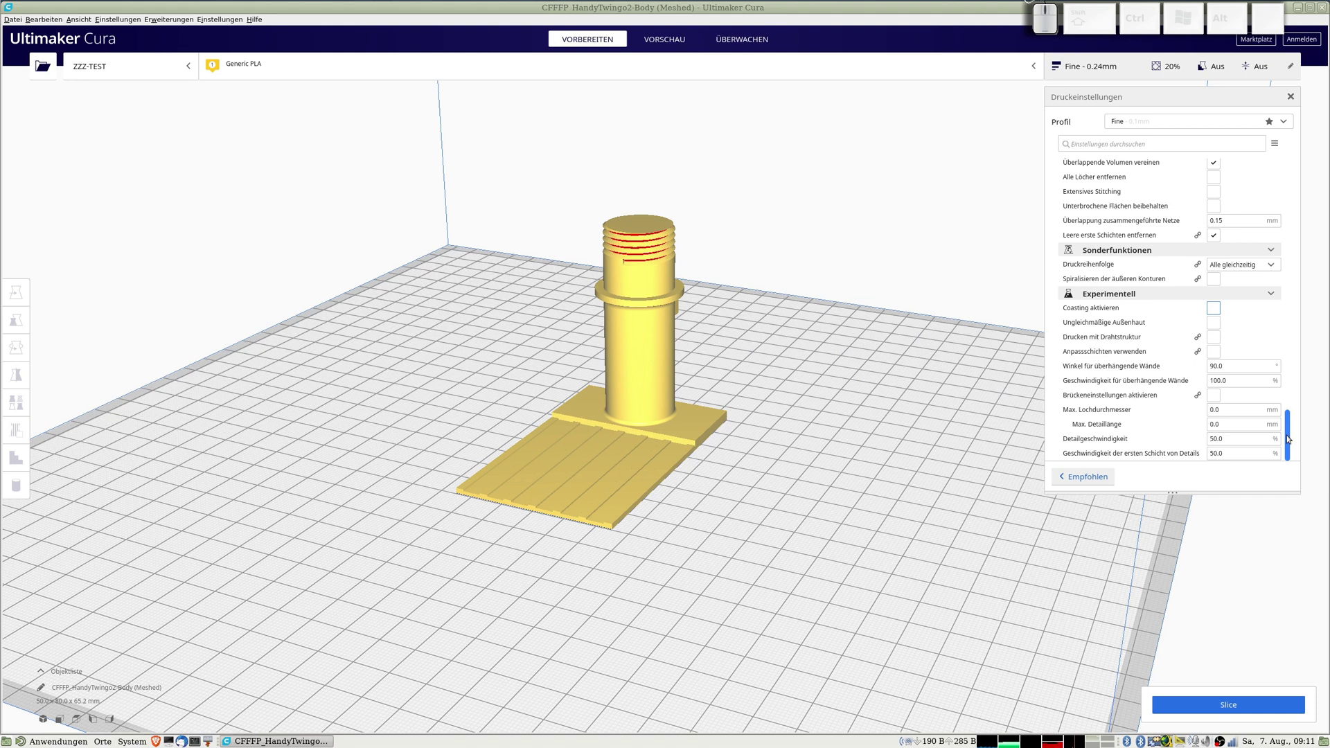
Create a profile from the current settings named 'ZZZ-TEST 0.24mm' and confirm.
{"action": "left_click_drag", "start_coordinate": [1294, 416], "coordinate": [1254, 155]}
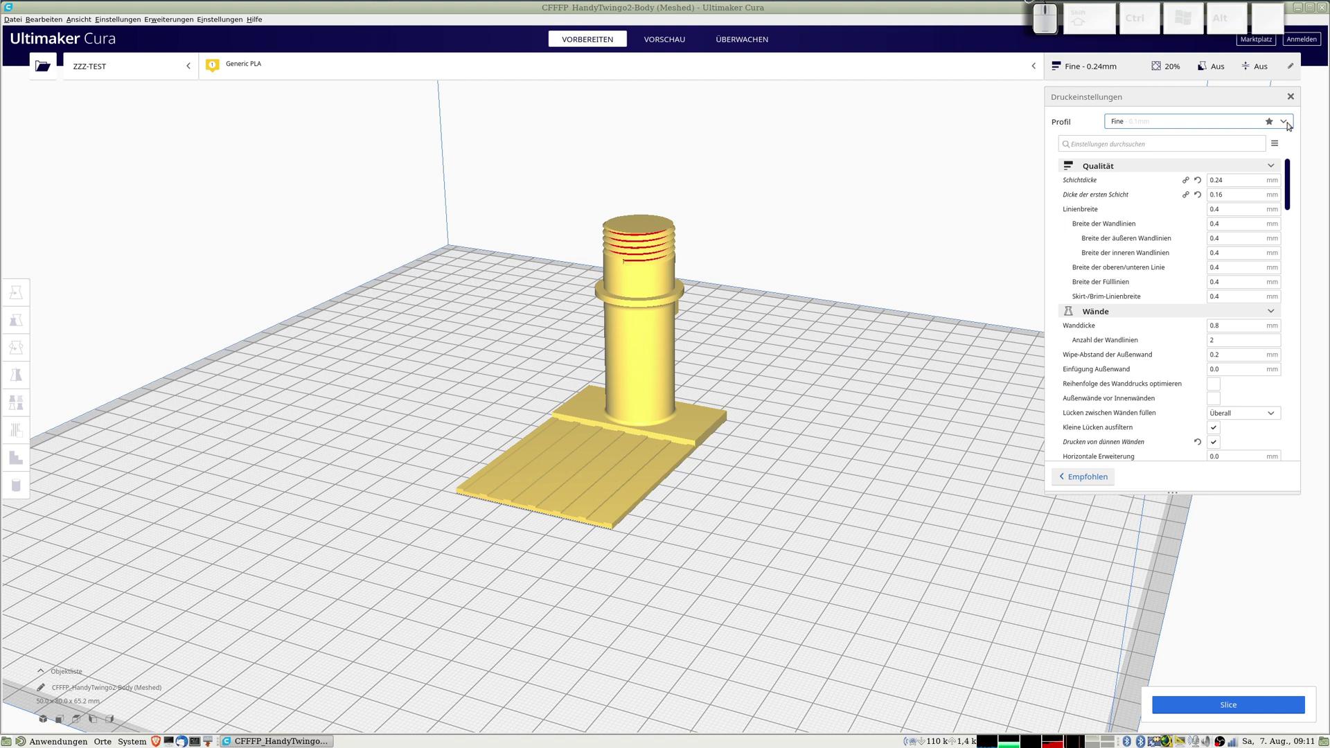
{"action": "left_click", "coordinate": [1287, 122]}
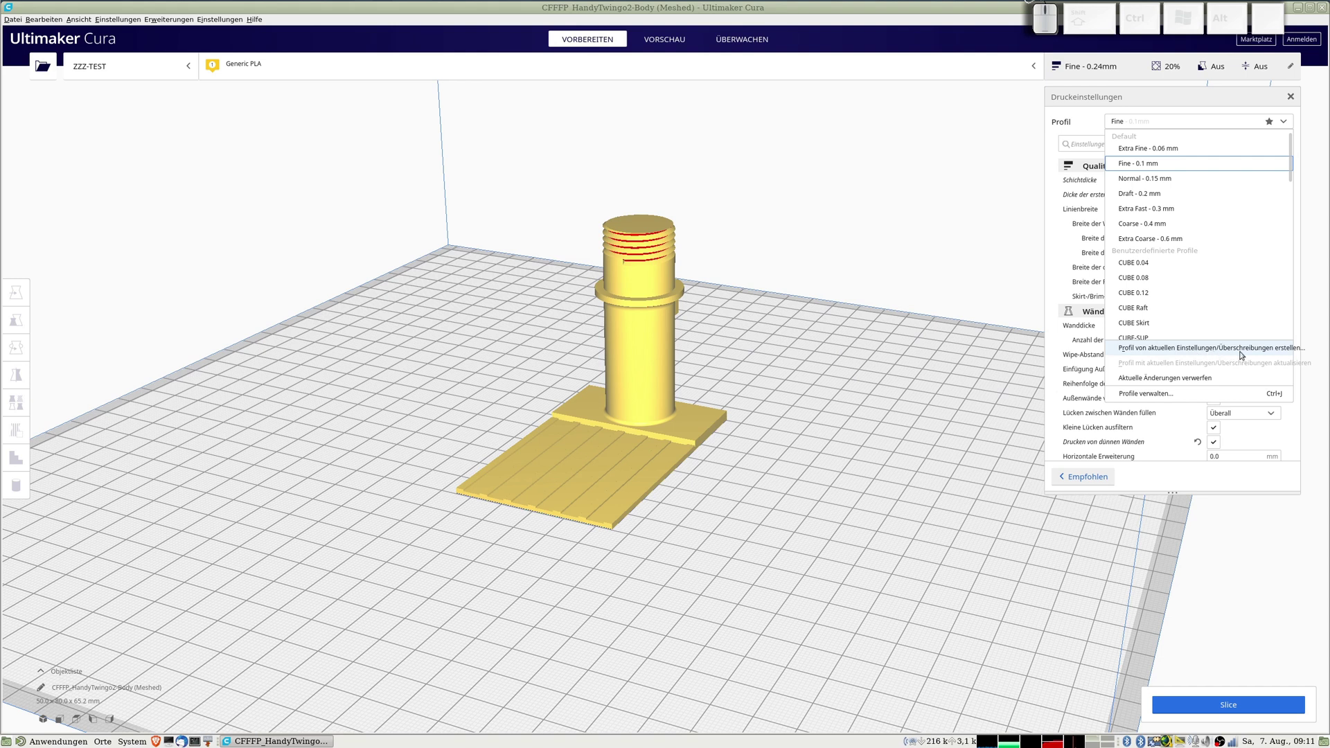
{"action": "left_click", "coordinate": [1249, 351]}
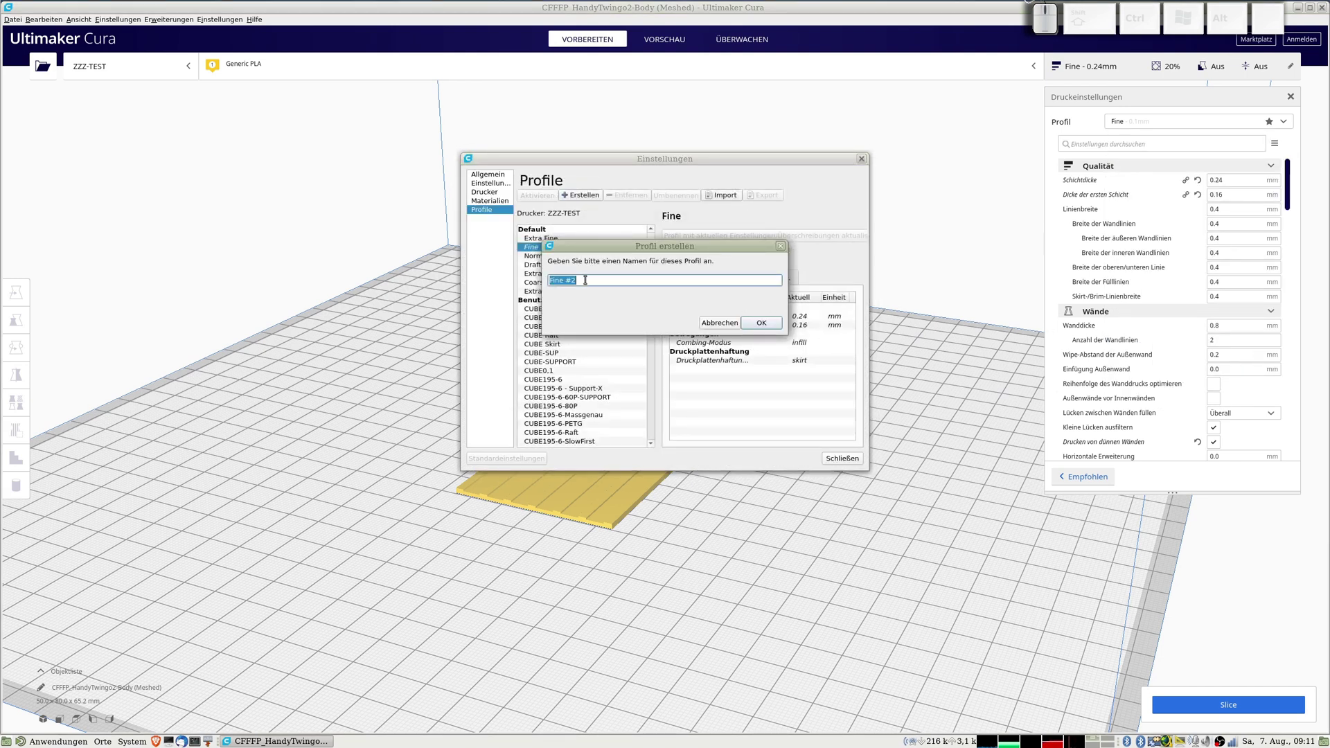
{"action": "key", "text": "shift+z"}
{"action": "key", "text": "z"}
{"action": "key", "text": "-"}
{"action": "key", "text": "shift+t"}
{"action": "key", "text": "e"}
{"action": "key", "text": "s"}
{"action": "key", "text": "t"}
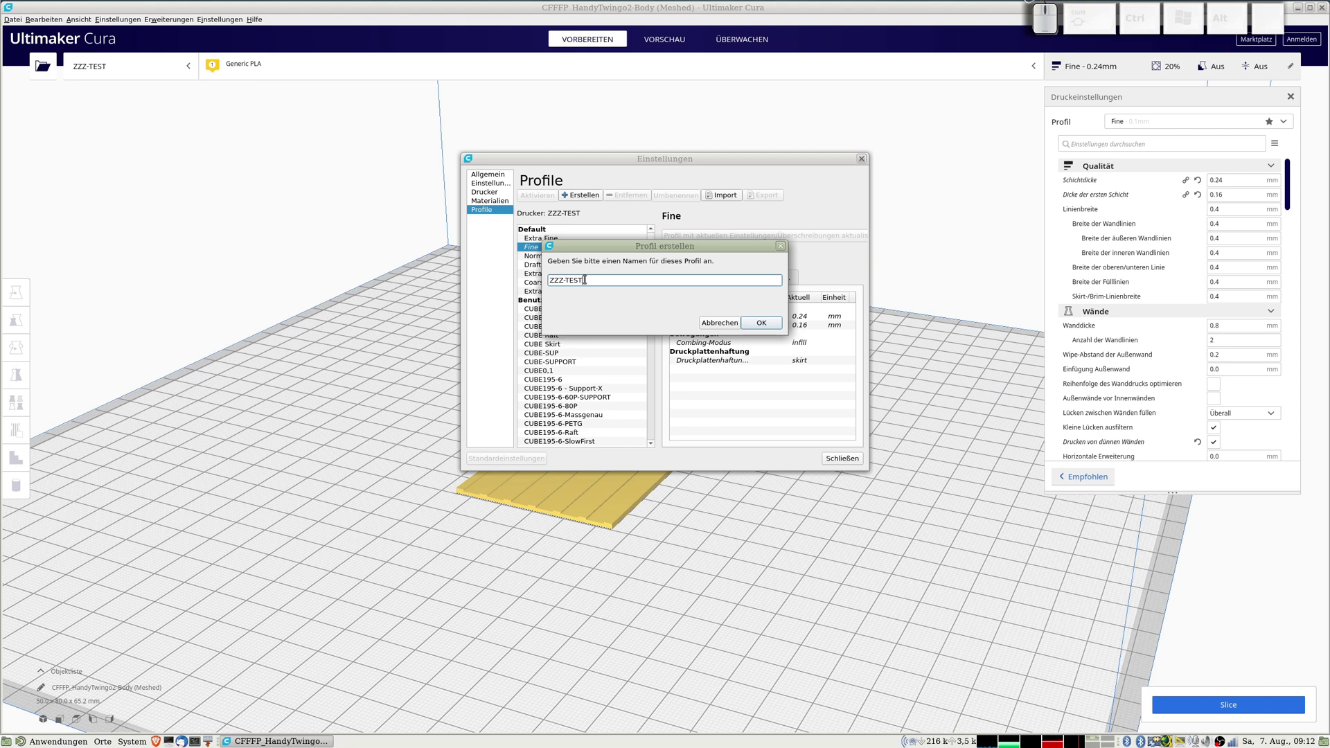
{"action": "key", "text": "space"}
{"action": "key", "text": "0"}
{"action": "key", "text": "."}
{"action": "key", "text": "2"}
{"action": "key", "text": "4"}
{"action": "key", "text": "m"}
{"action": "key", "text": "m"}
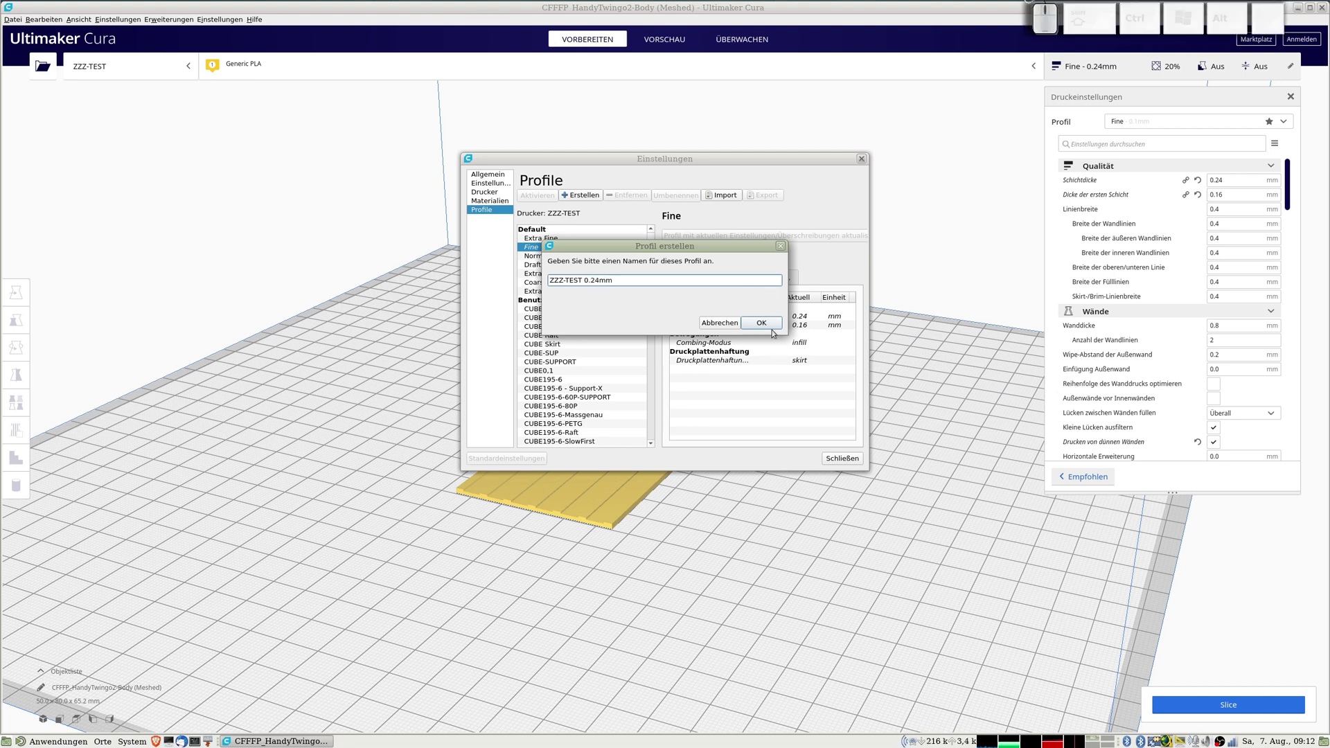
{"action": "left_click", "coordinate": [772, 327]}
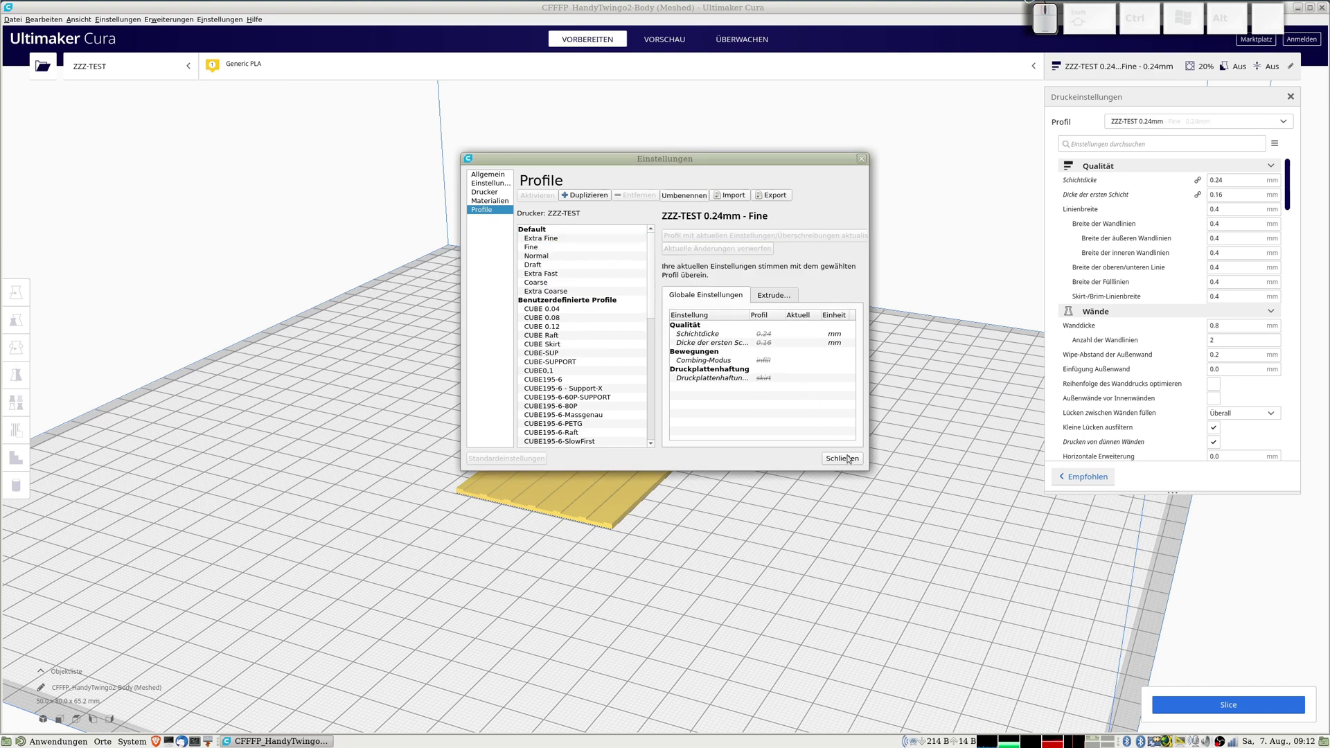
Close the profile management window, returning to the model with ZZZ-TEST 0.24mm active.
{"action": "left_click", "coordinate": [846, 464]}
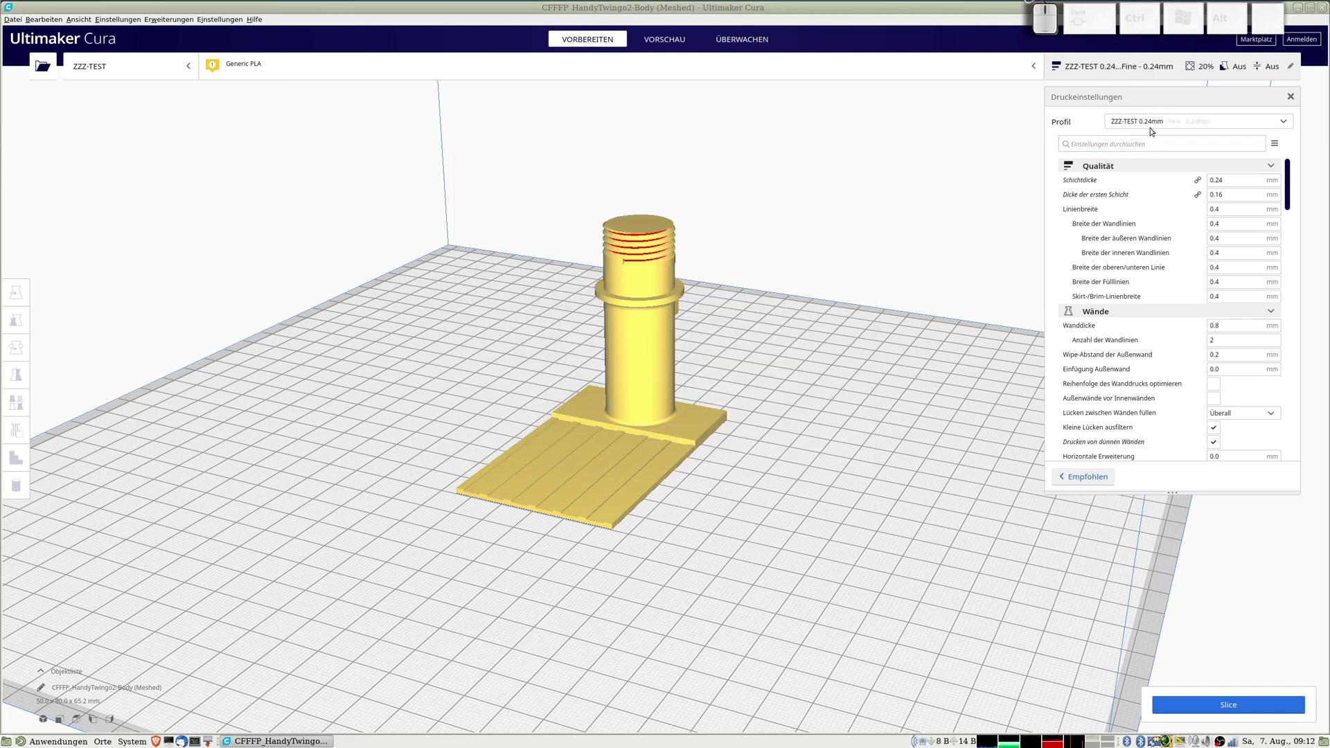
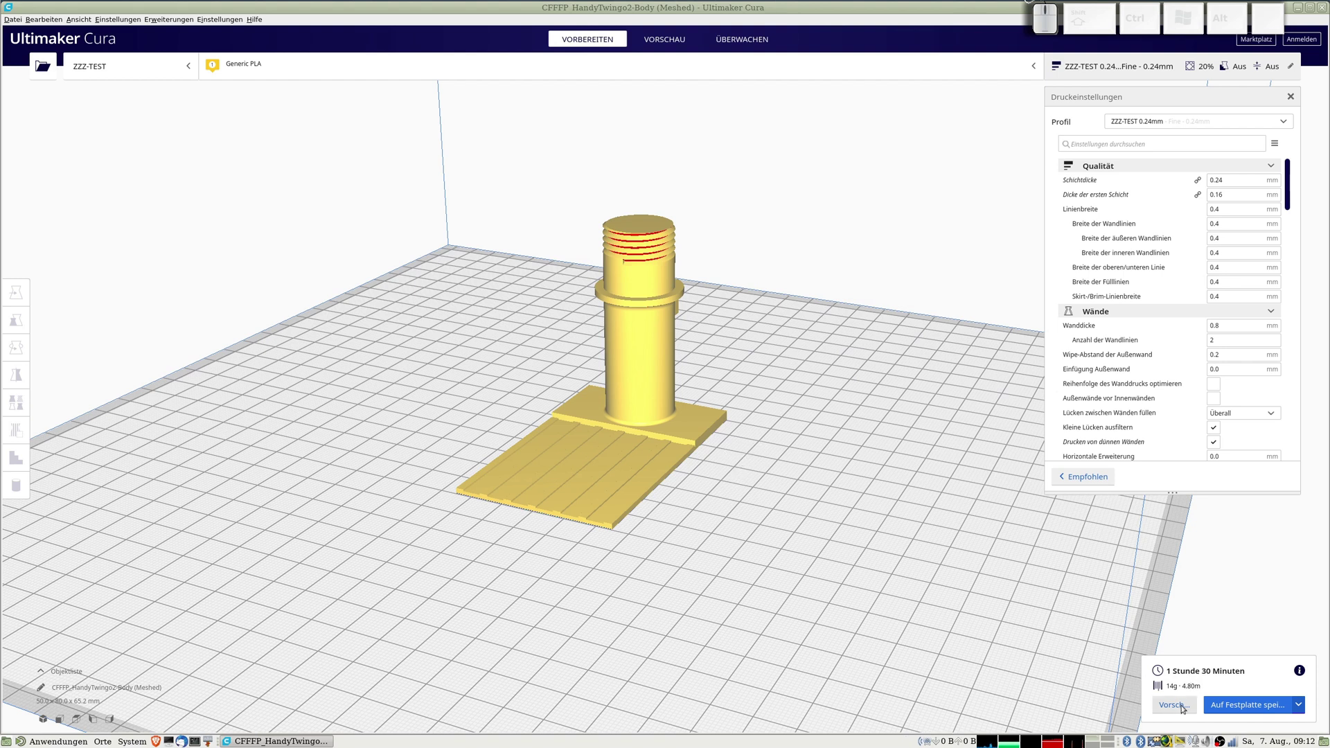
Switch to Vorschau and play the layer-by-layer print simulation.
{"action": "left_click", "coordinate": [1186, 707]}
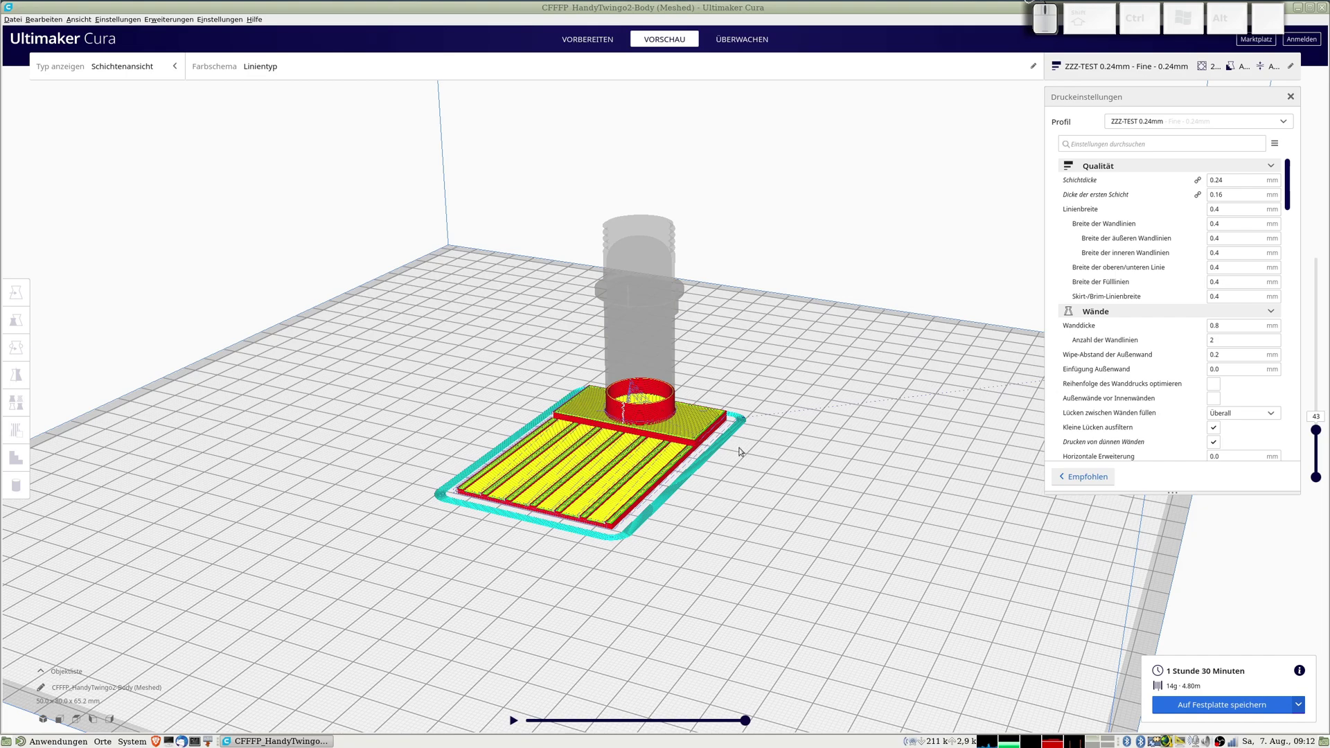
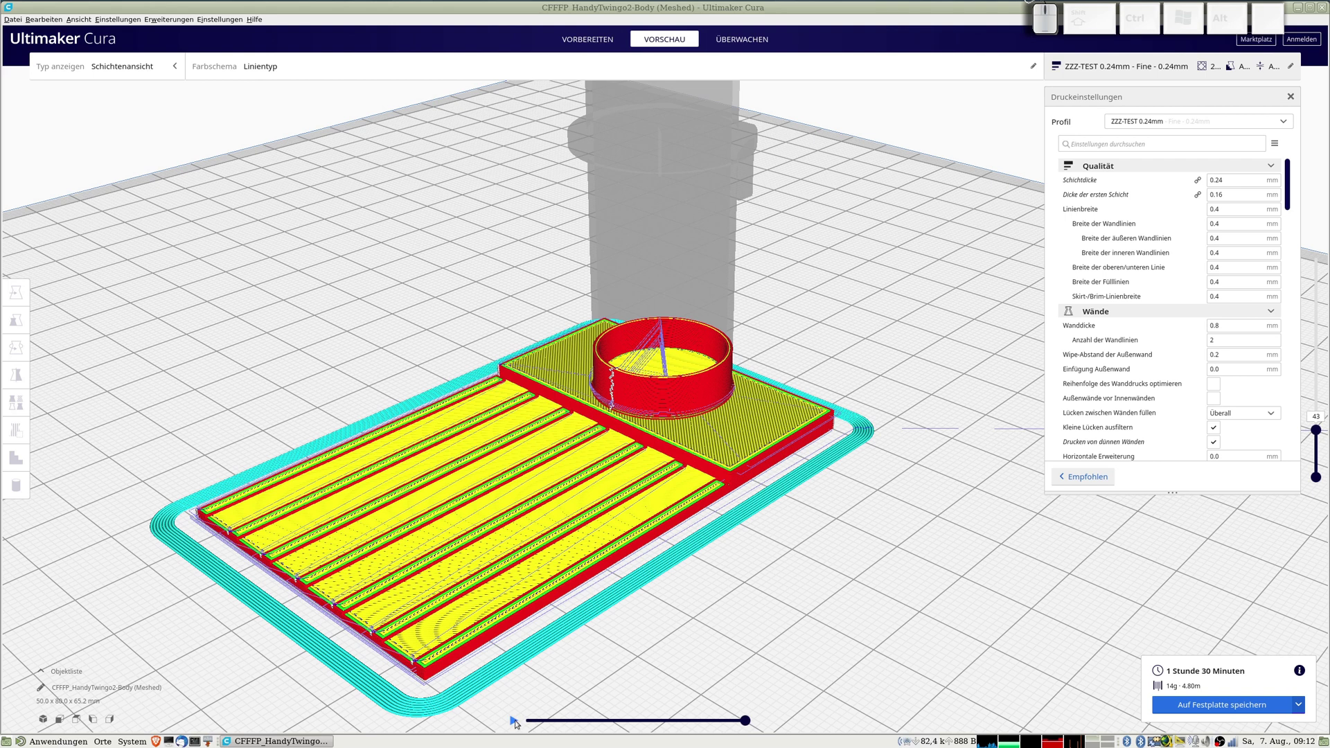
{"action": "left_click", "coordinate": [519, 721]}
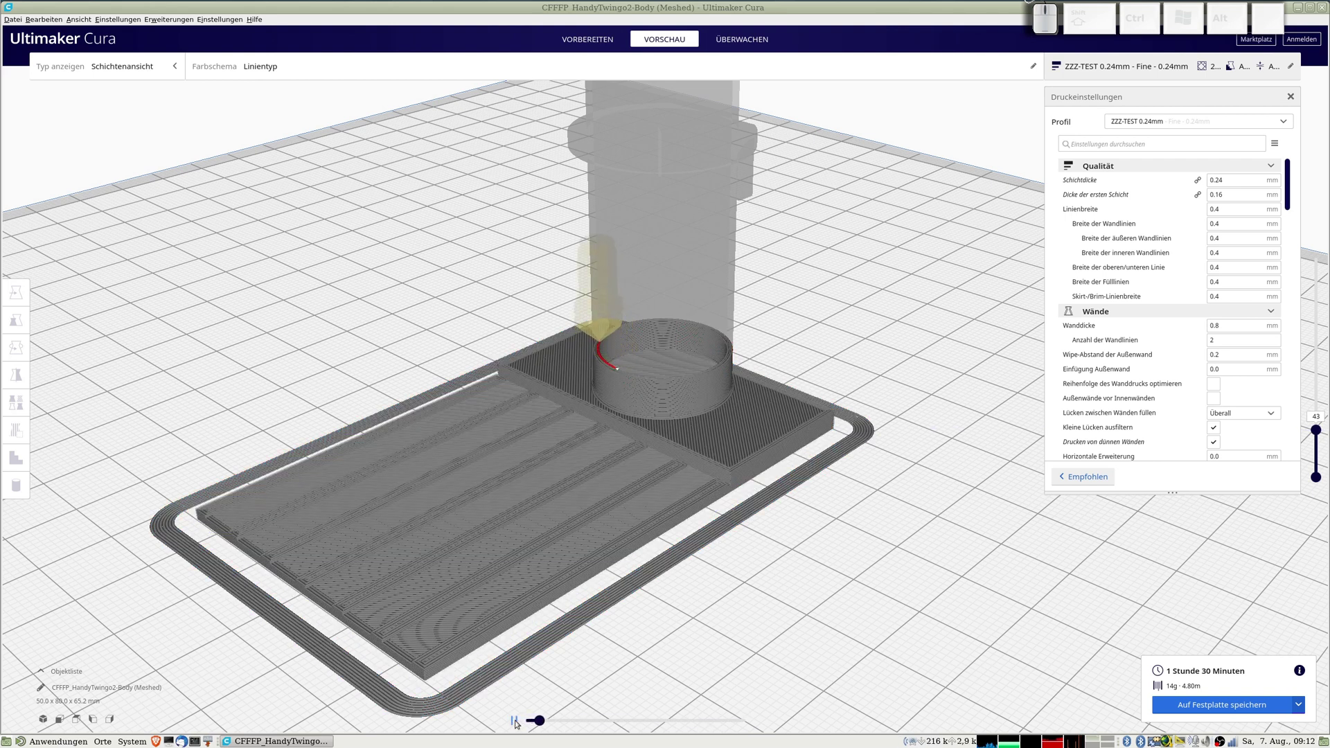
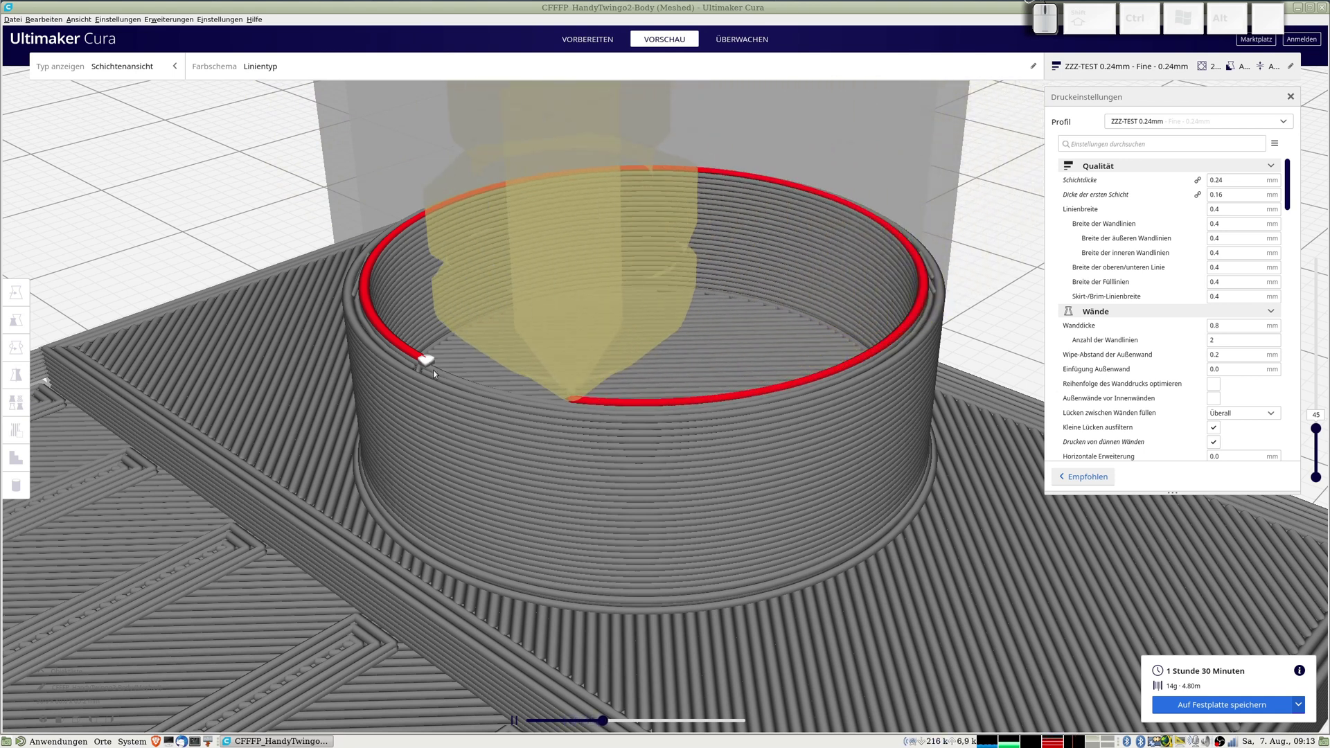
Pause the simulation and scroll the settings to check the 0.4 mm line widths.
{"action": "key", "text": "Escape"}
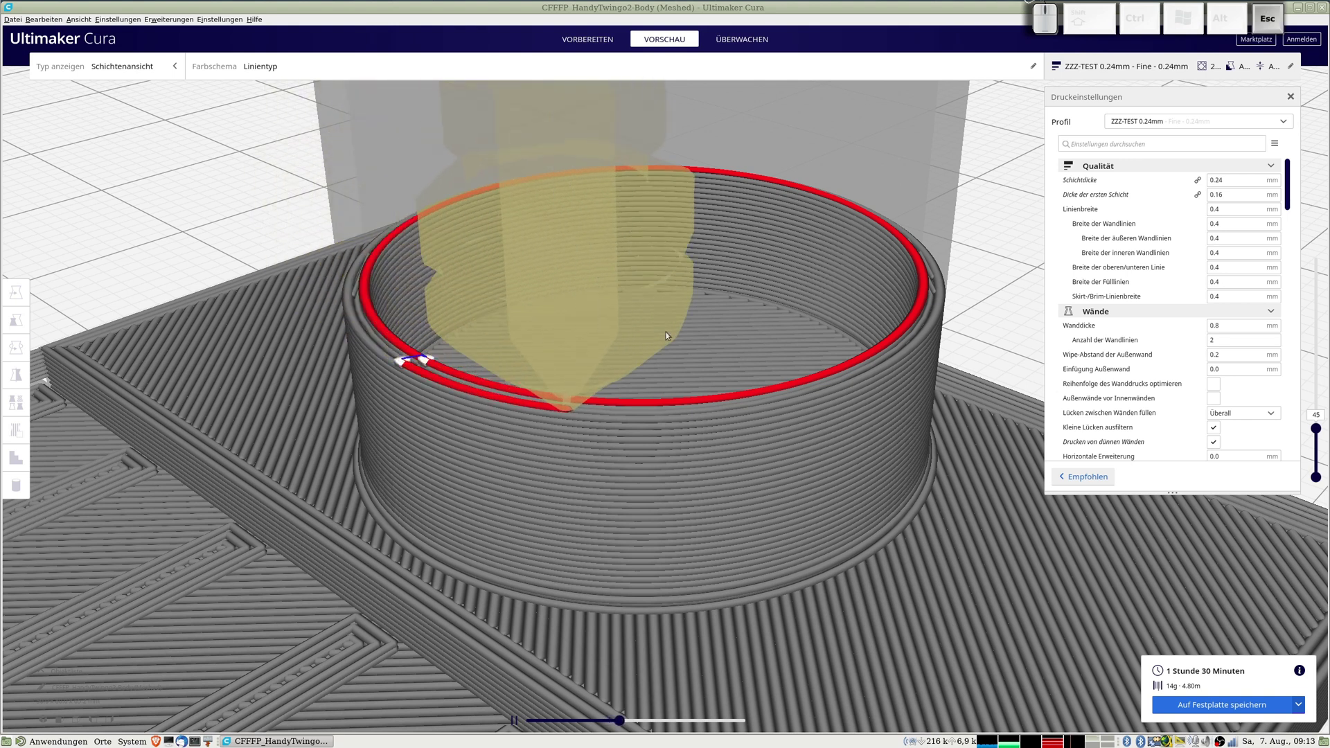
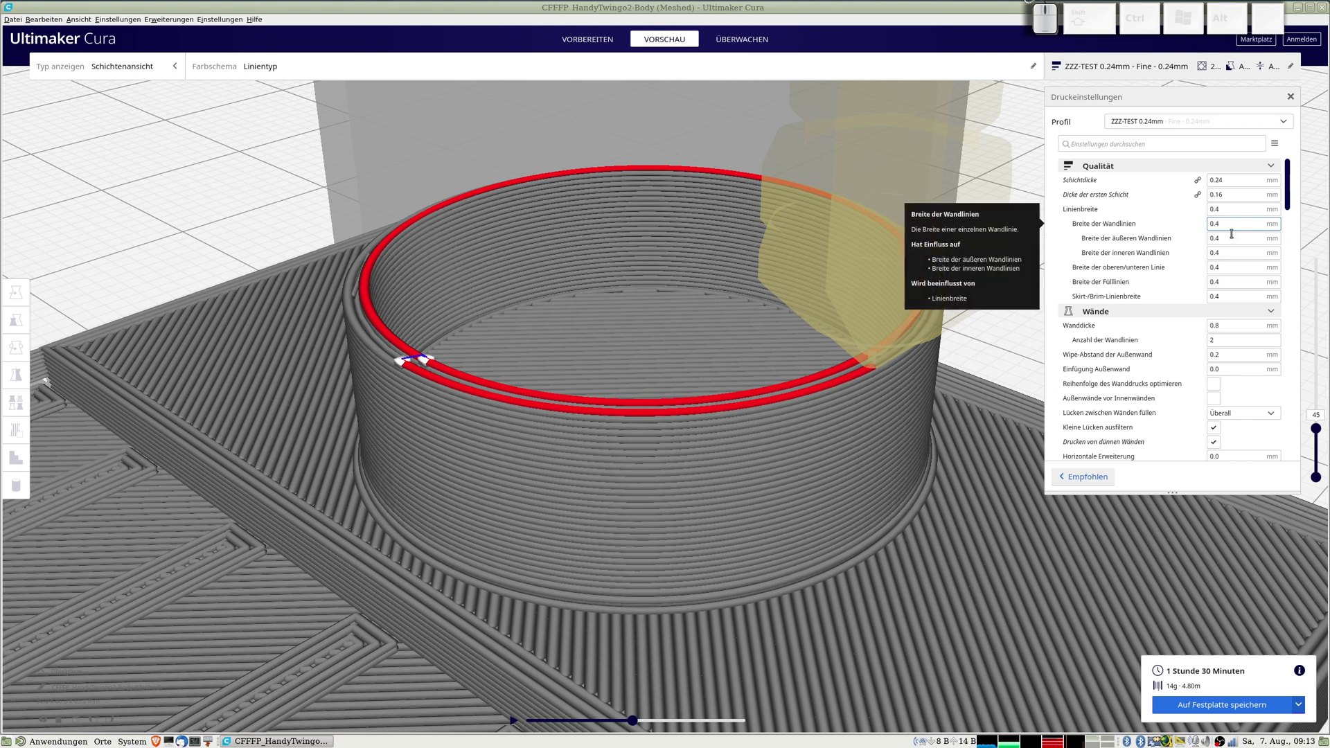
{"action": "left_click_drag", "start_coordinate": [1290, 186], "coordinate": [1239, 203]}
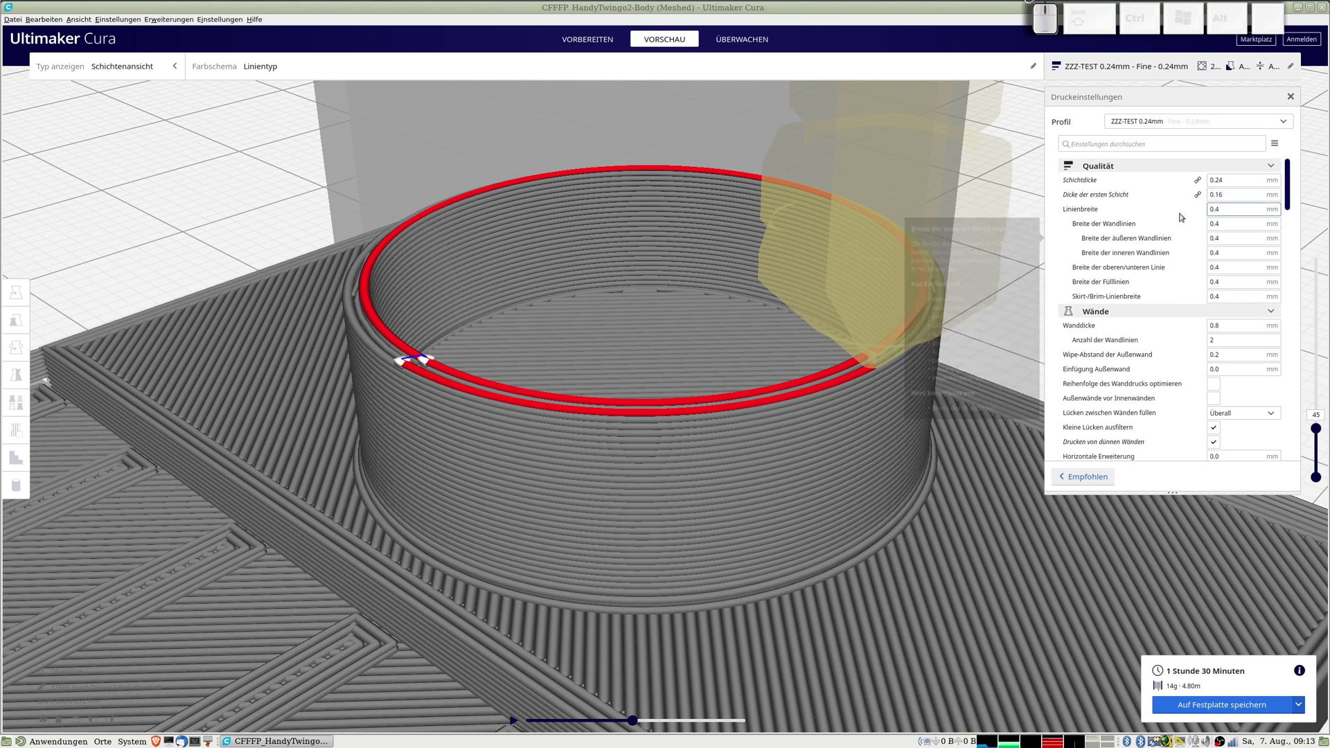
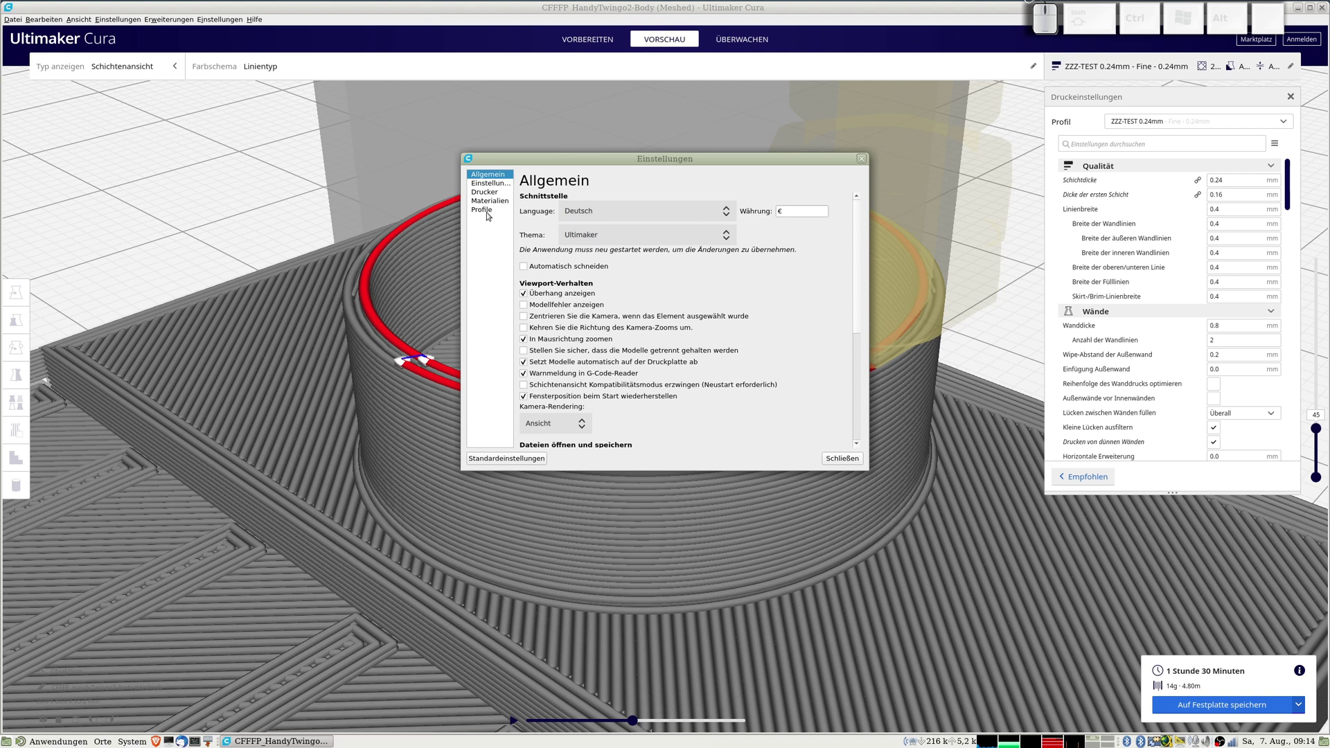
Show the Drucker list in Preferences, with Tronxy X5S and ZZZ-TEST listed.
{"action": "left_click", "coordinate": [497, 195]}
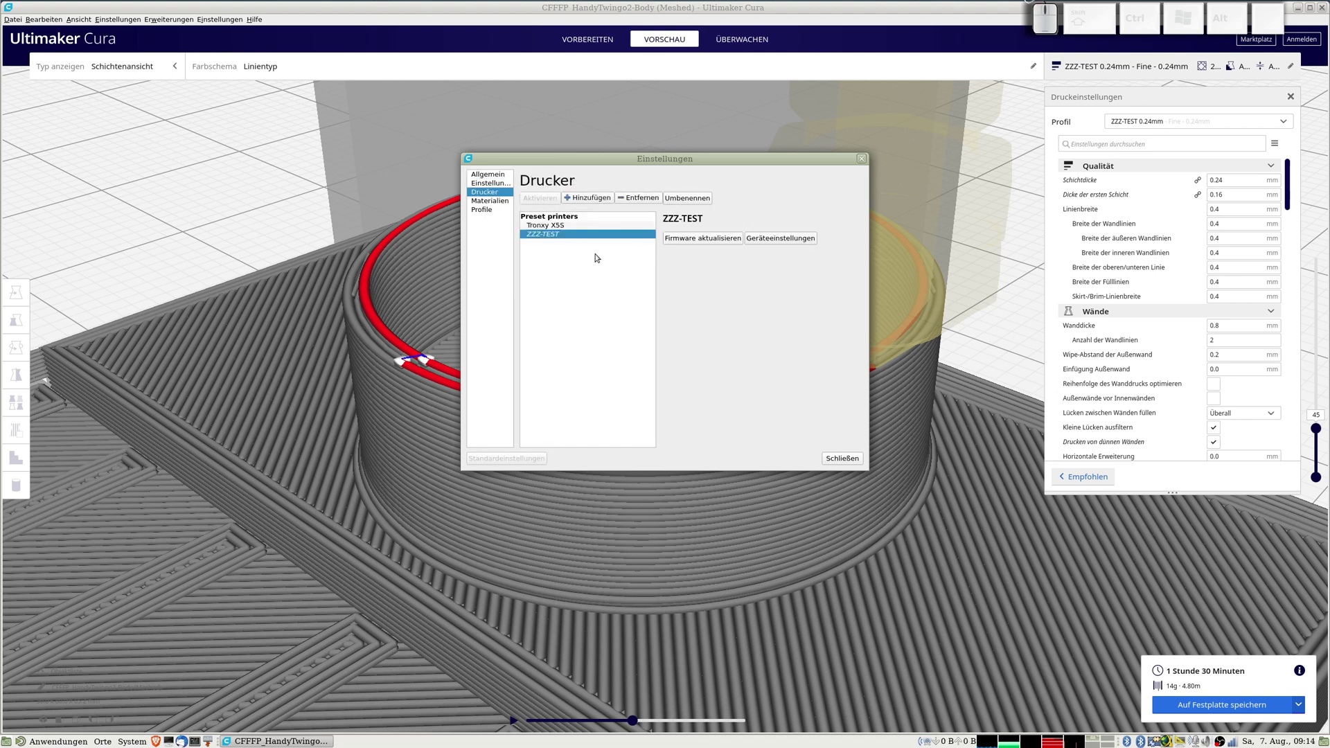
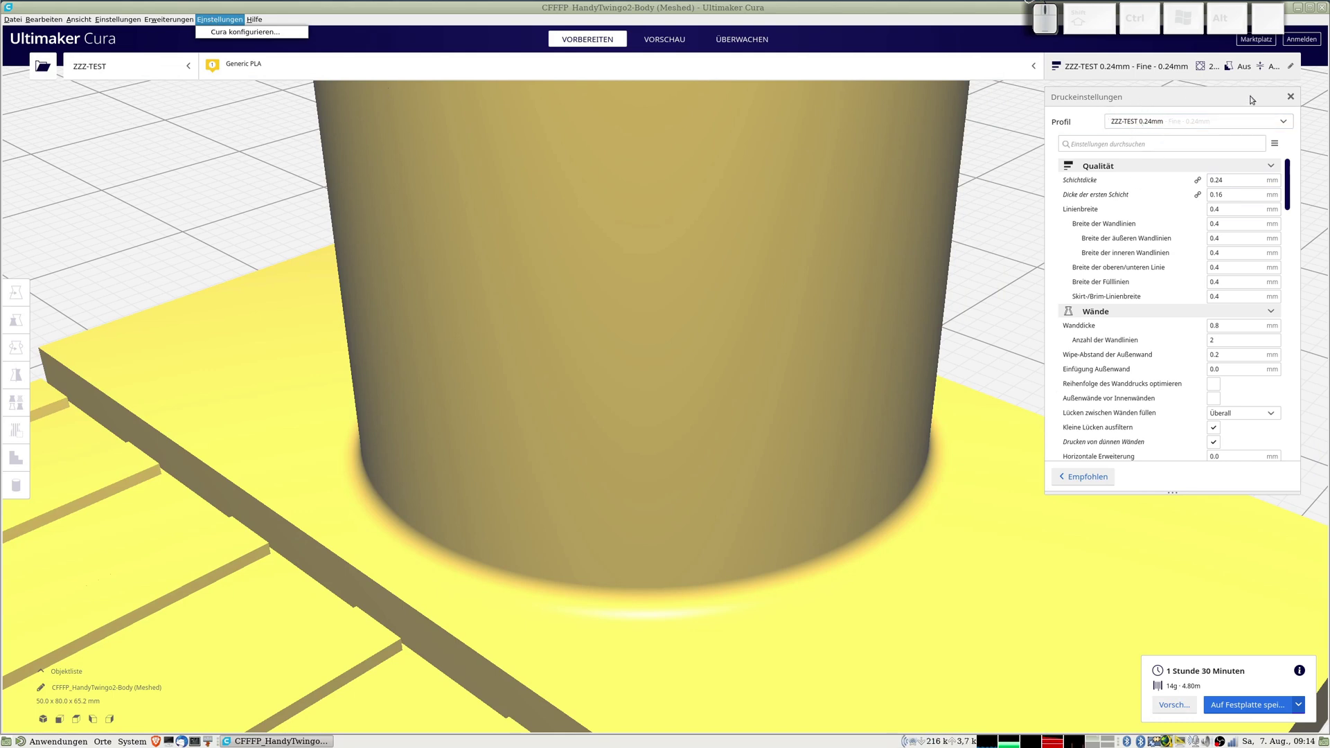
{"action": "left_click", "coordinate": [1108, 98]}
{"action": "left_click", "coordinate": [92, 69]}
{"action": "left_click", "coordinate": [92, 66]}
{"action": "left_click", "coordinate": [220, 149]}
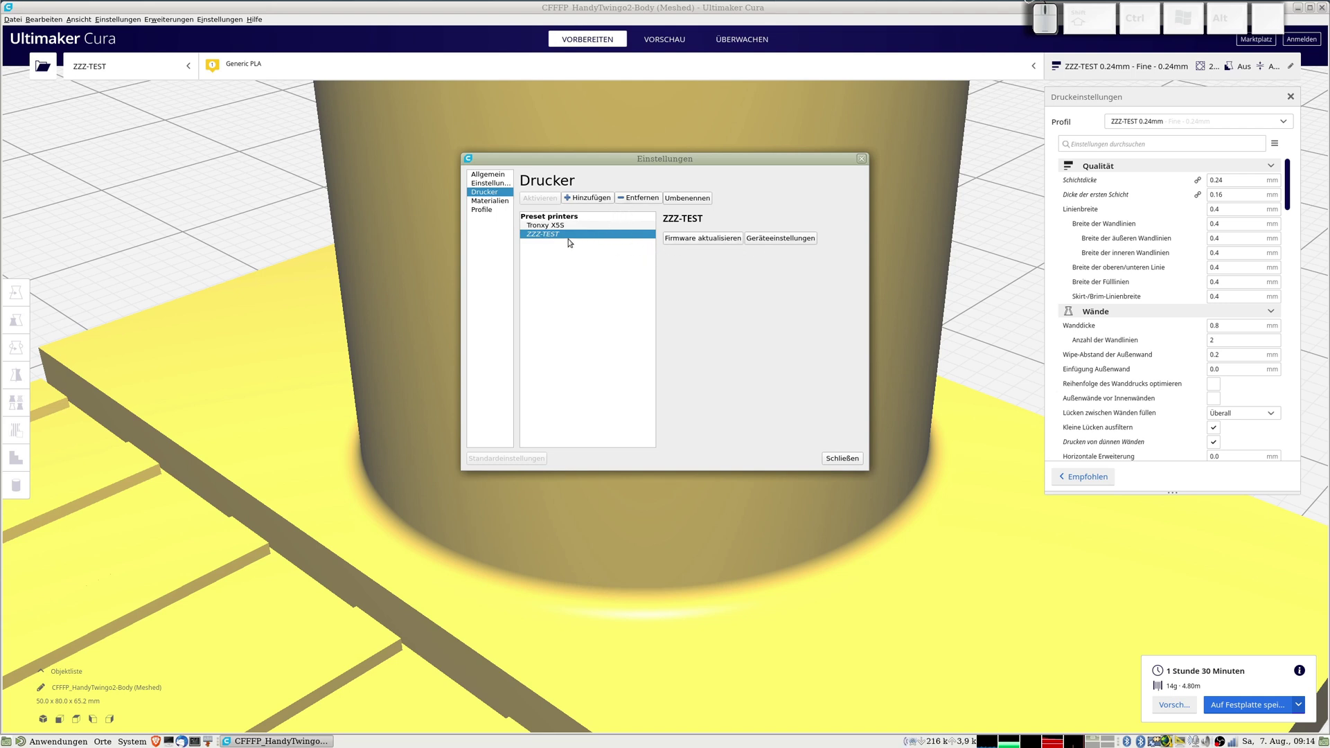
{"action": "left_click", "coordinate": [571, 239]}
{"action": "left_click", "coordinate": [571, 240]}
{"action": "right_click", "coordinate": [570, 233]}
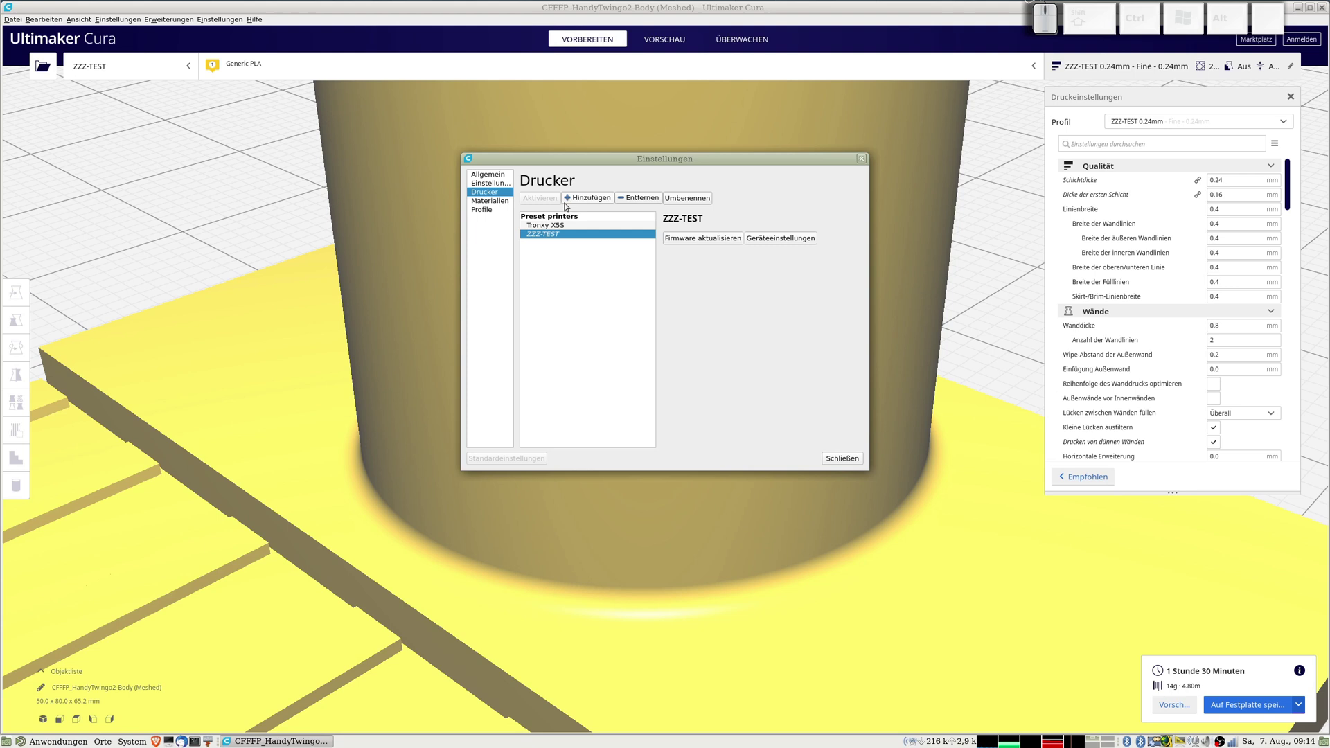
{"action": "left_click", "coordinate": [552, 227]}
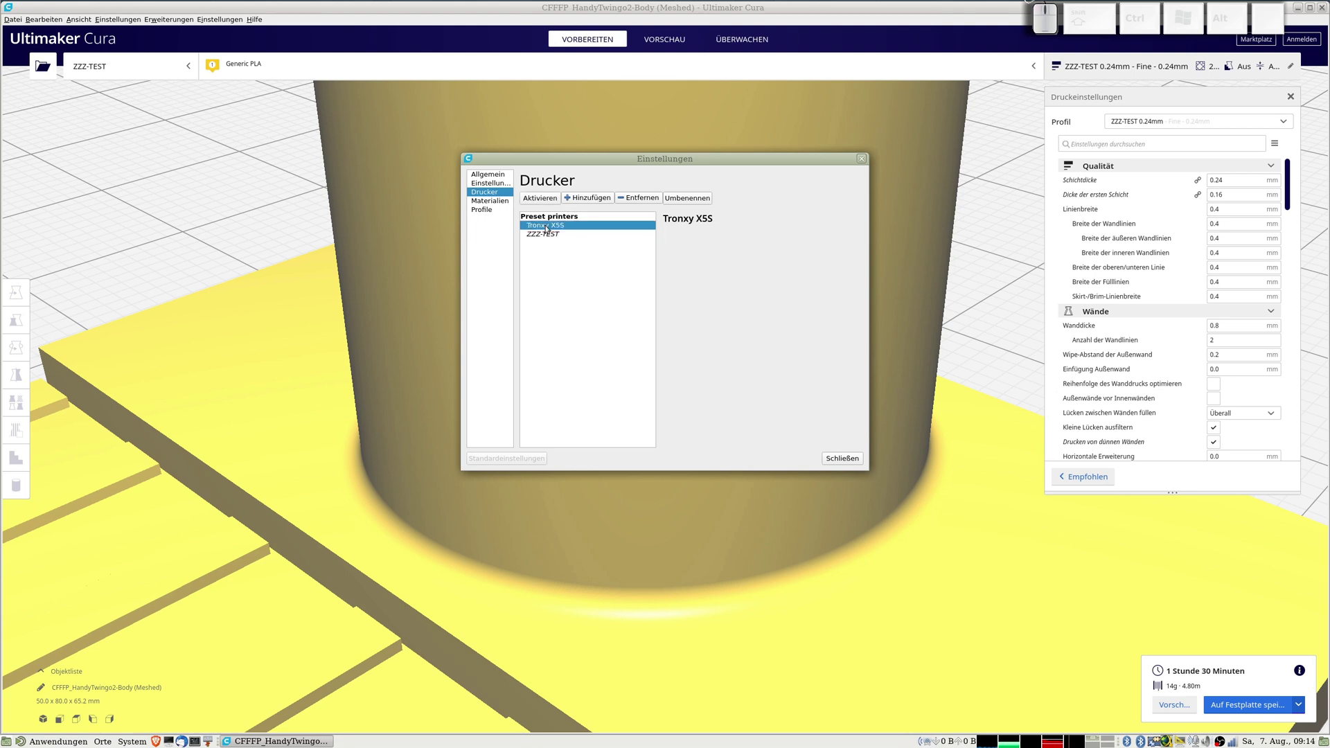
{"action": "left_click", "coordinate": [547, 234]}
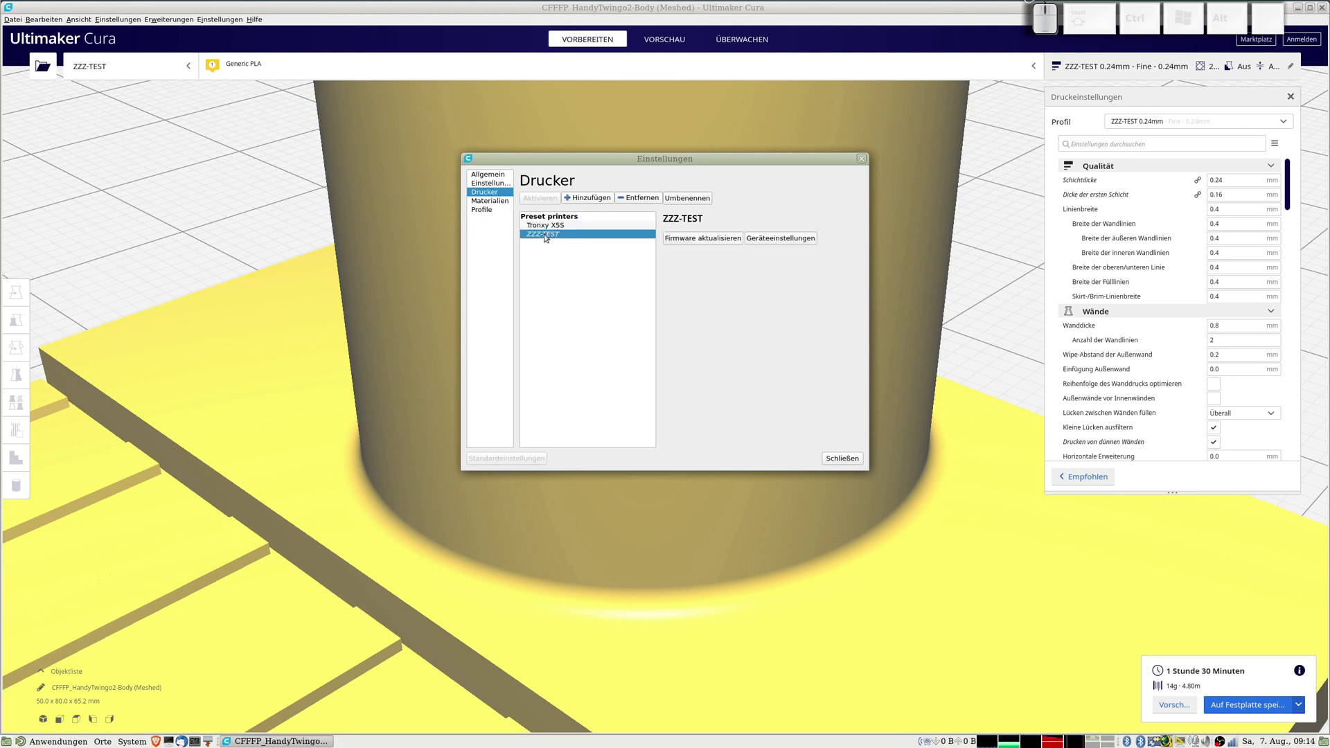
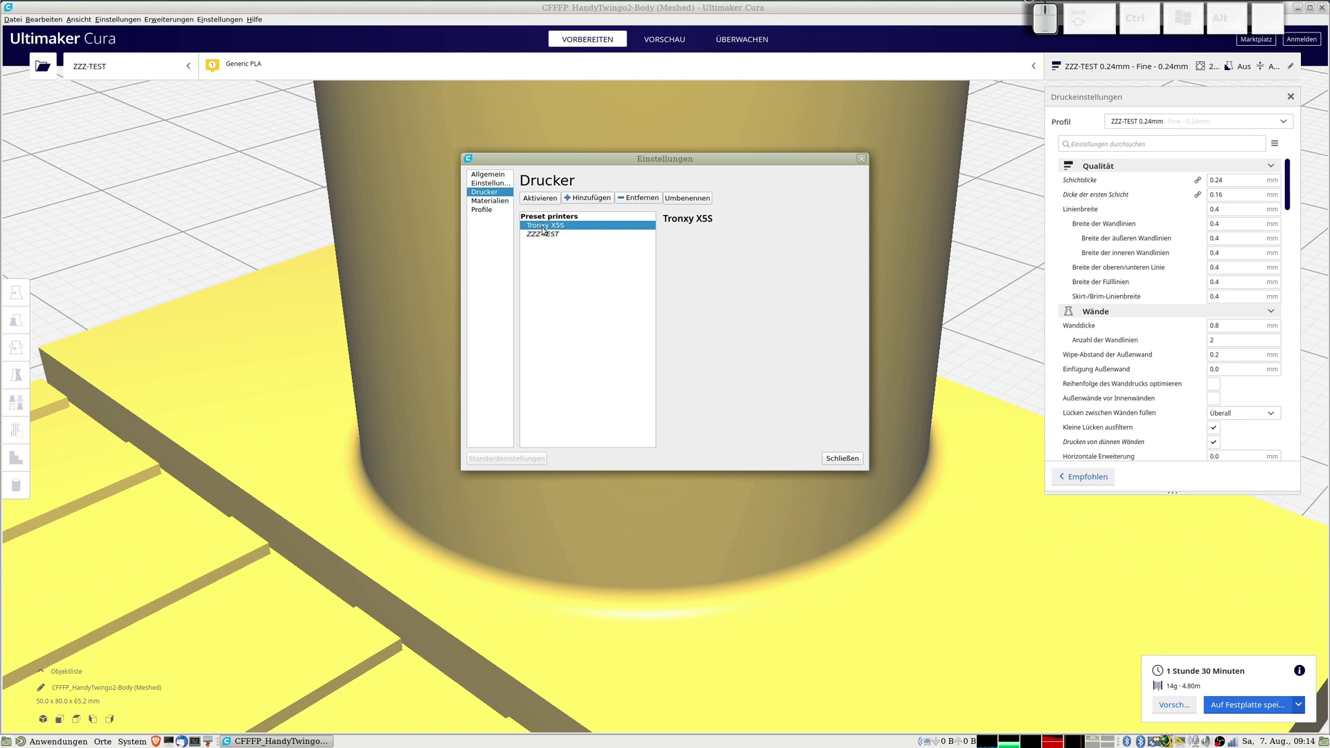
{"action": "left_click", "coordinate": [550, 233]}
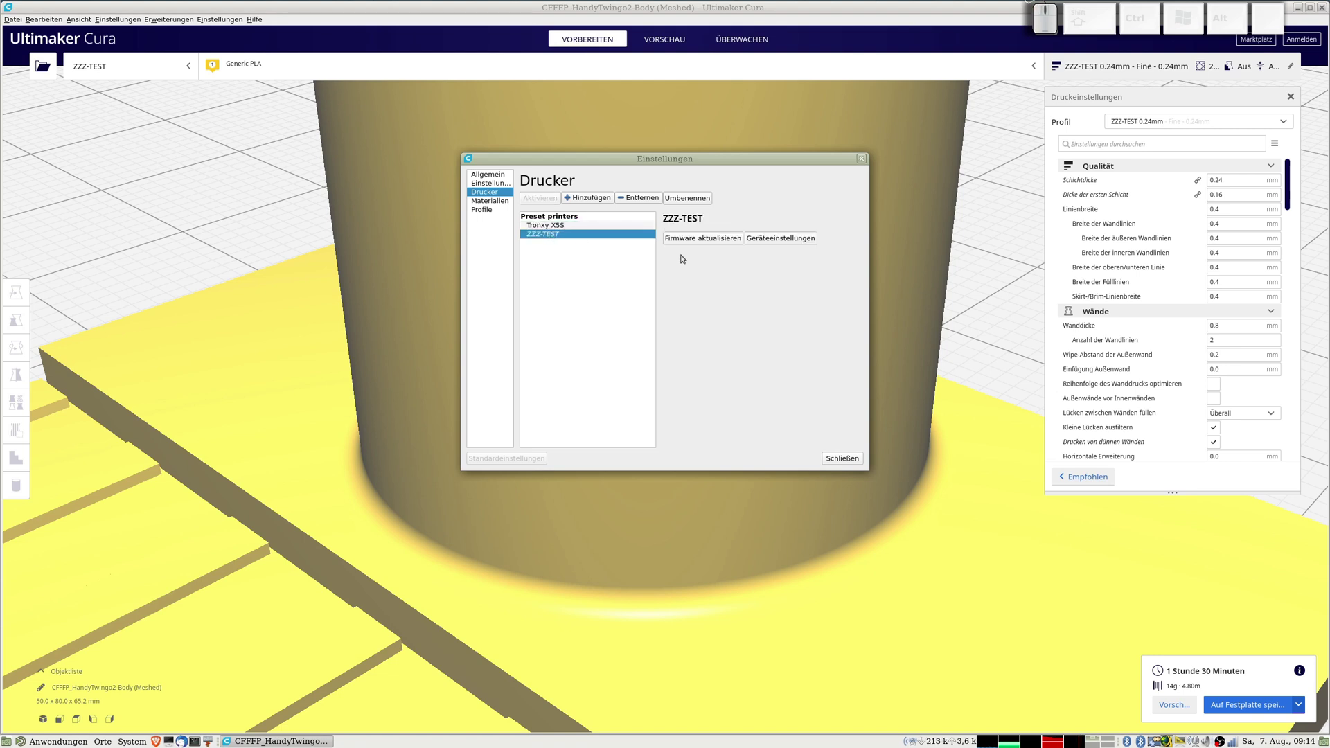
{"action": "left_click", "coordinate": [787, 239]}
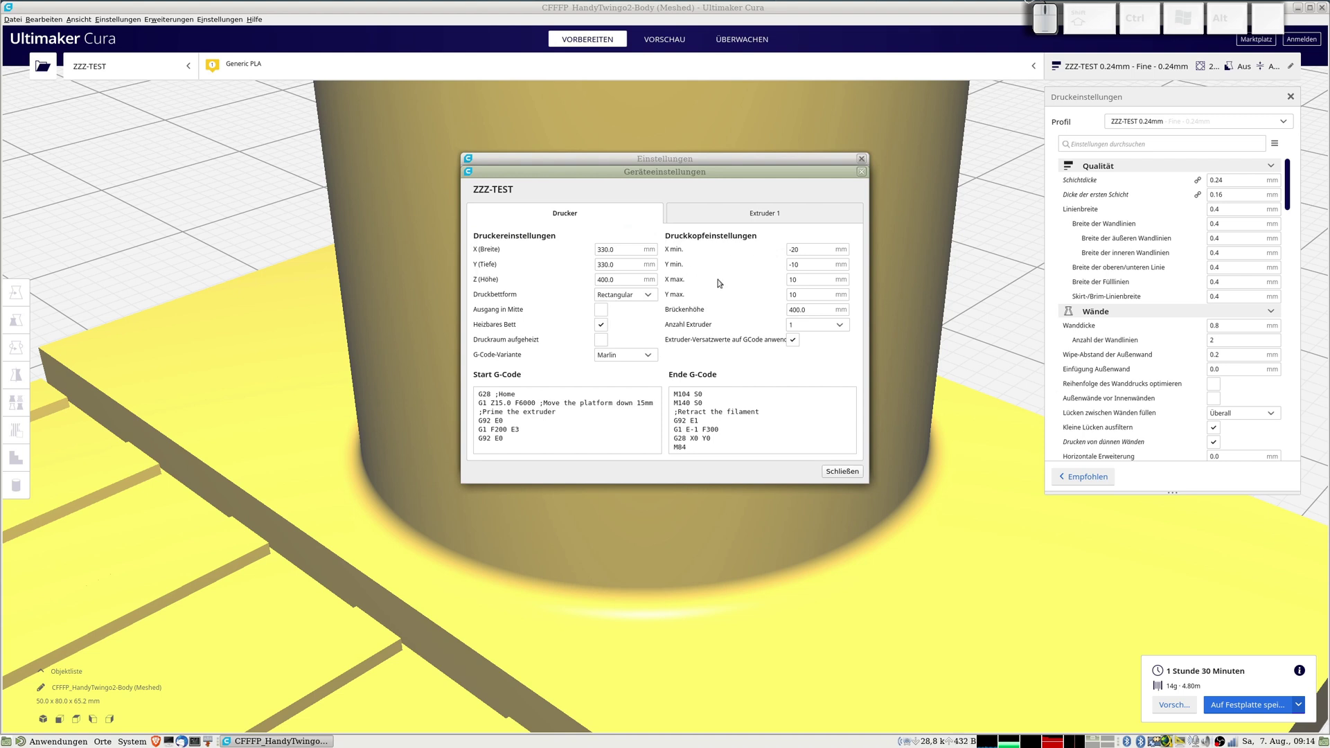
{"action": "left_click", "coordinate": [765, 215]}
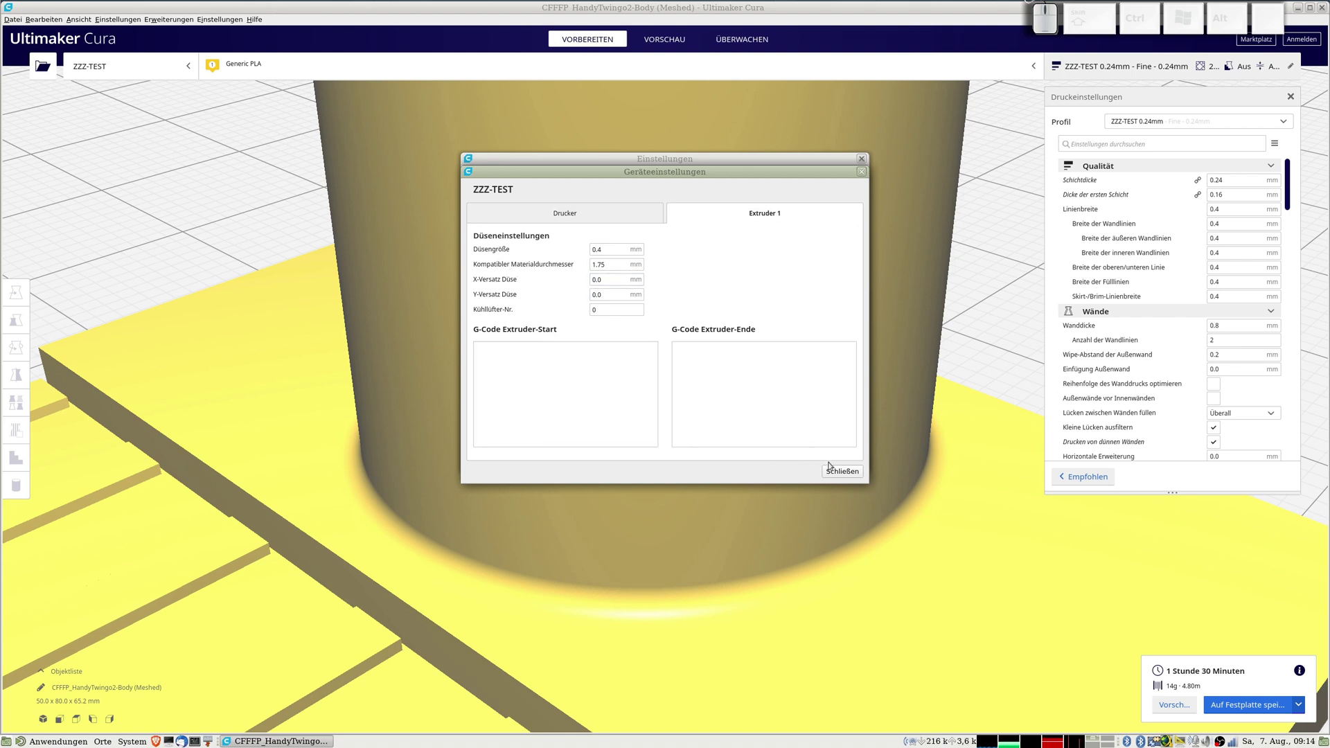
{"action": "left_click", "coordinate": [851, 471]}
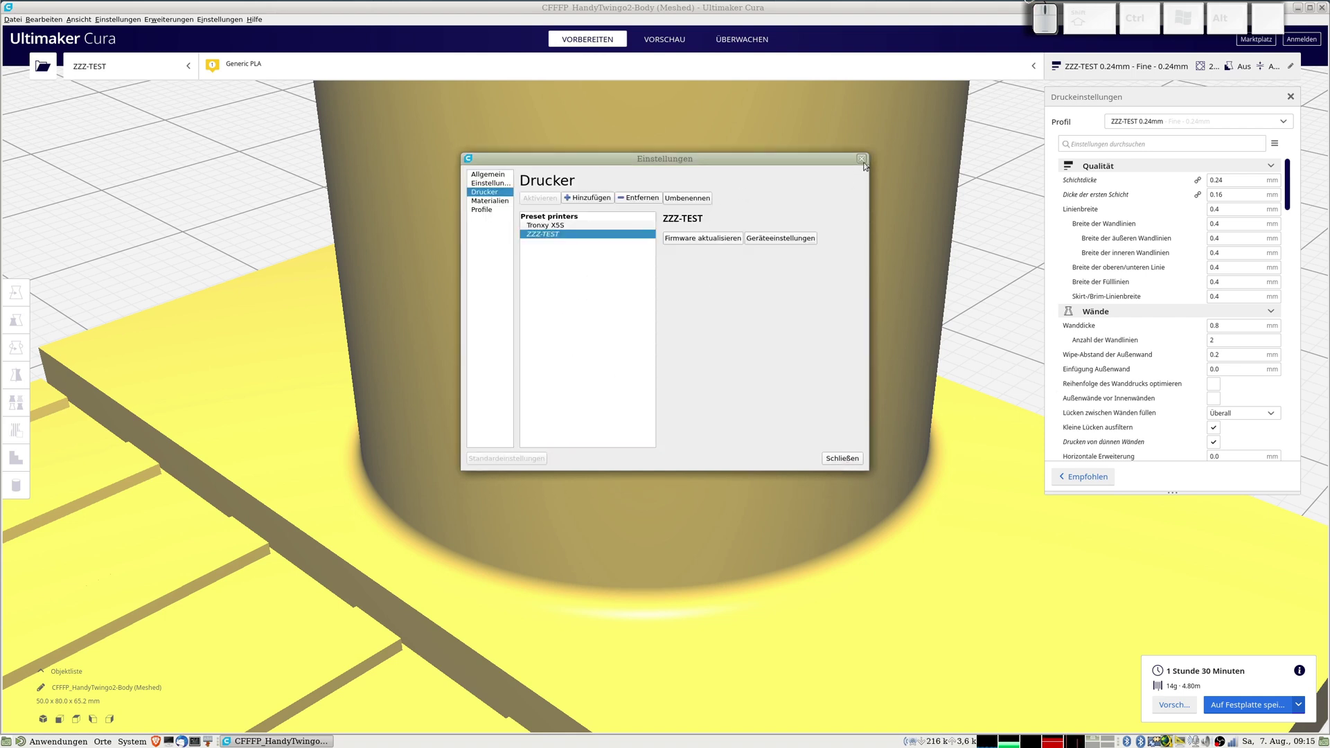
Leave Preferences, set Line Width to 0.39 mm, re-slice and show the layer preview (1 h 29 min, 14 g).
{"action": "left_click", "coordinate": [868, 159]}
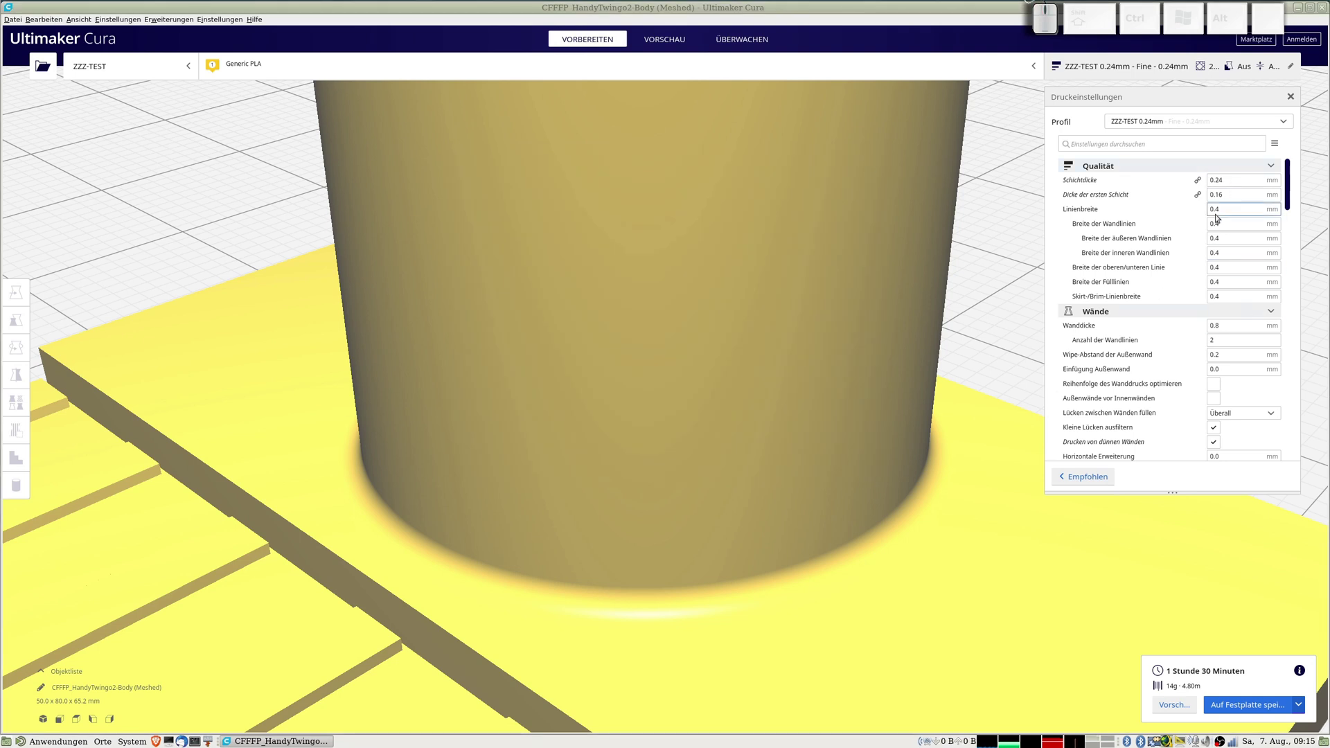
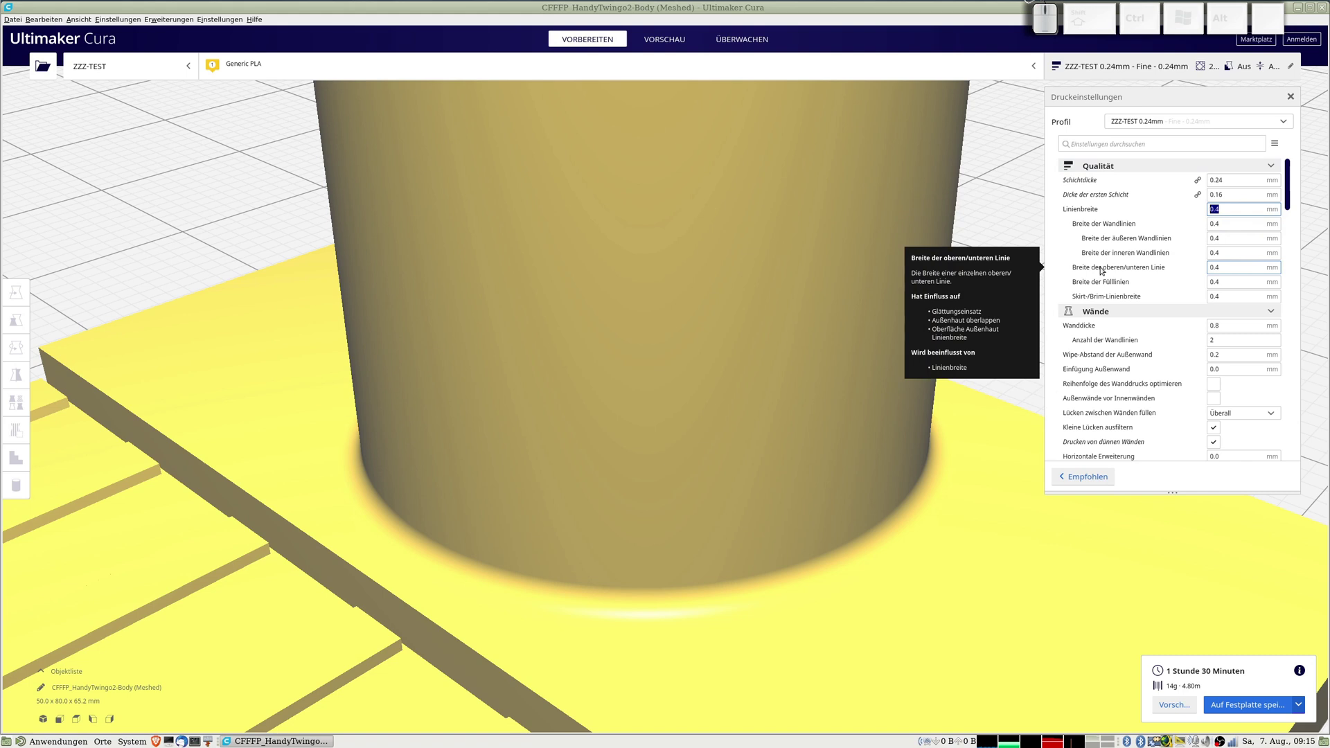
{"action": "key", "text": "KP_0"}
{"action": "key", "text": "KP_Decimal"}
{"action": "key", "text": "KP_3"}
{"action": "key", "text": "KP_9"}
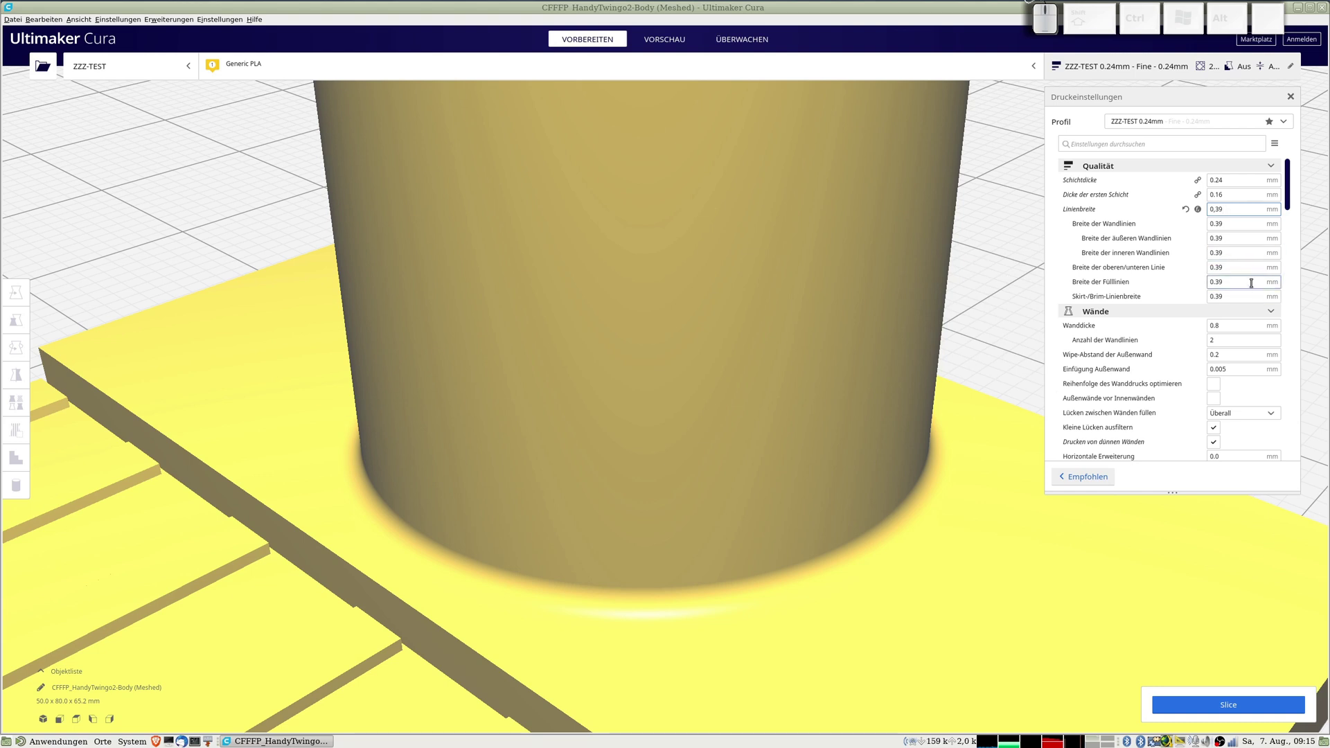
{"action": "left_click", "coordinate": [1241, 711]}
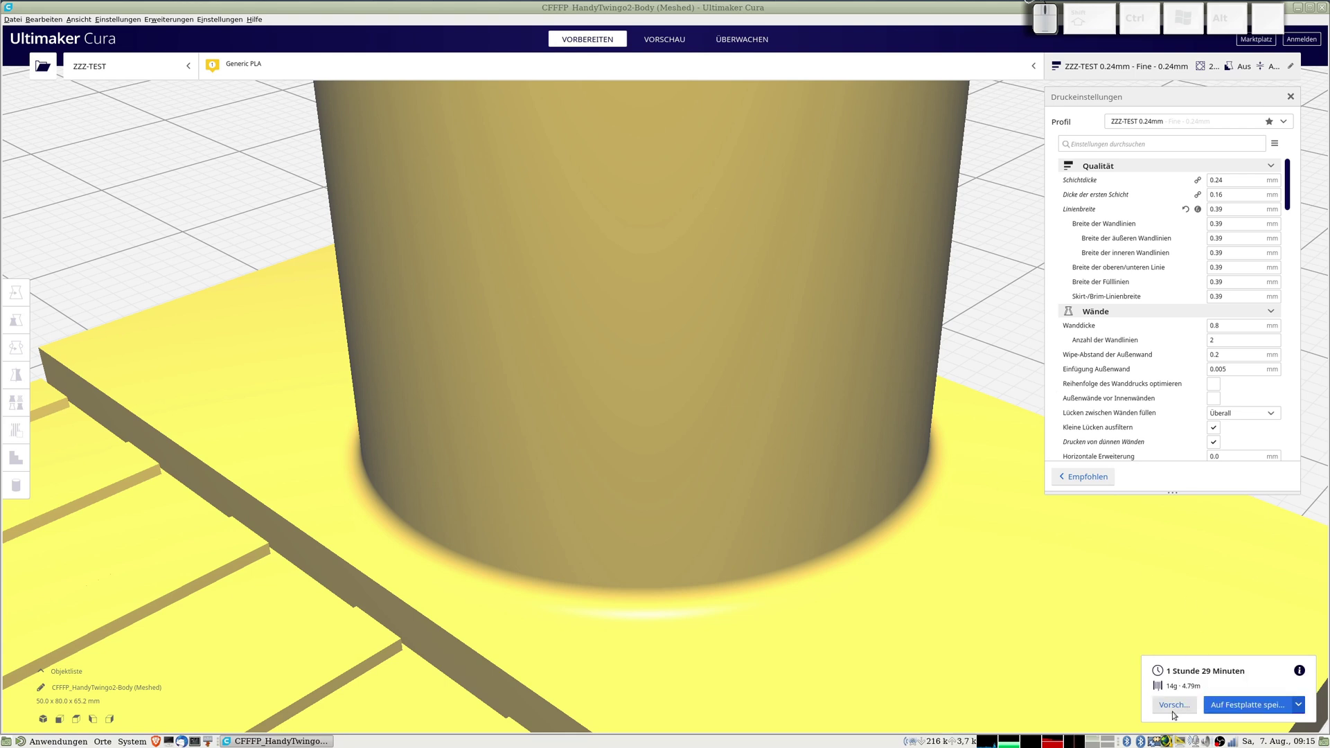
{"action": "left_click", "coordinate": [1175, 710]}
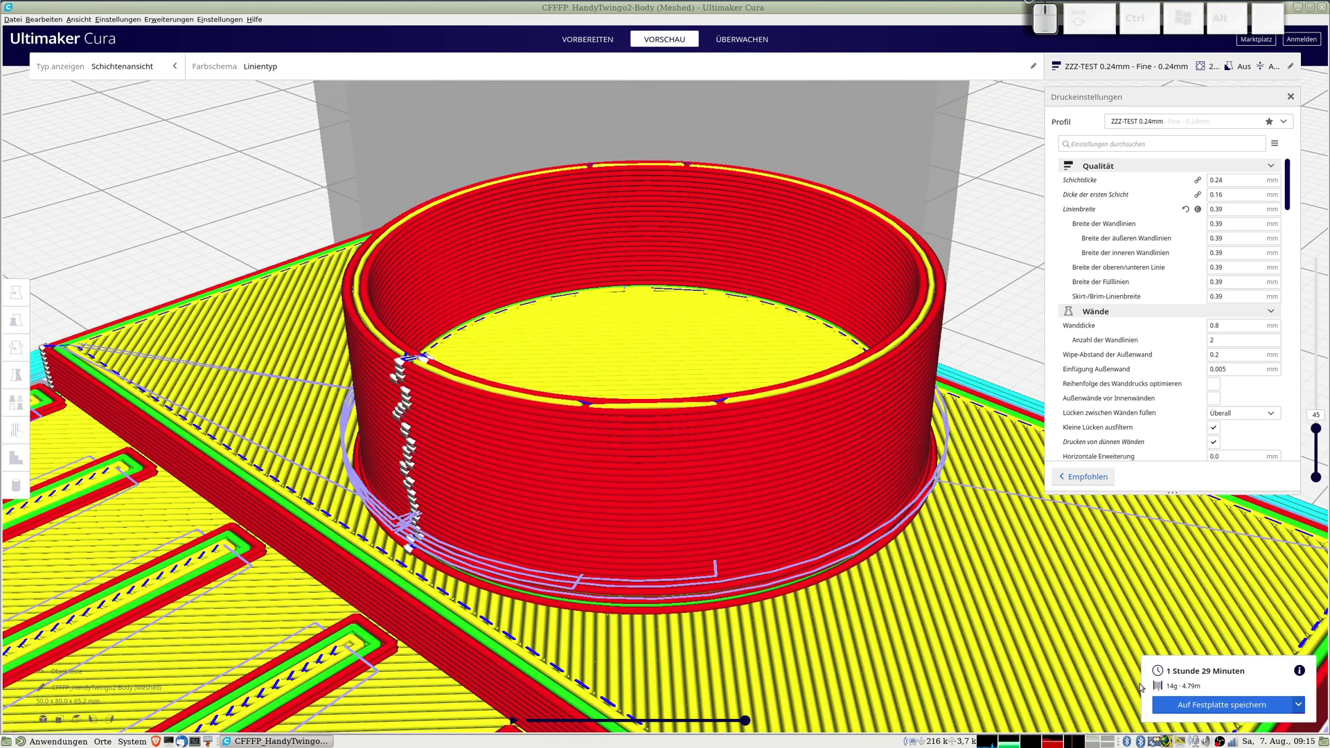
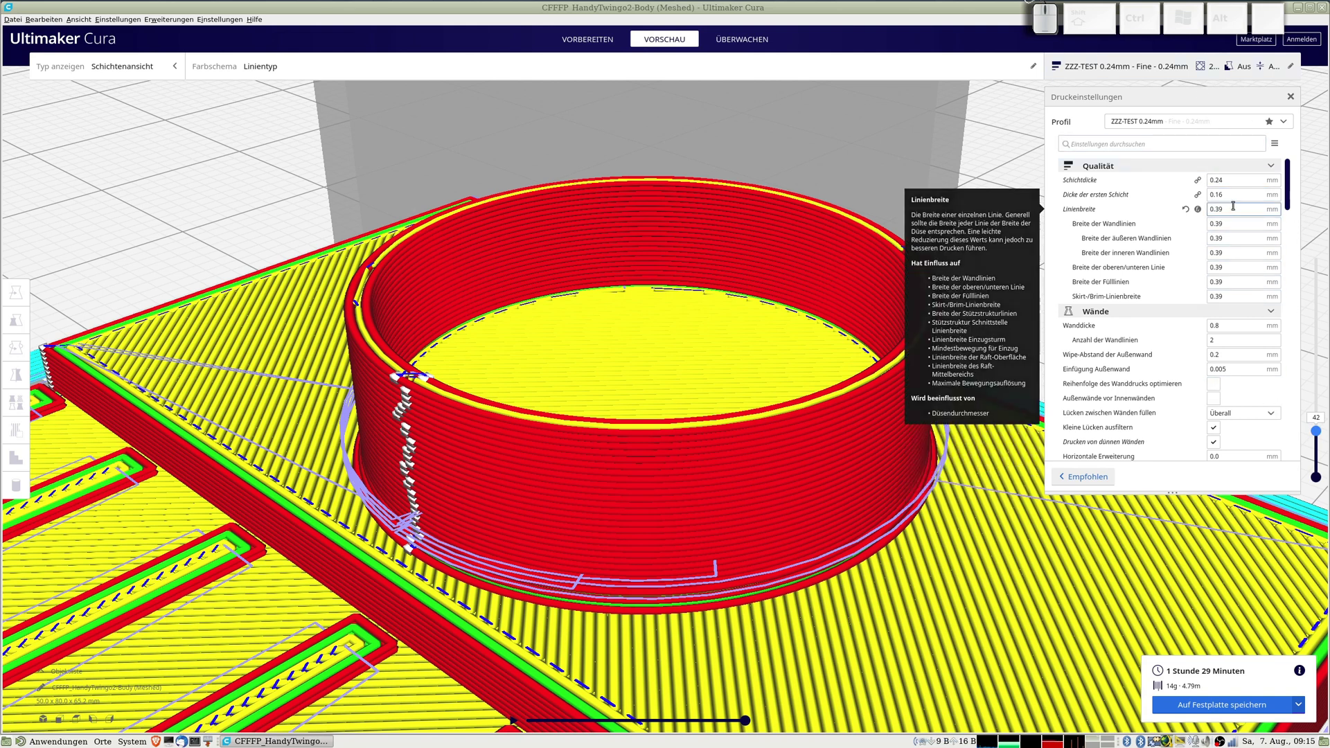
Try a 0.3 mm line width and slice the model with it.
{"action": "left_click", "coordinate": [1202, 207]}
{"action": "key", "text": "KP_0"}
{"action": "key", "text": "KP_Decimal"}
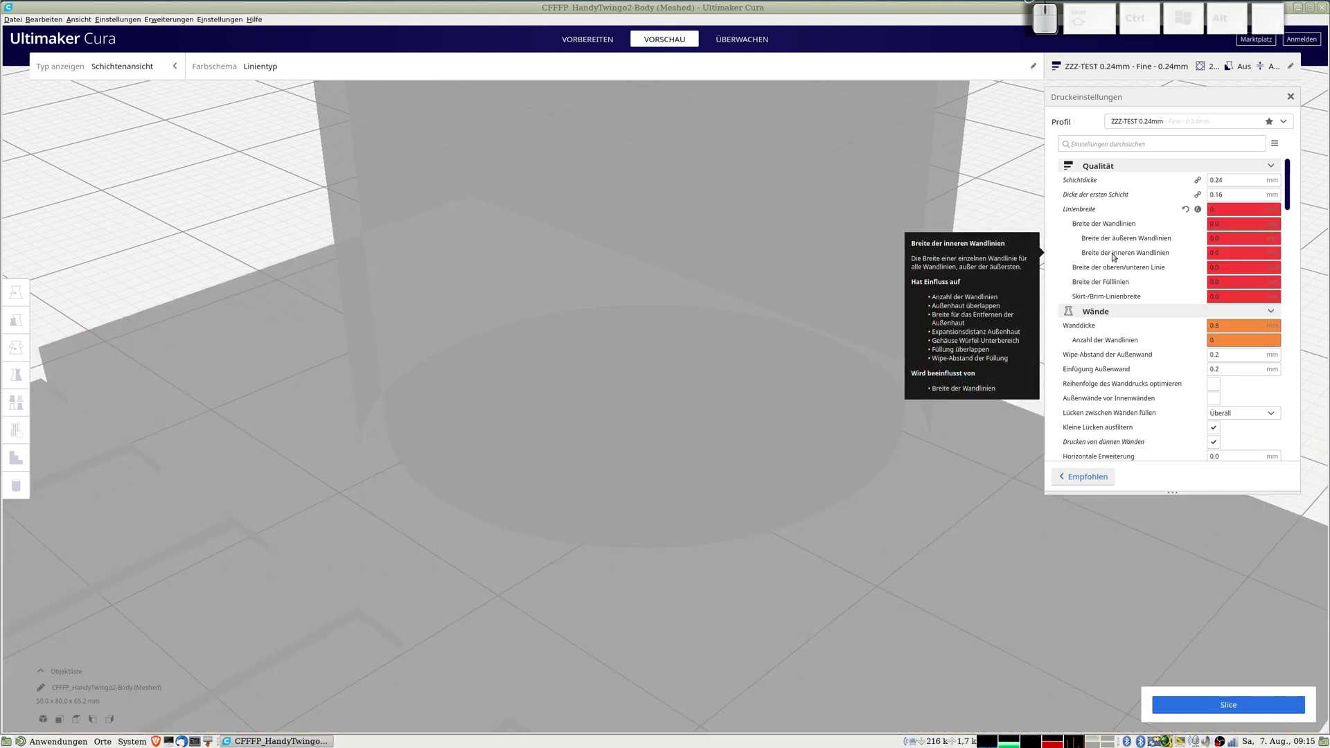
{"action": "key", "text": "KP_3"}
{"action": "key", "text": "Tab"}
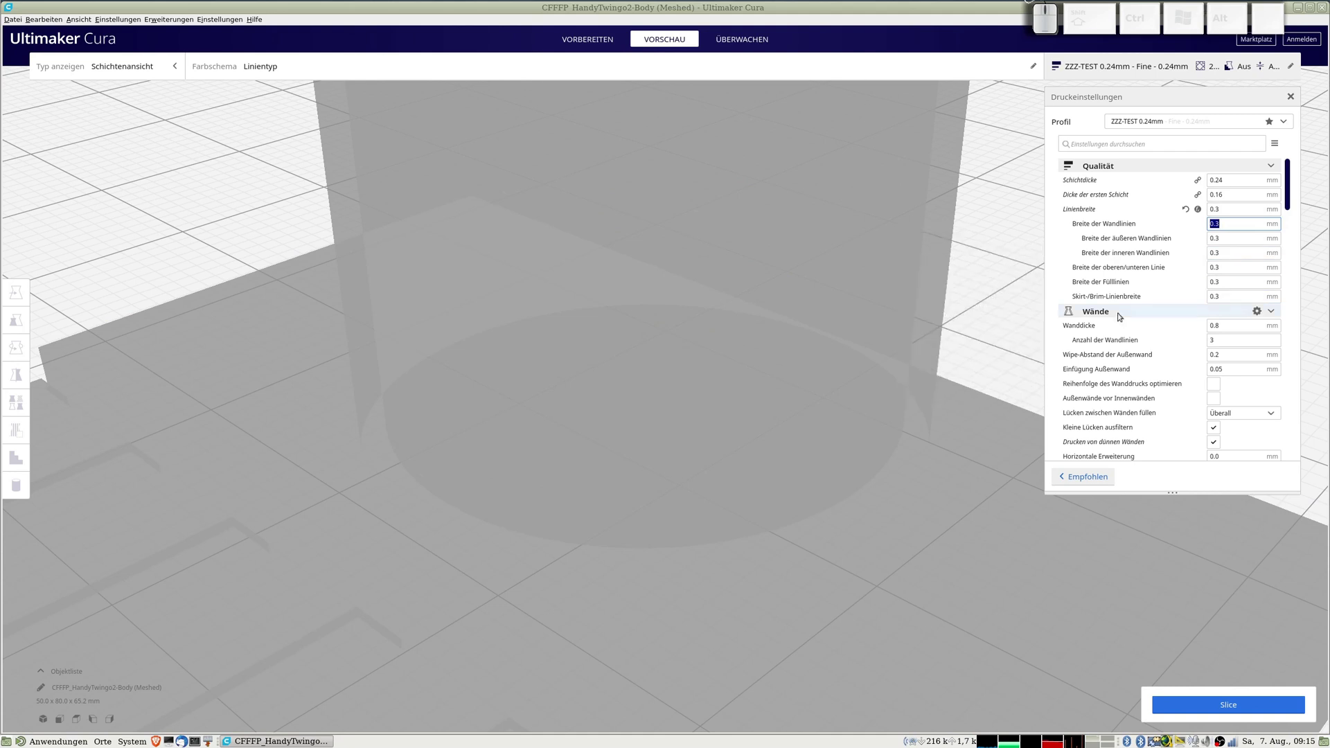
{"action": "left_click", "coordinate": [1213, 710]}
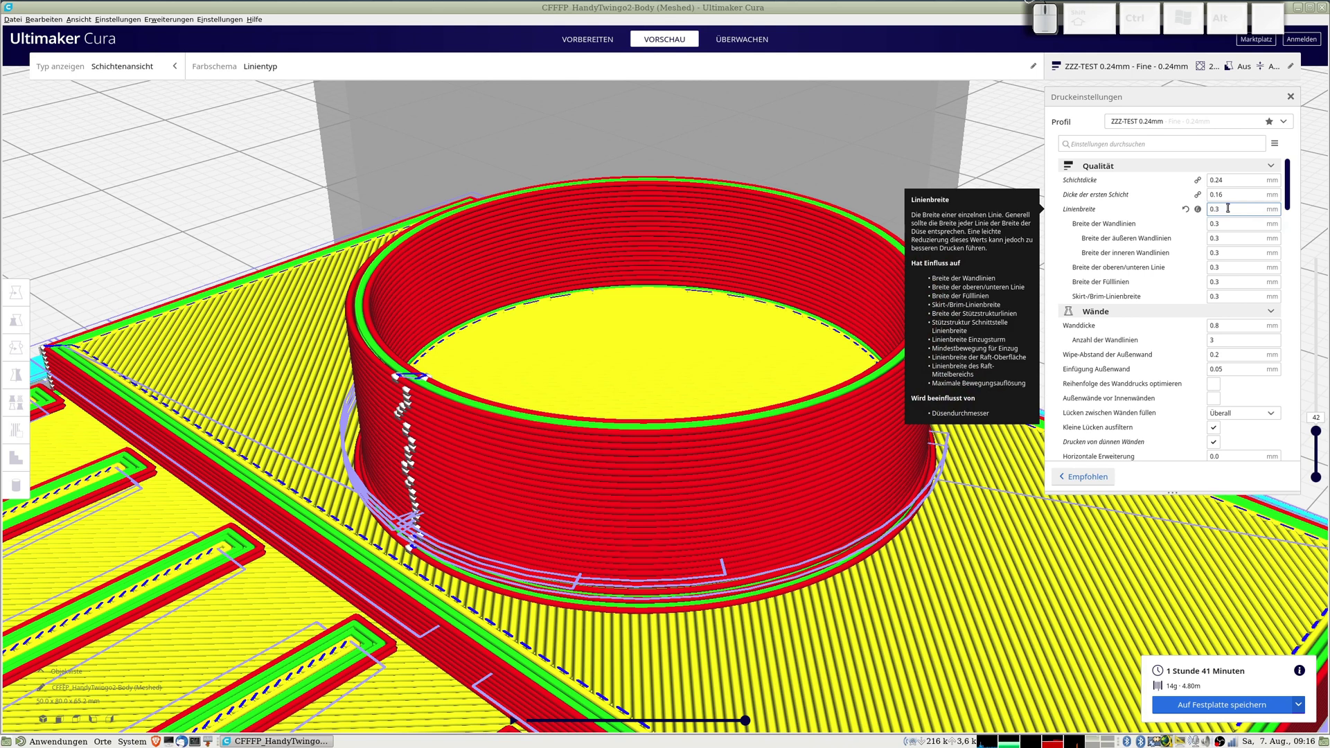
Return the line width to the original 0.4 mm.
{"action": "left_click", "coordinate": [1189, 205]}
{"action": "key", "text": "KP_0"}
{"action": "key", "text": "KP_Decimal"}
{"action": "key", "text": "KP_4"}
{"action": "key", "text": "Tab"}
Re-slice at 0.4 mm and step the layer slider through the body's top layers, settling on layer 238.
{"action": "left_click", "coordinate": [1259, 714]}
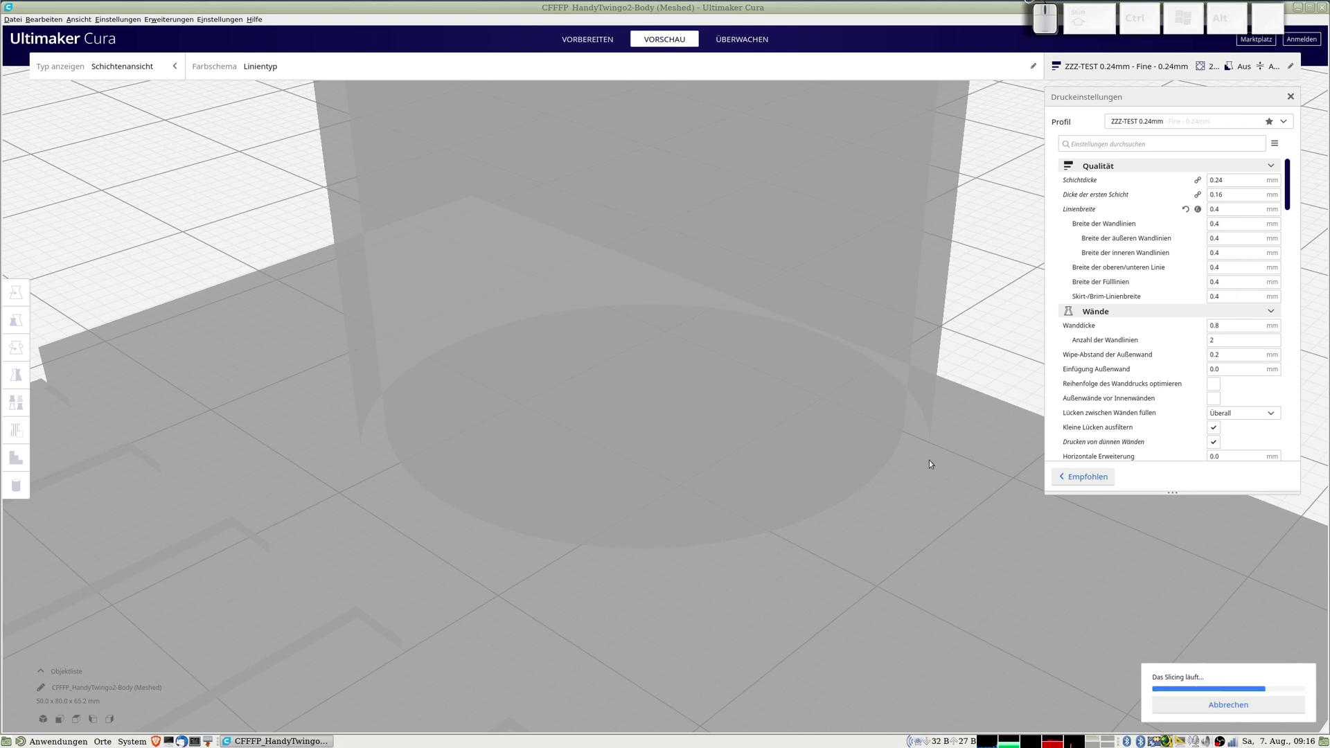
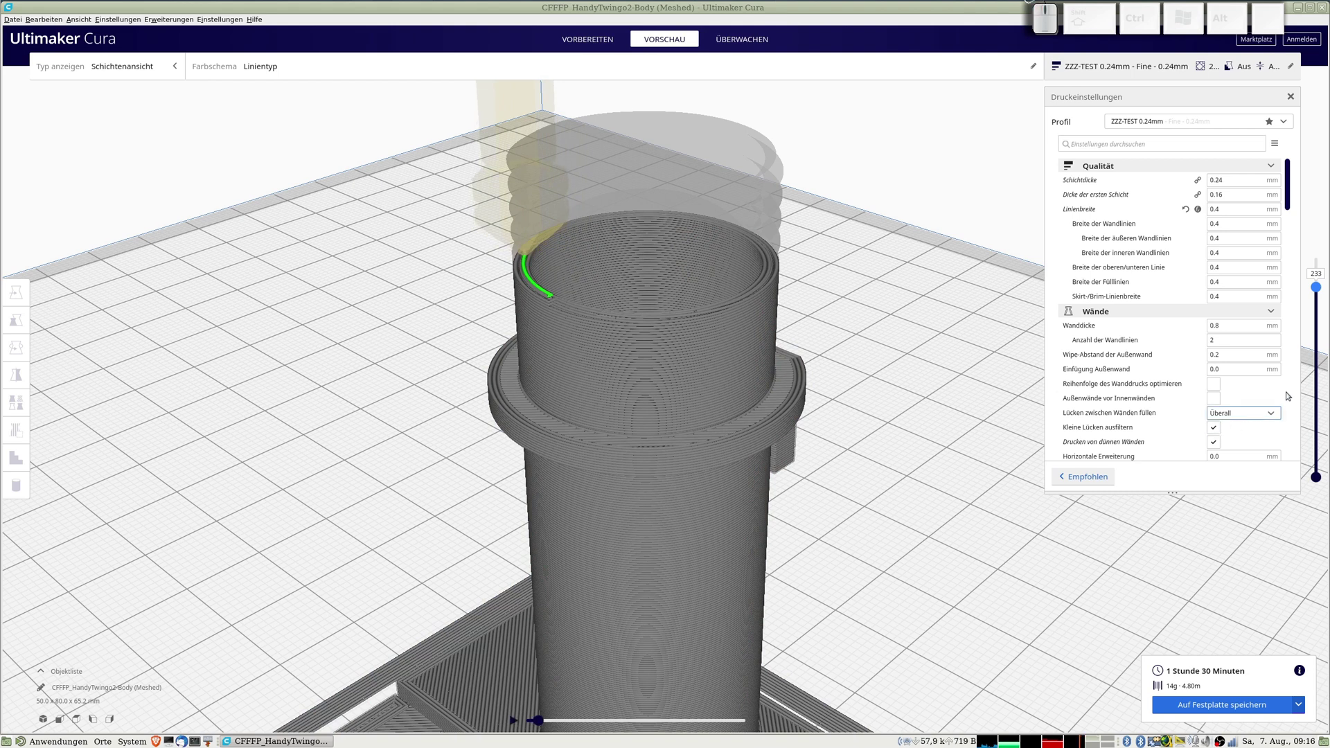
{"action": "left_click", "coordinate": [1322, 286]}
{"action": "scroll", "scroll_direction": "up", "scroll_amount": 3}
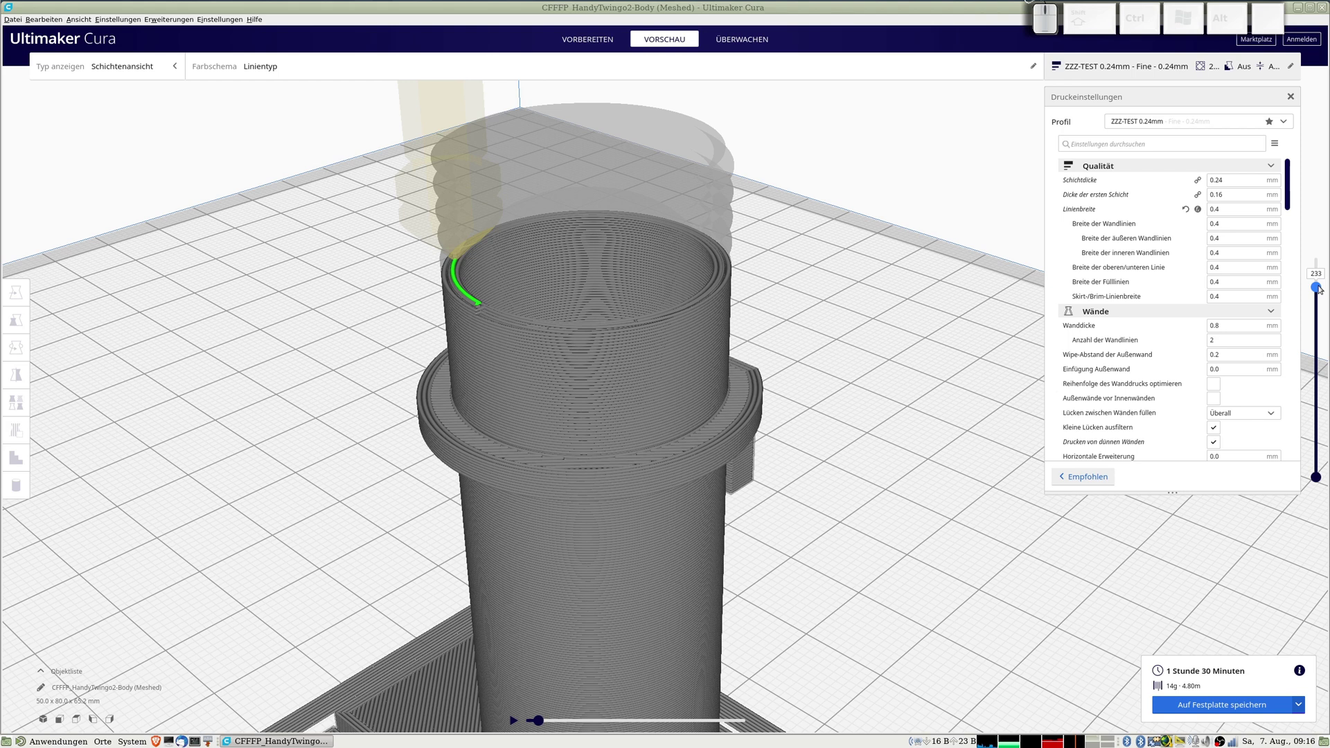
{"action": "key", "text": "Up"}
{"action": "key", "text": "Up"}
{"action": "key", "text": "Up"}
{"action": "key", "text": "Up"}
{"action": "key", "text": "Up"}
{"action": "key", "text": "Up"}
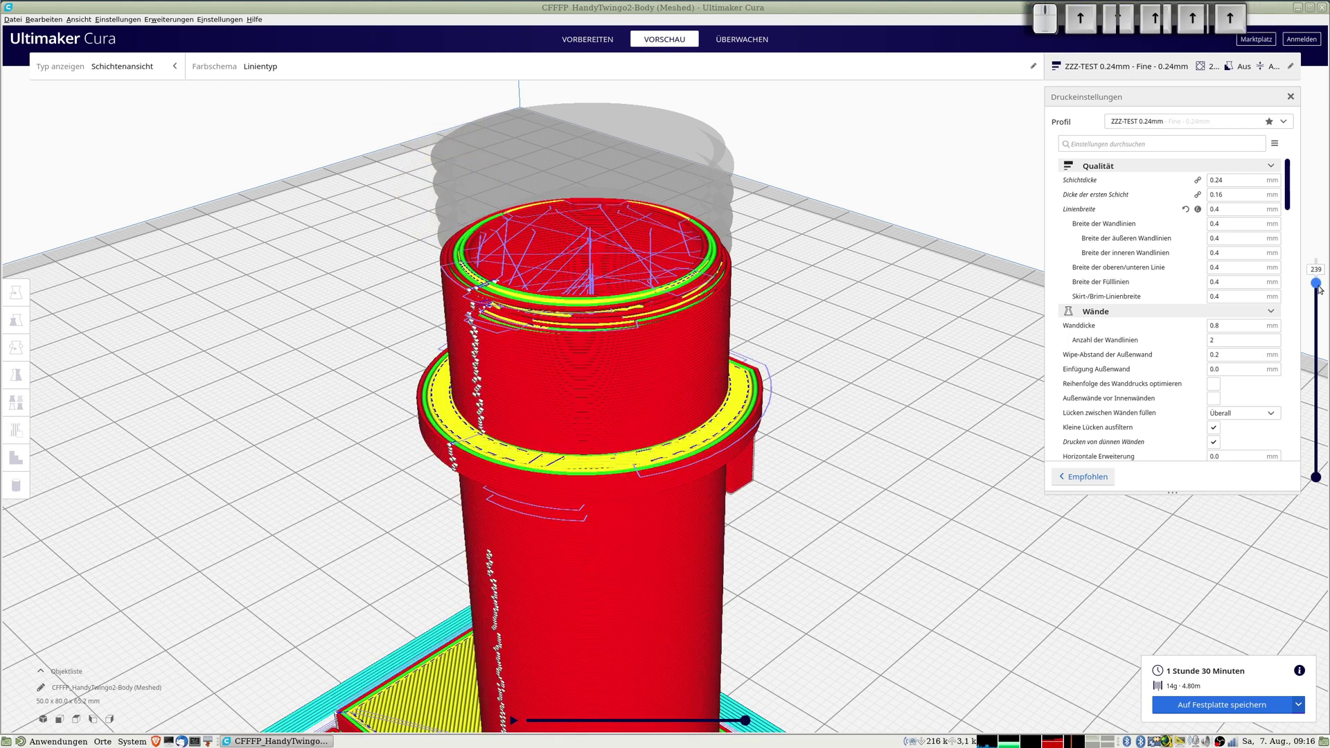
{"action": "key", "text": "Down"}
{"action": "key", "text": "Down"}
{"action": "key", "text": "Down"}
{"action": "key", "text": "Up"}
{"action": "key", "text": "Up"}
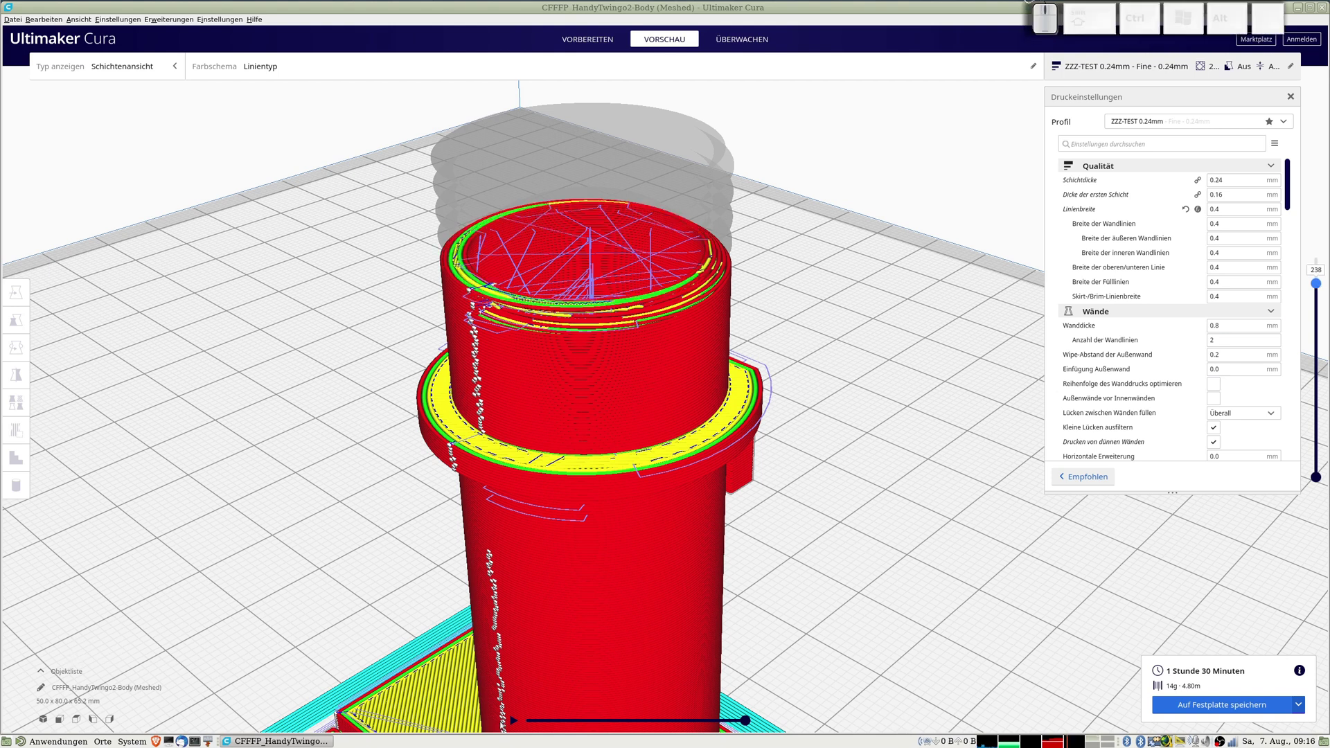
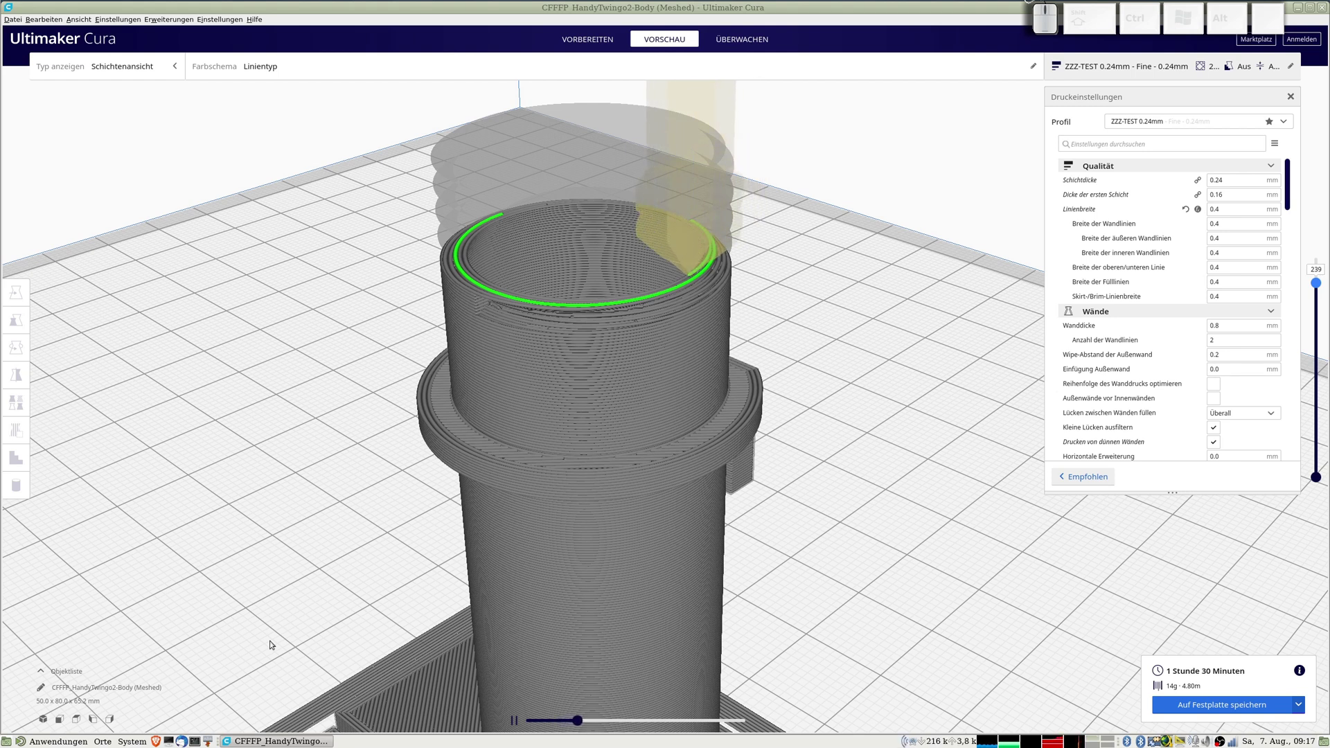
Play the printhead simulation tracing the wall rings of top layer 239.
{"action": "key", "text": "super+u"}
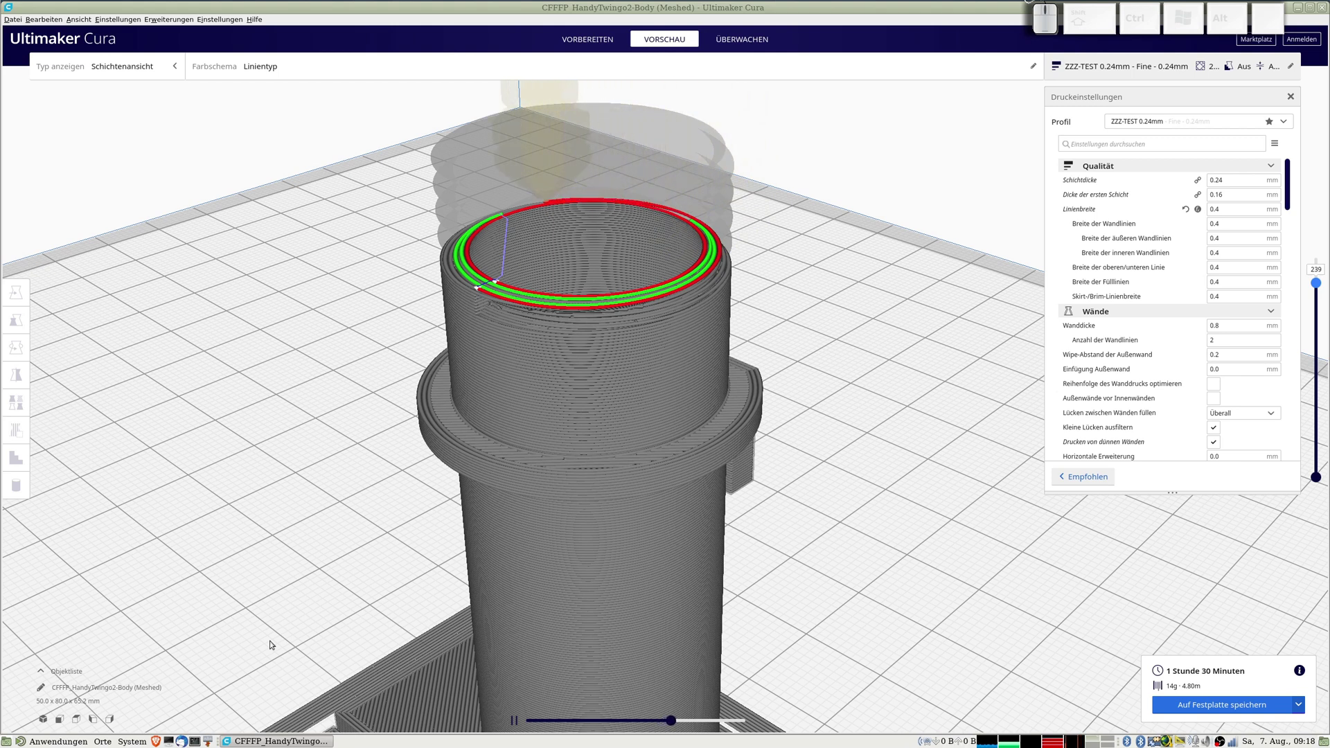
{"action": "key", "text": "super+i"}
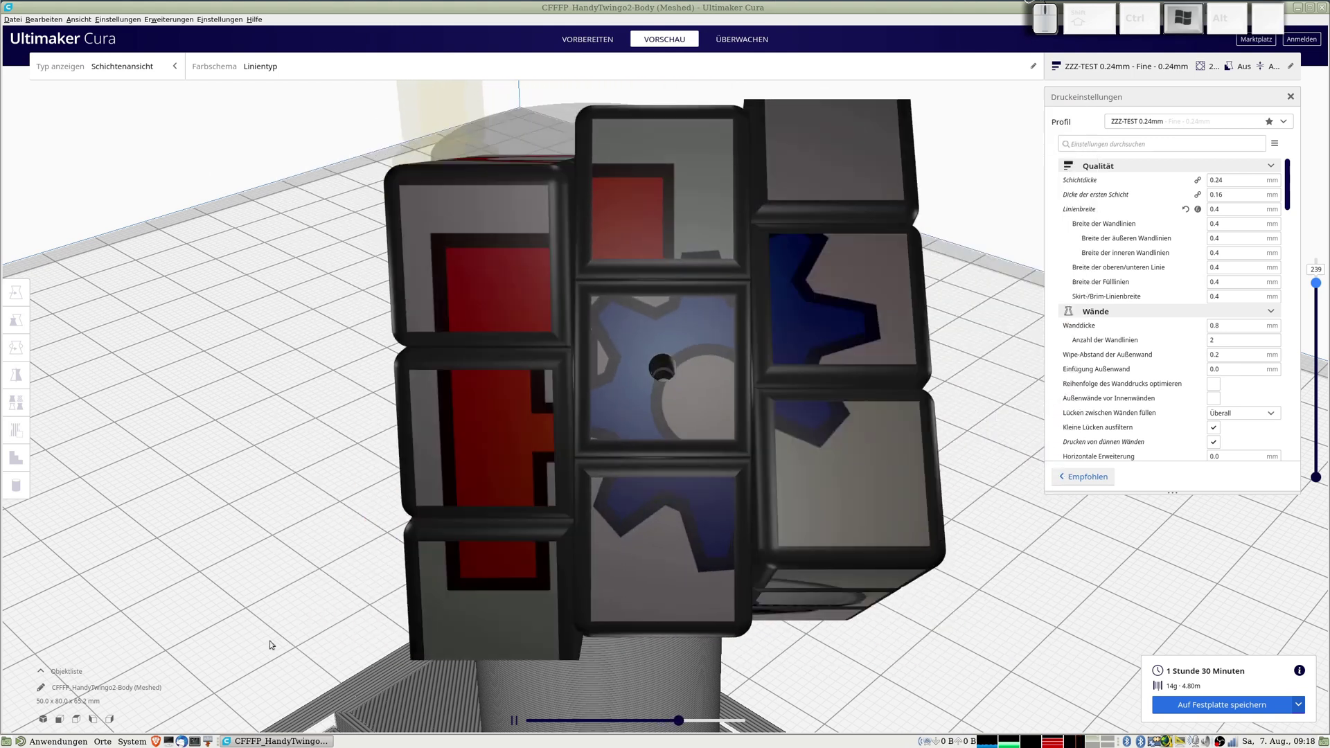